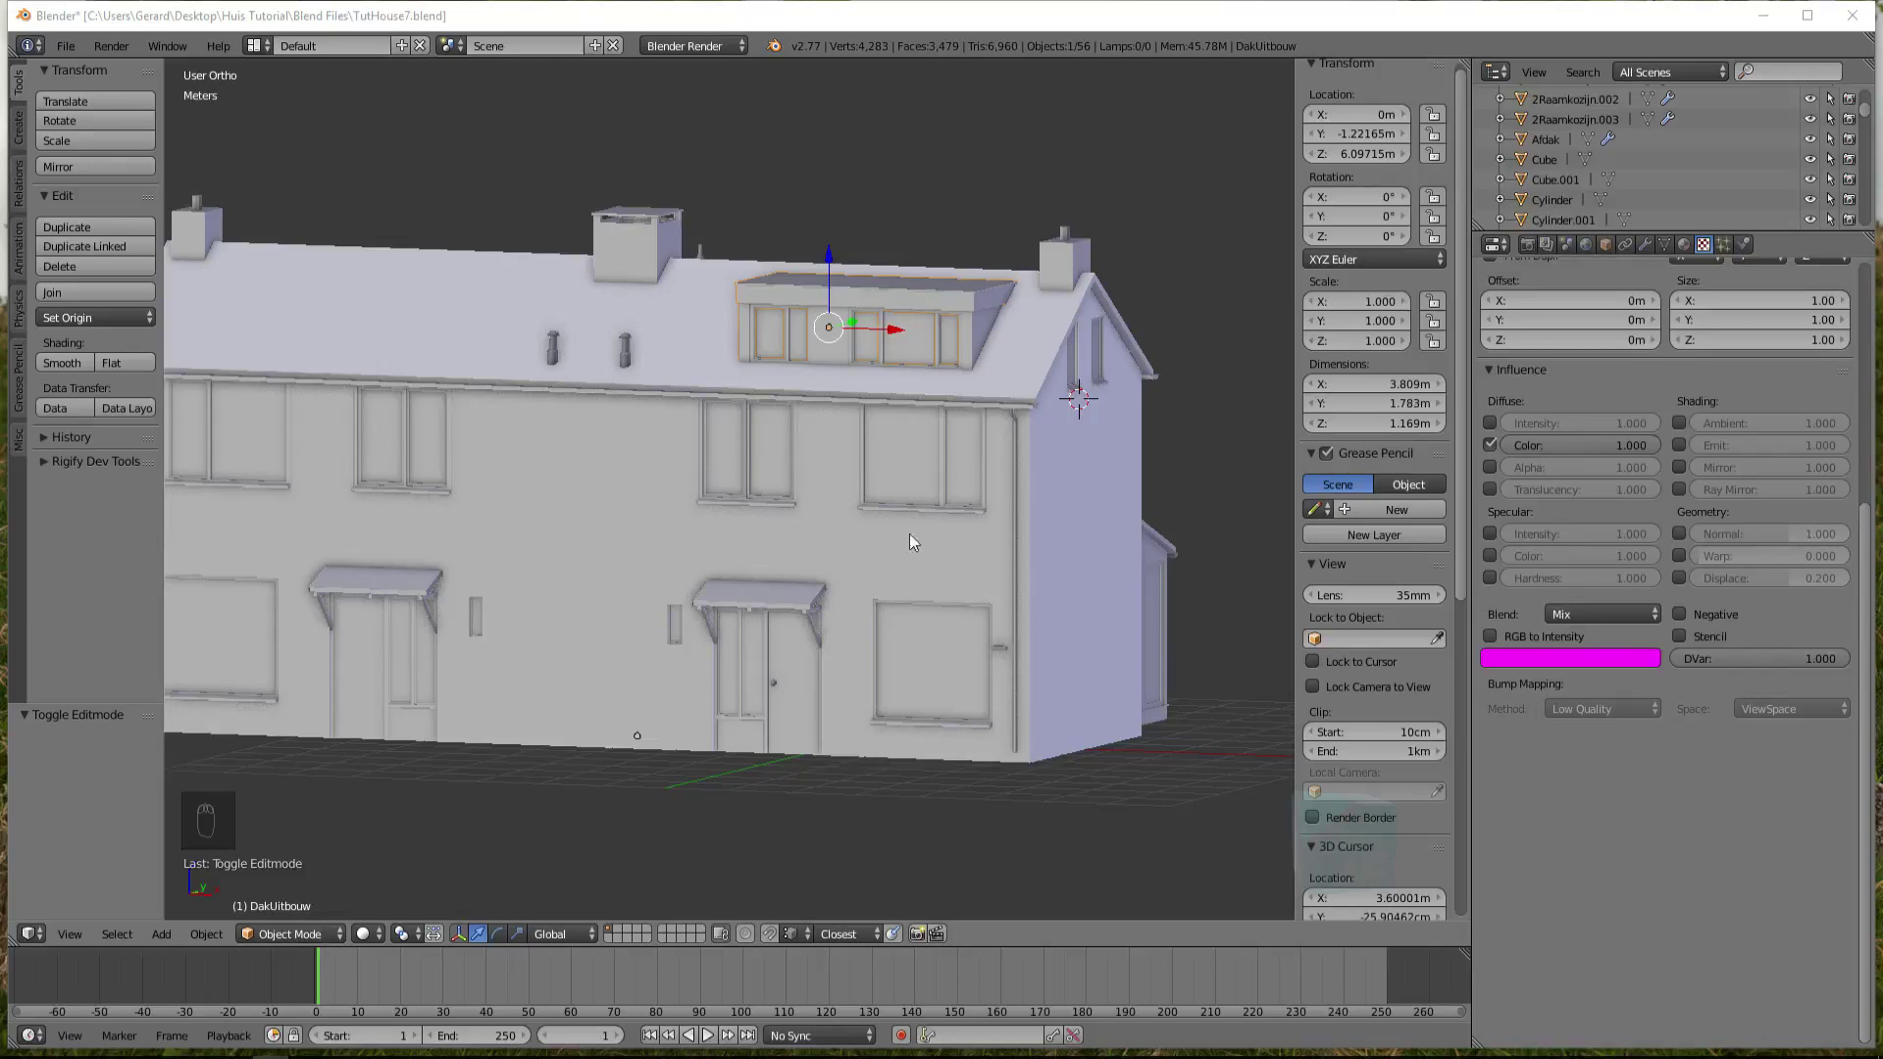
# Preview the house with rendered textures, then return to plain solid shading
pyautogui.press('shift+z')
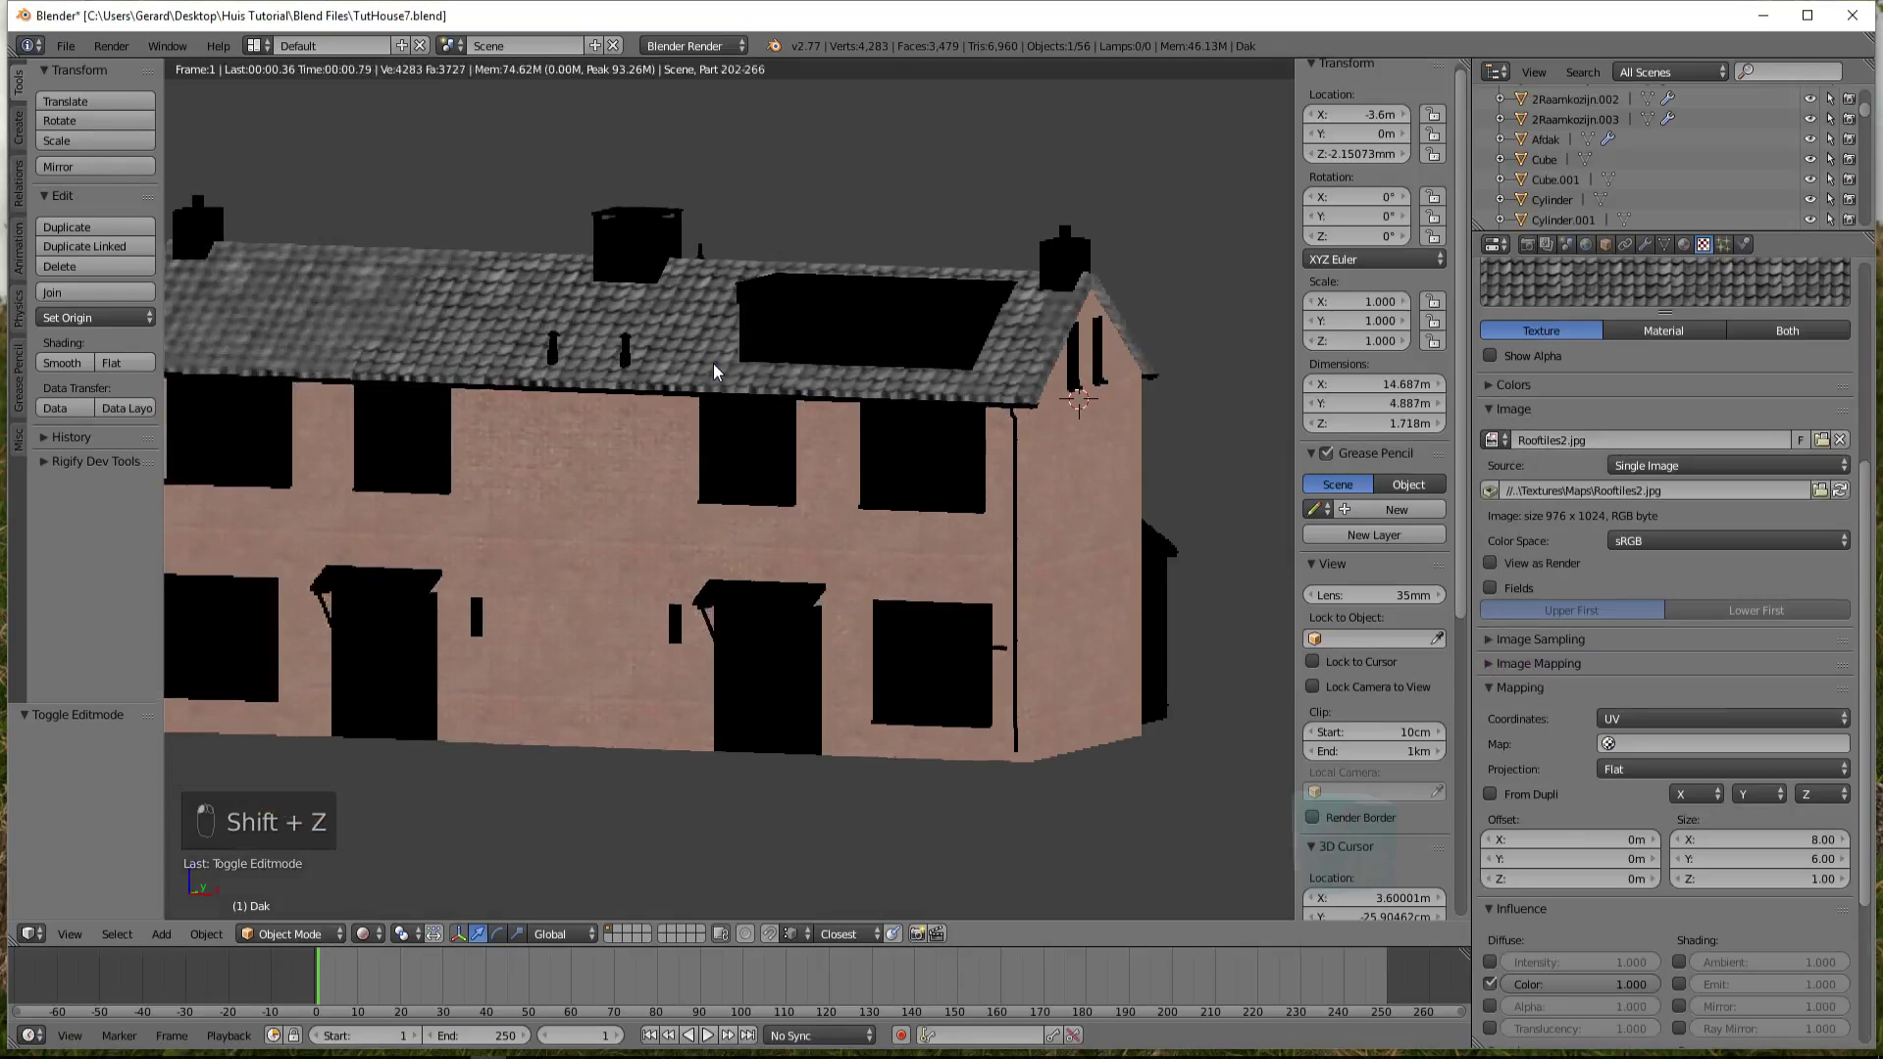
pyautogui.press('shift+z')
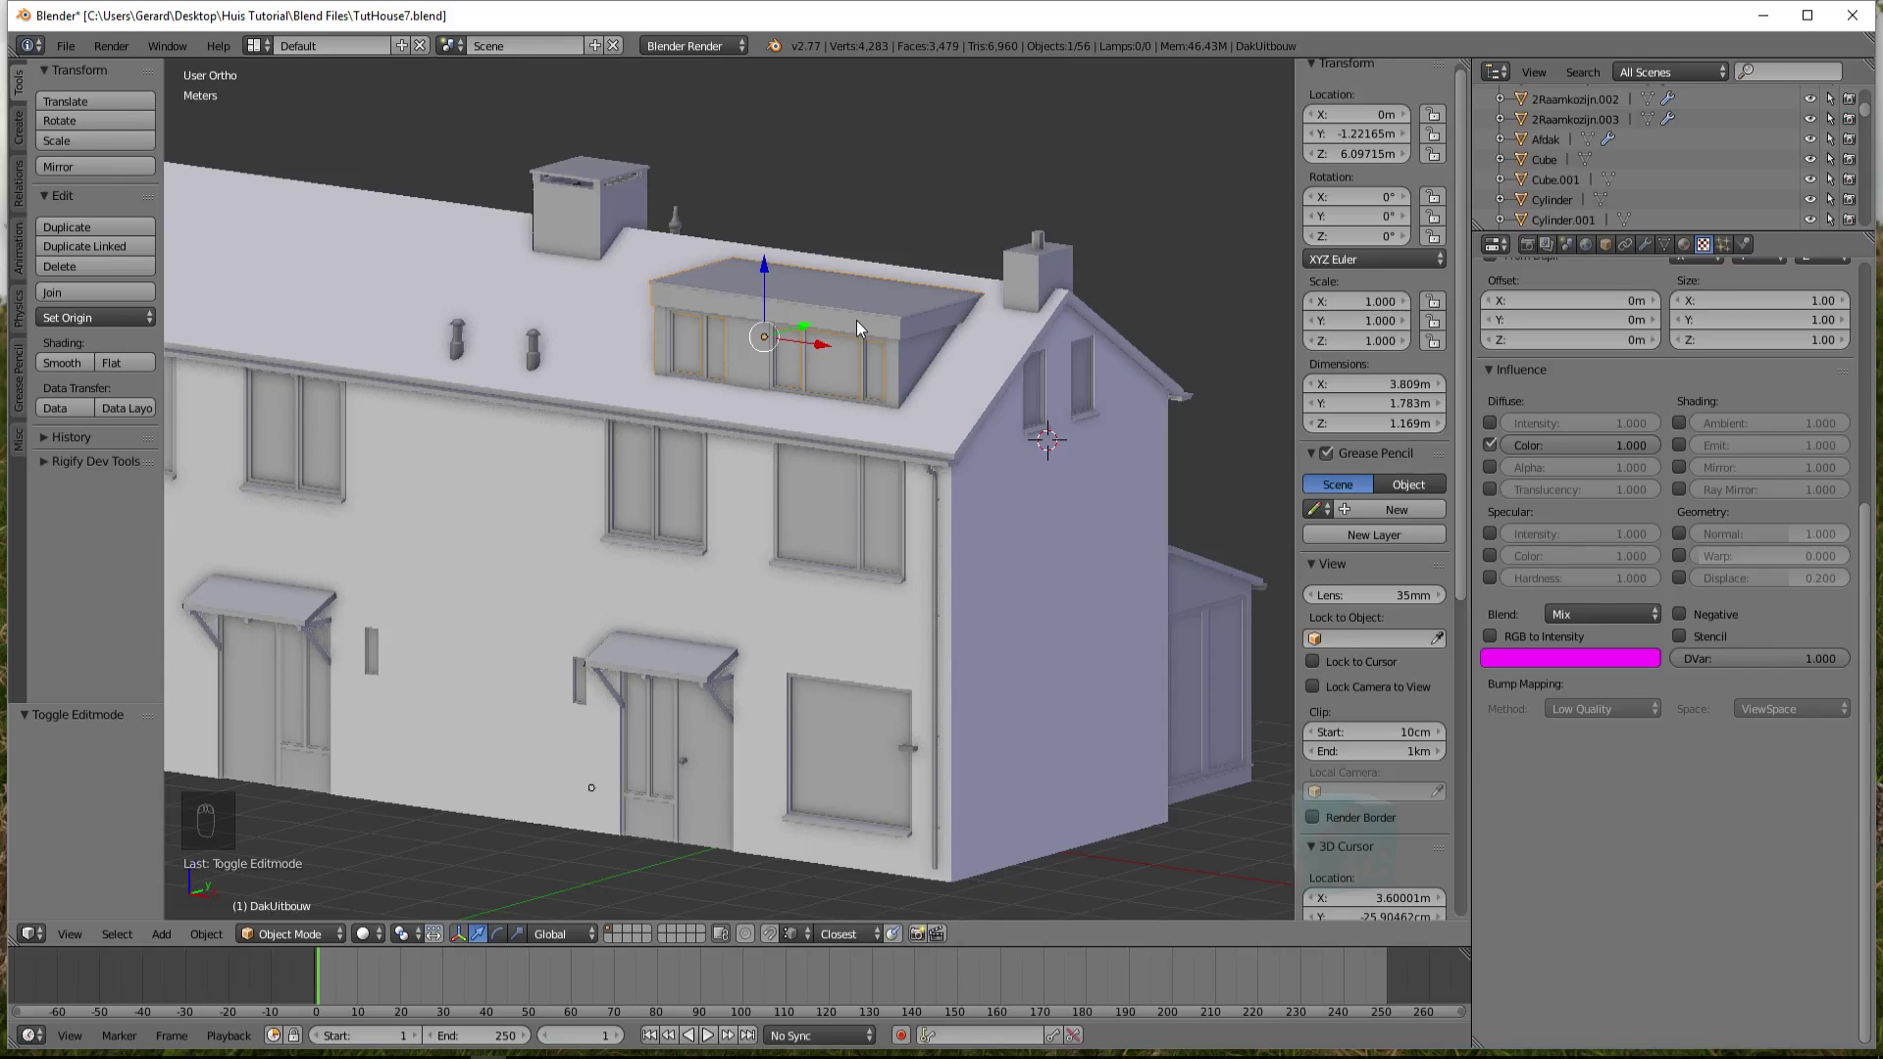
# Isolate the dormer in Local View and frame its roof edge in the viewport
pyautogui.press('KP_Divide')
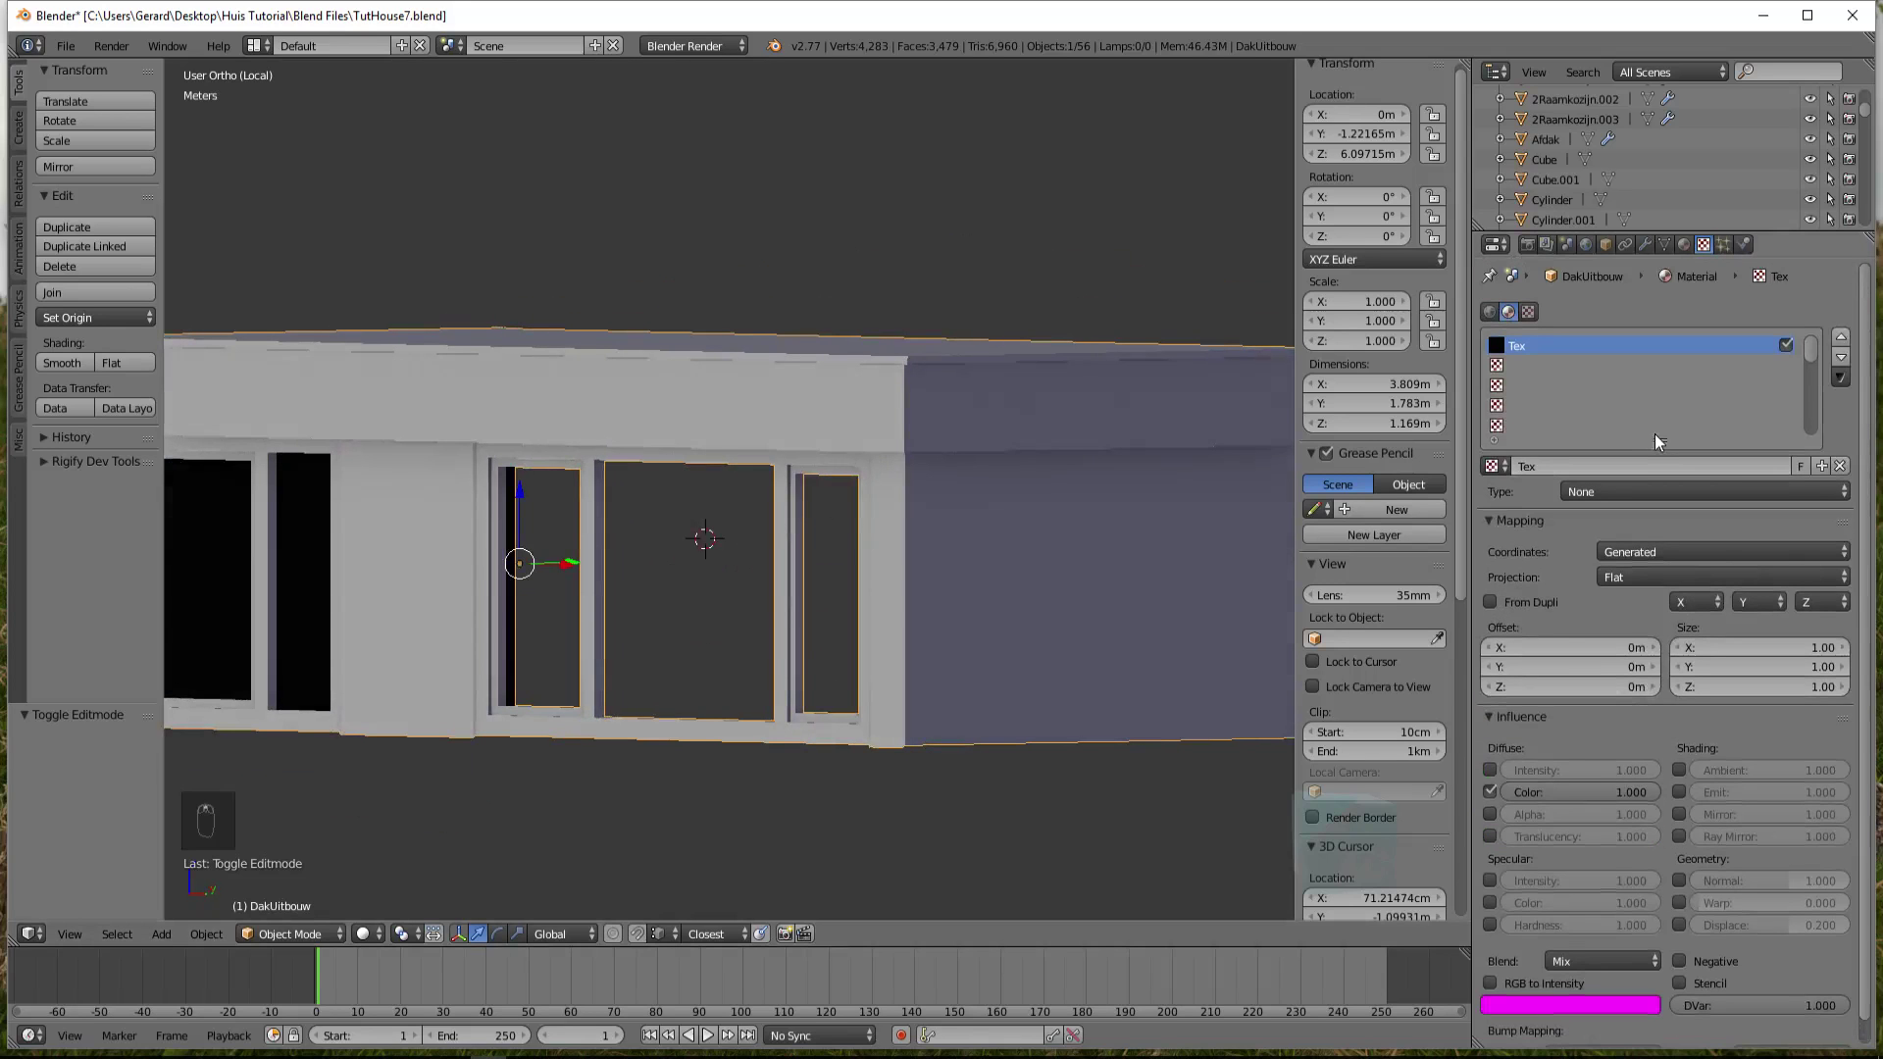
pyautogui.moveTo(1692, 252); pyautogui.dragTo(1839, 339)
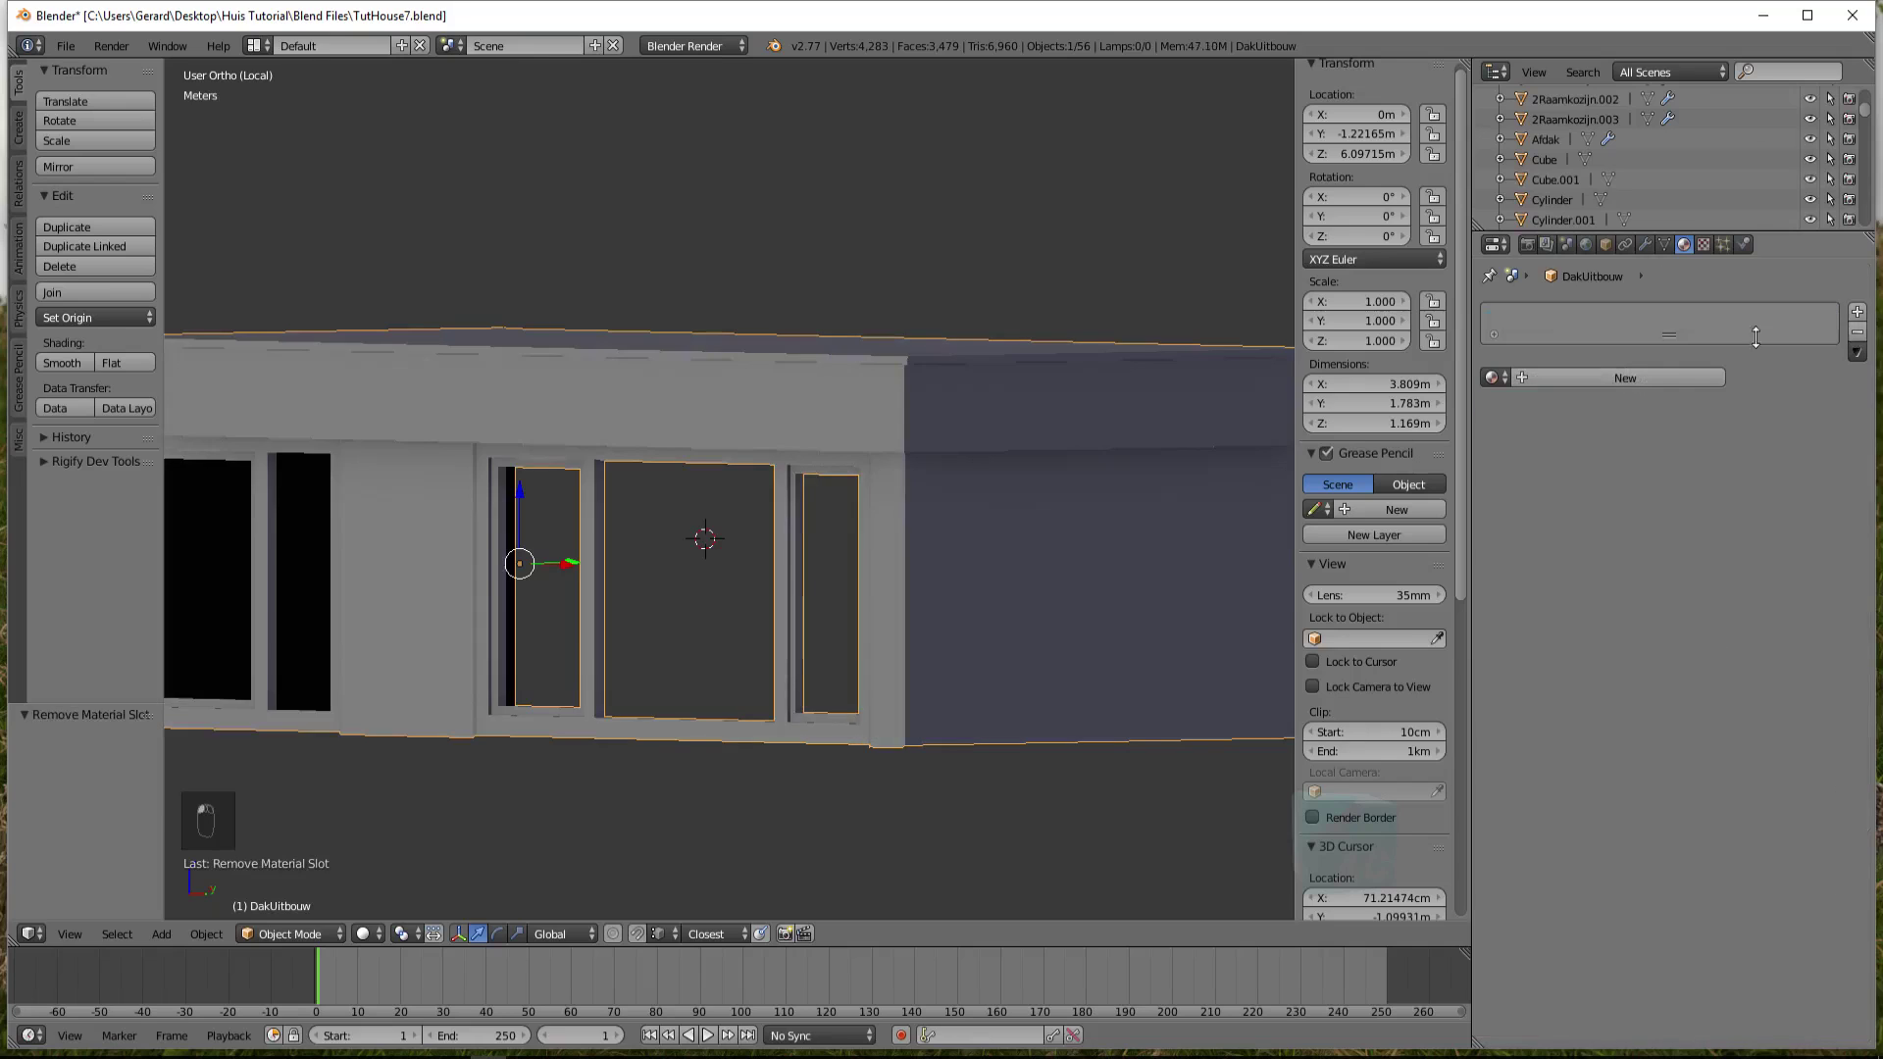
pyautogui.middleClick(816, 577)
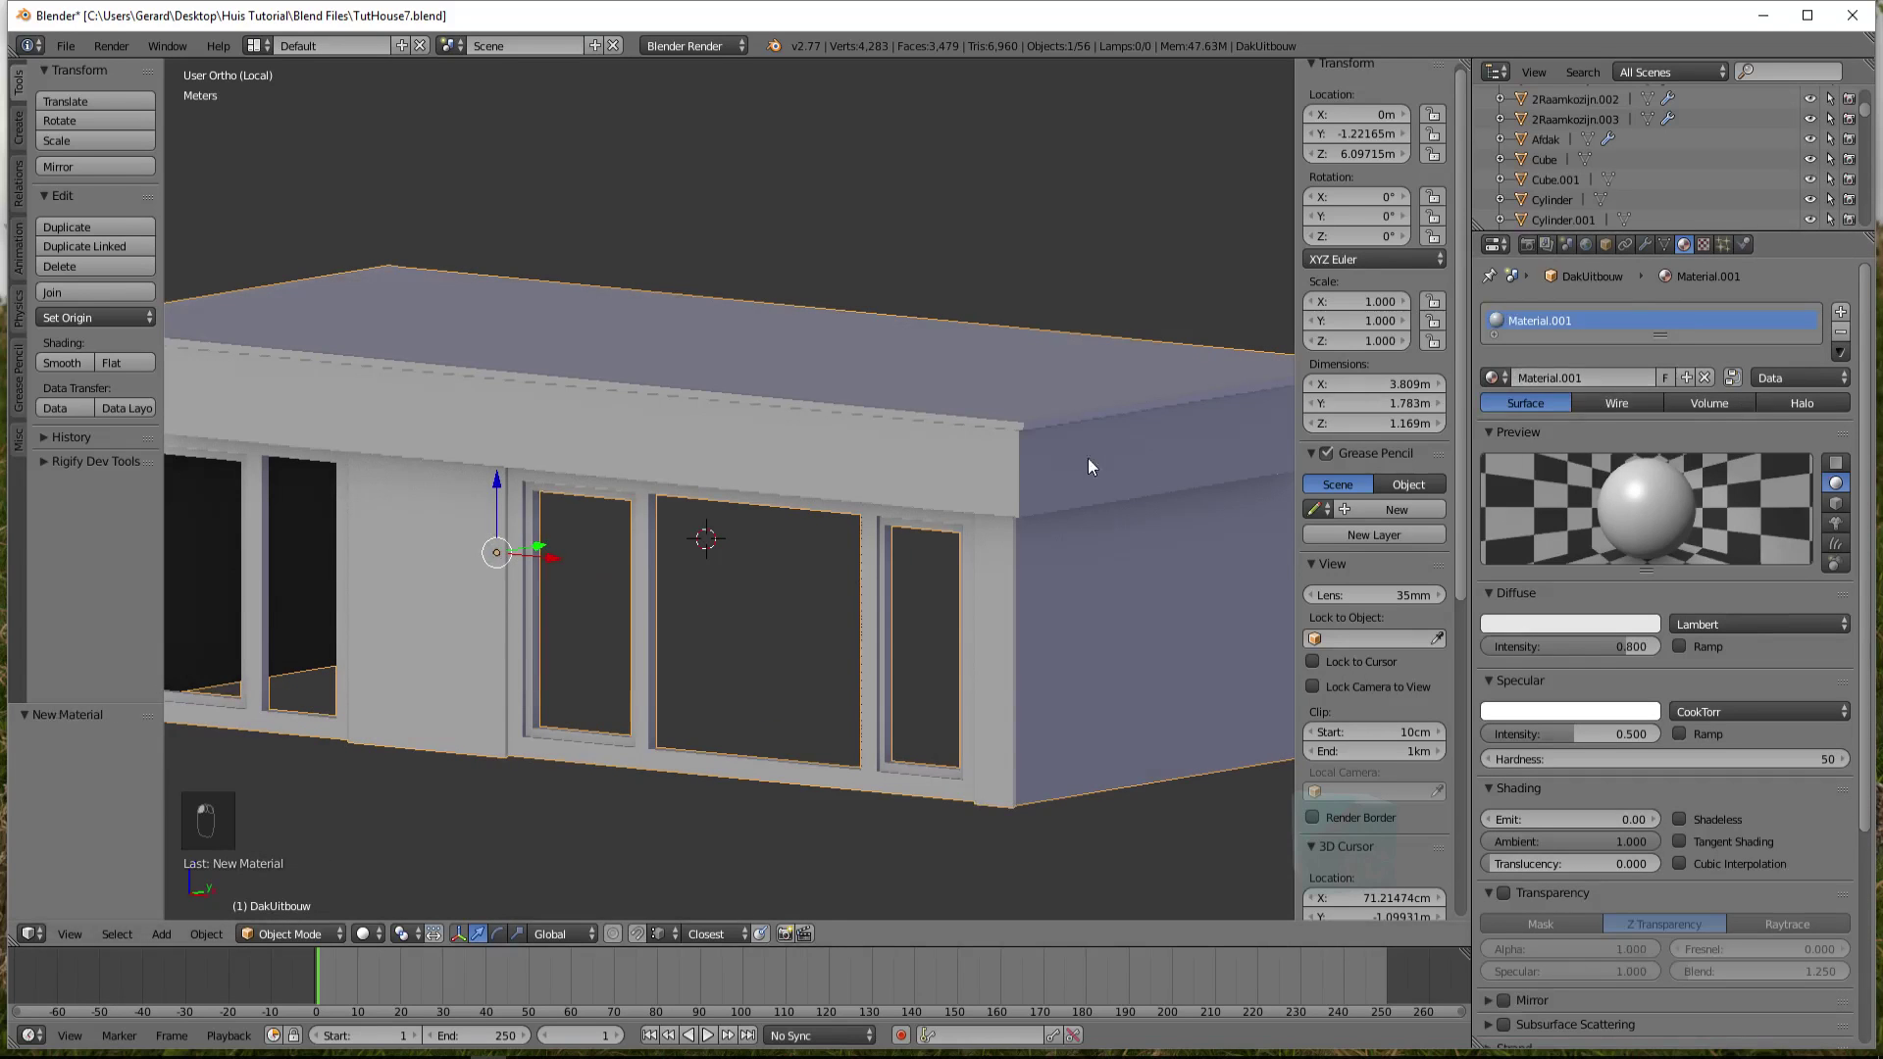
# Orbit the view slightly around the dormer carrying the default Material.001
pyautogui.moveTo(1068, 496); pyautogui.dragTo(16, 882)
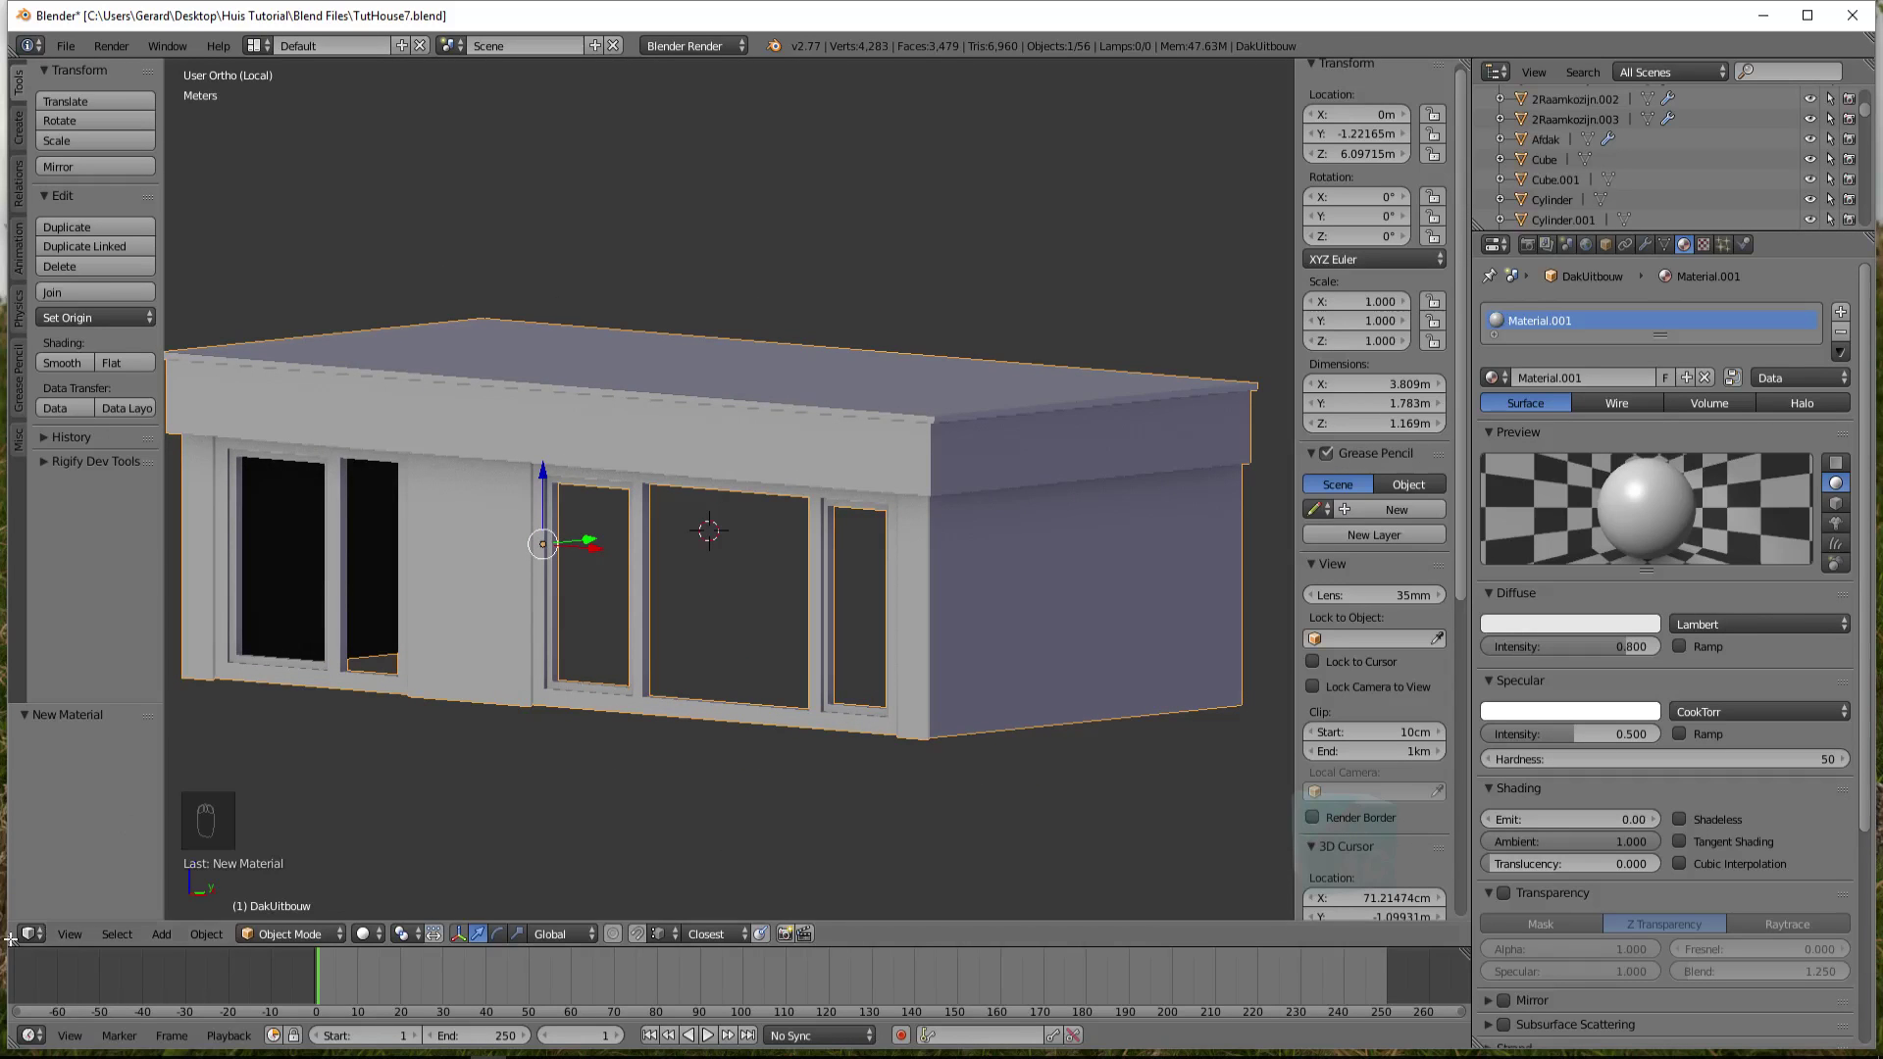
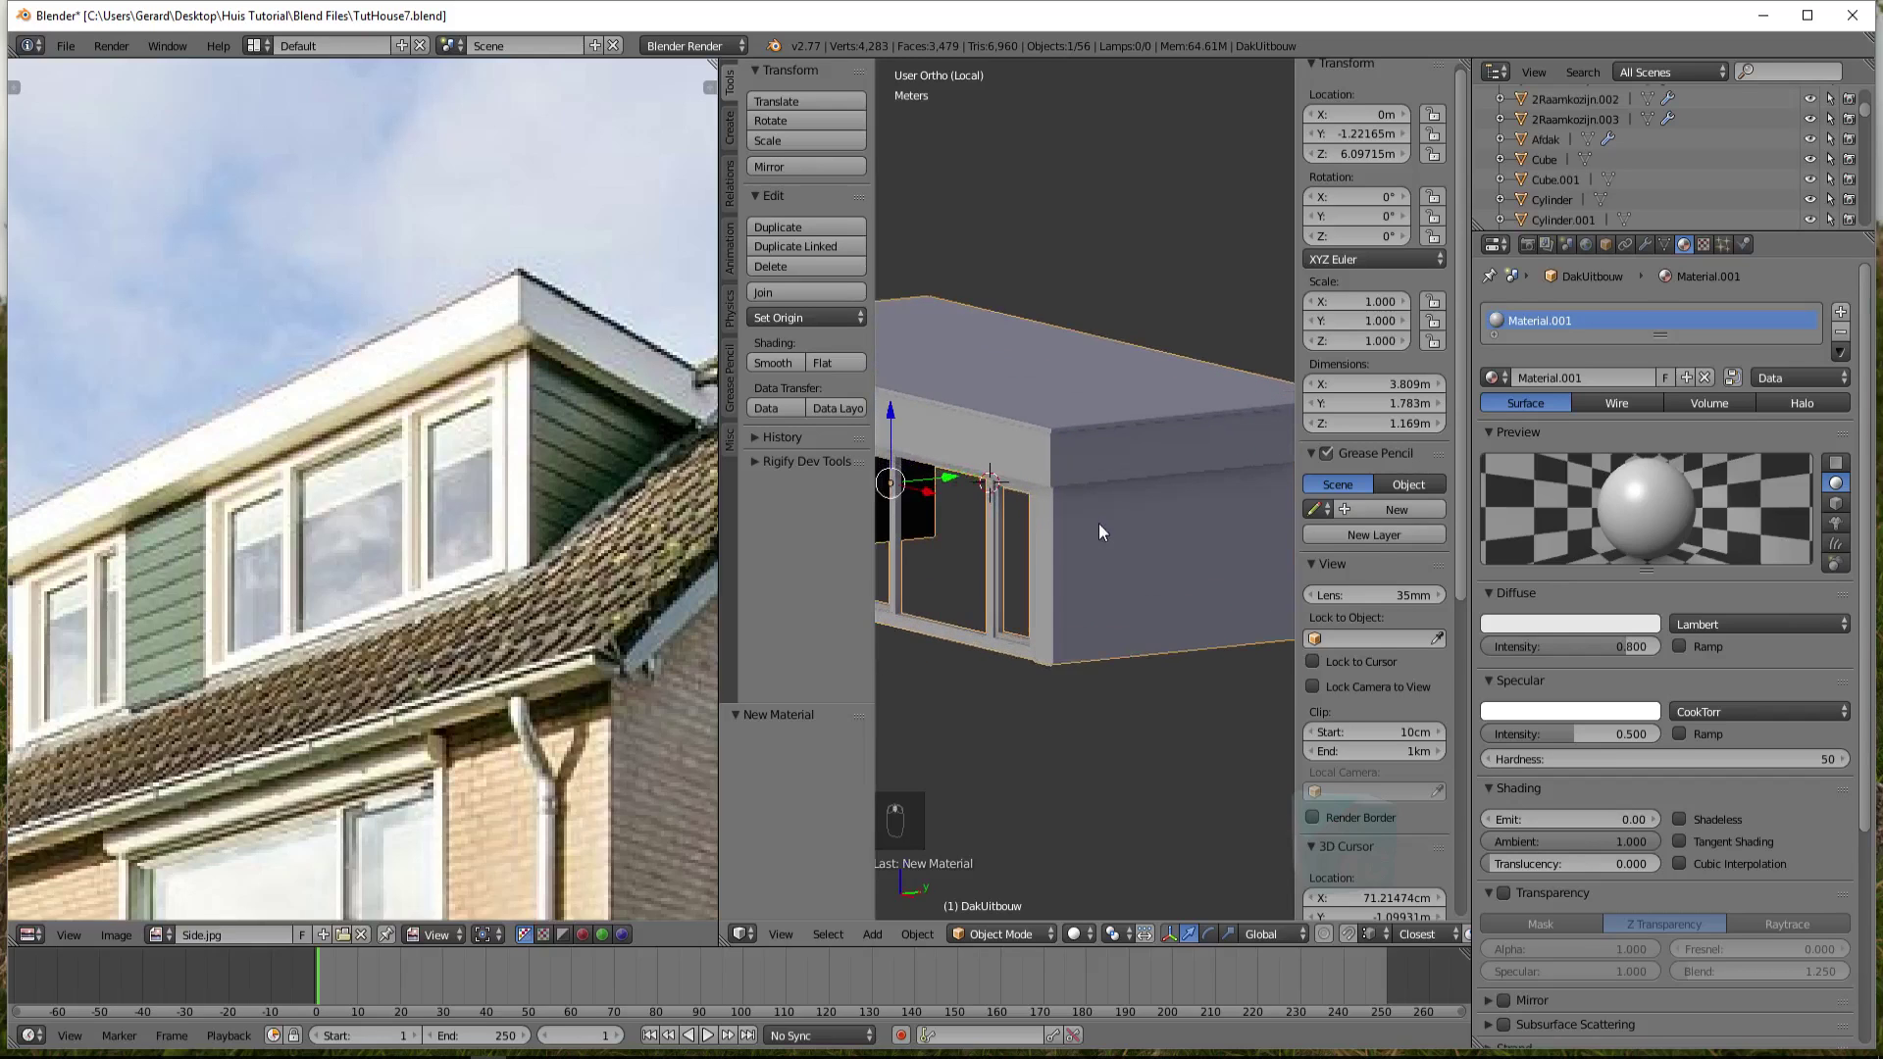
# Enter Edit Mode on the dormer mesh and bring the whole dormer back into view
pyautogui.press('Tab')
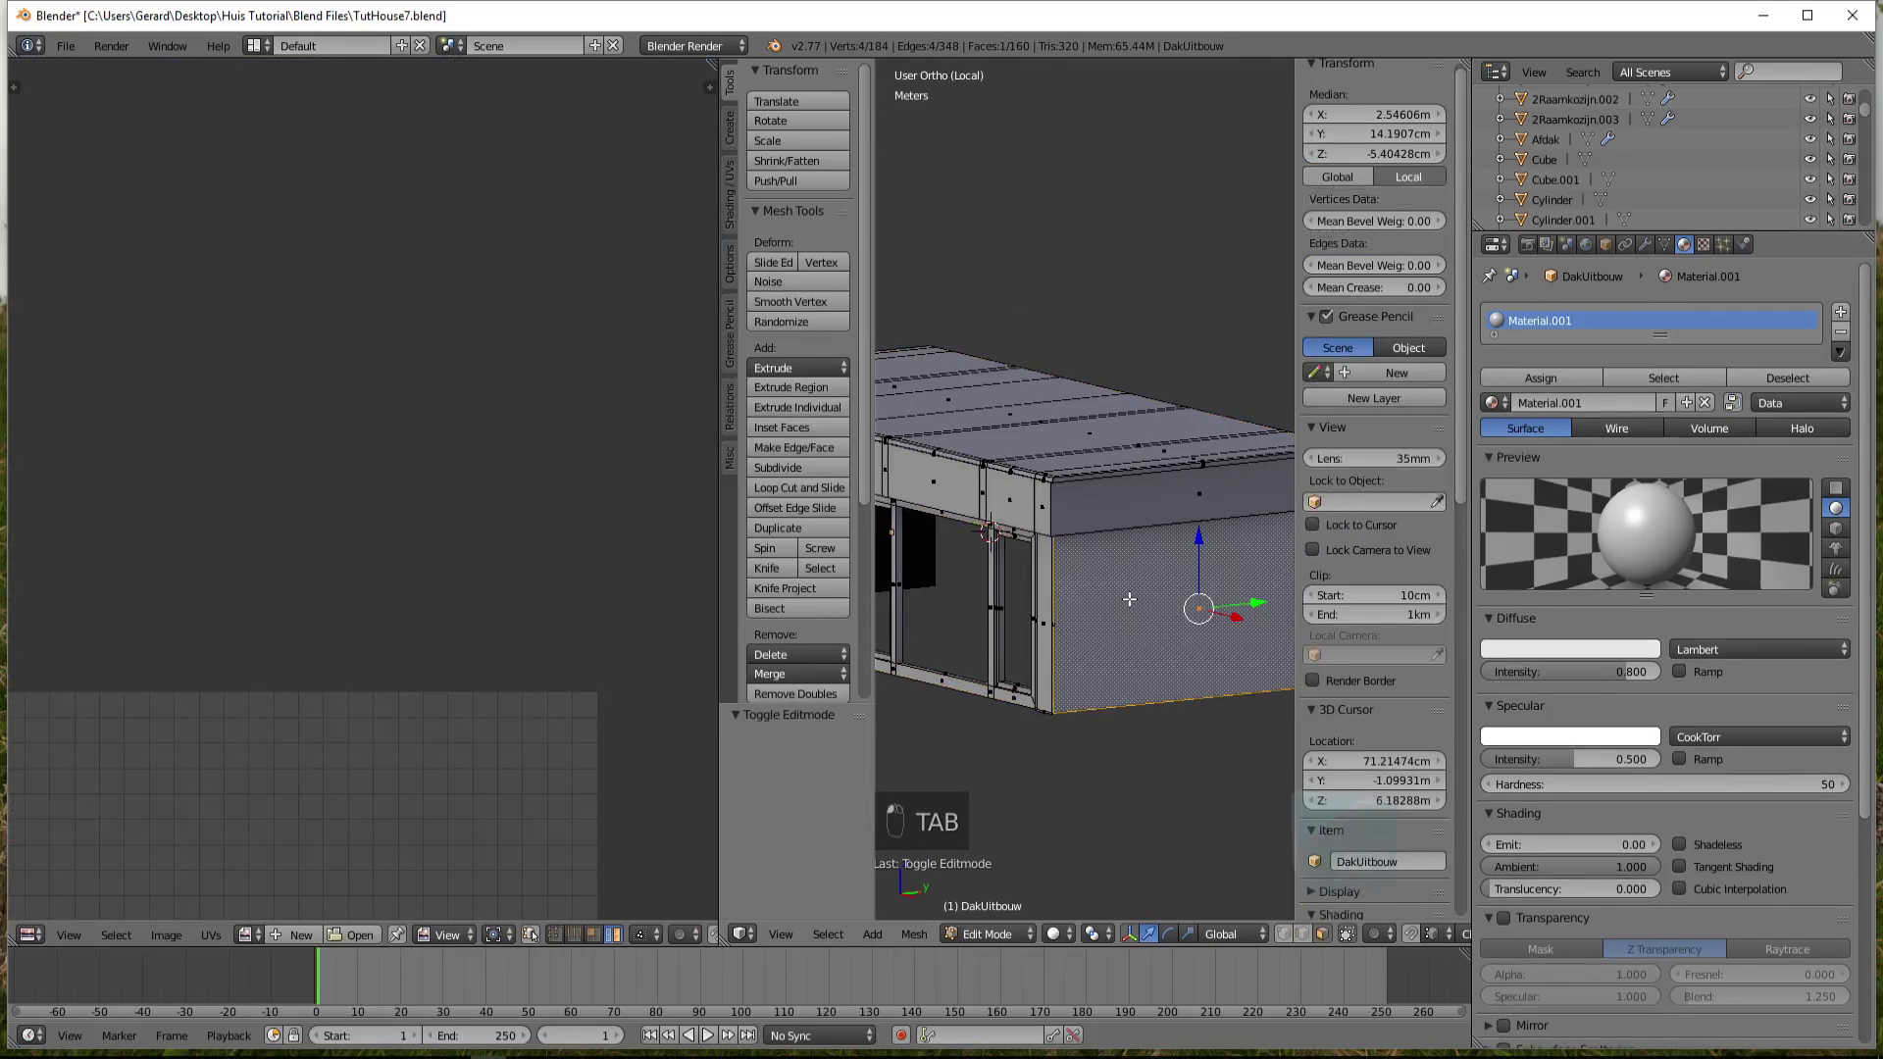
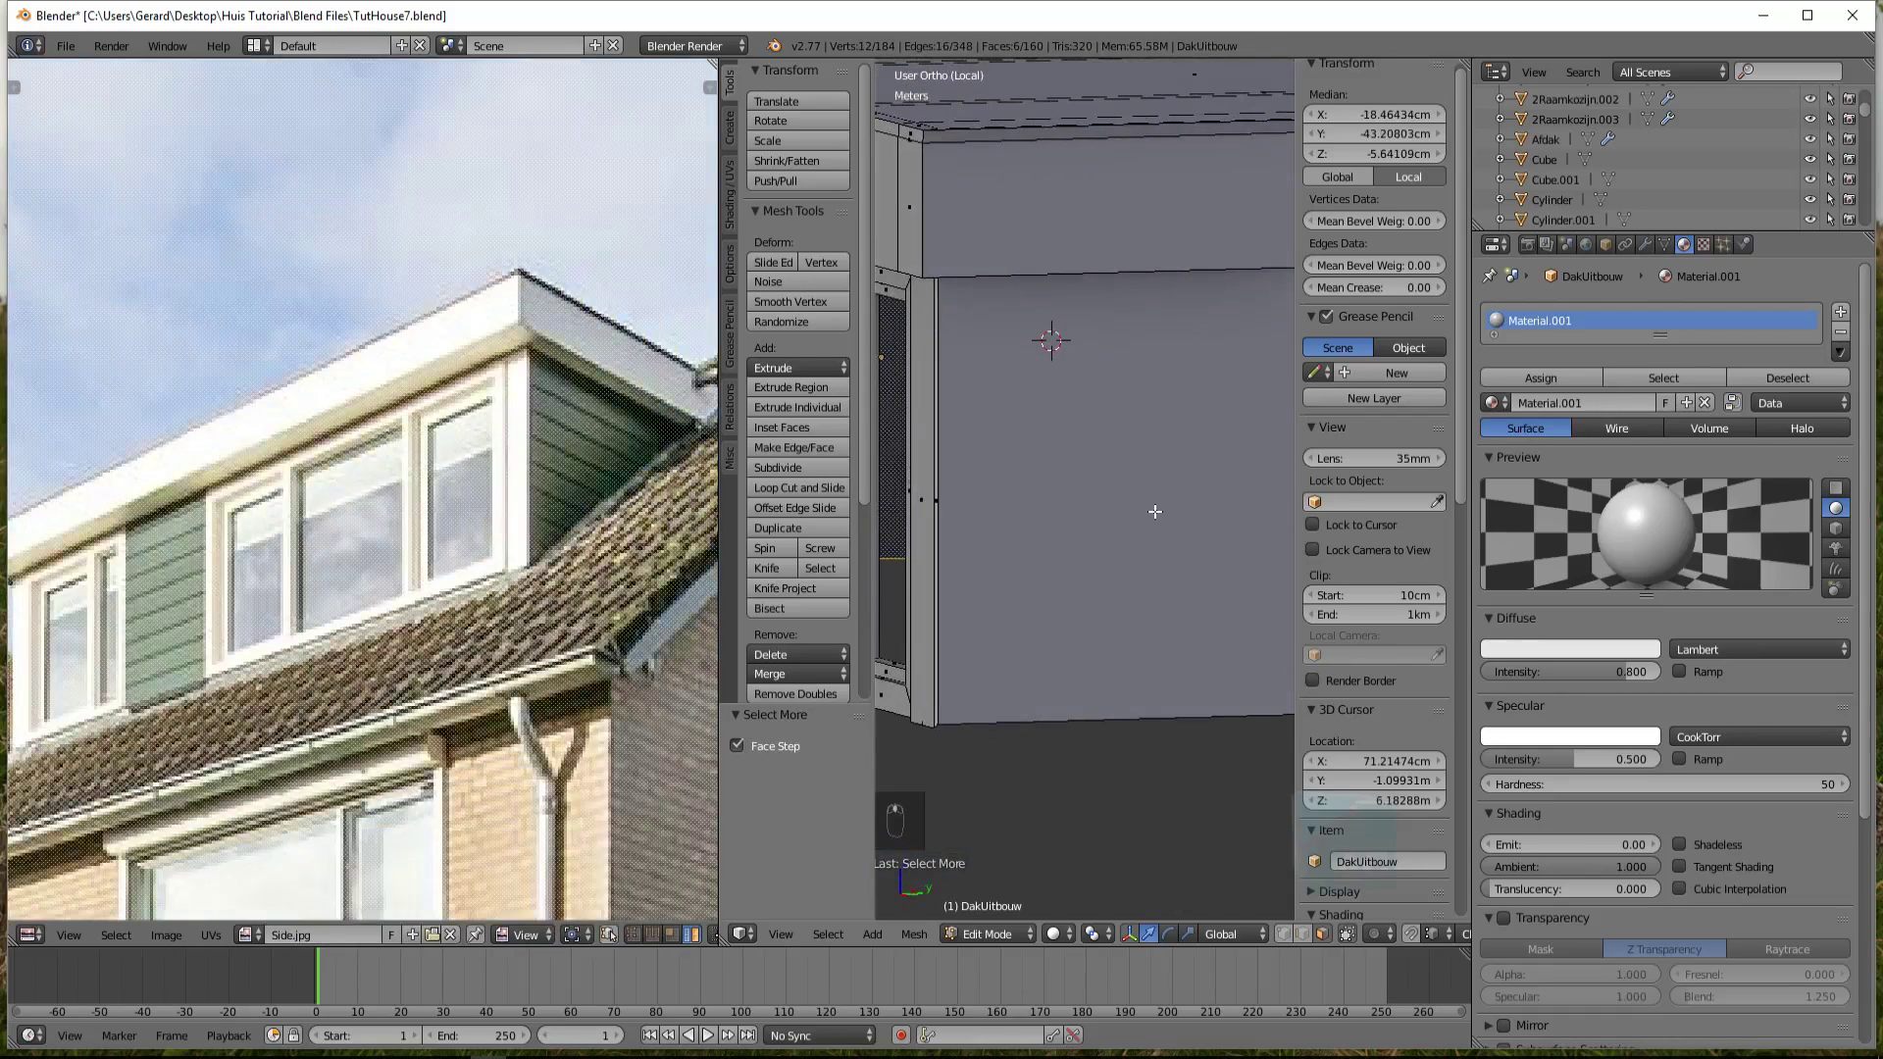
pyautogui.press('ctrl+z')
pyautogui.press('ctrl+z')
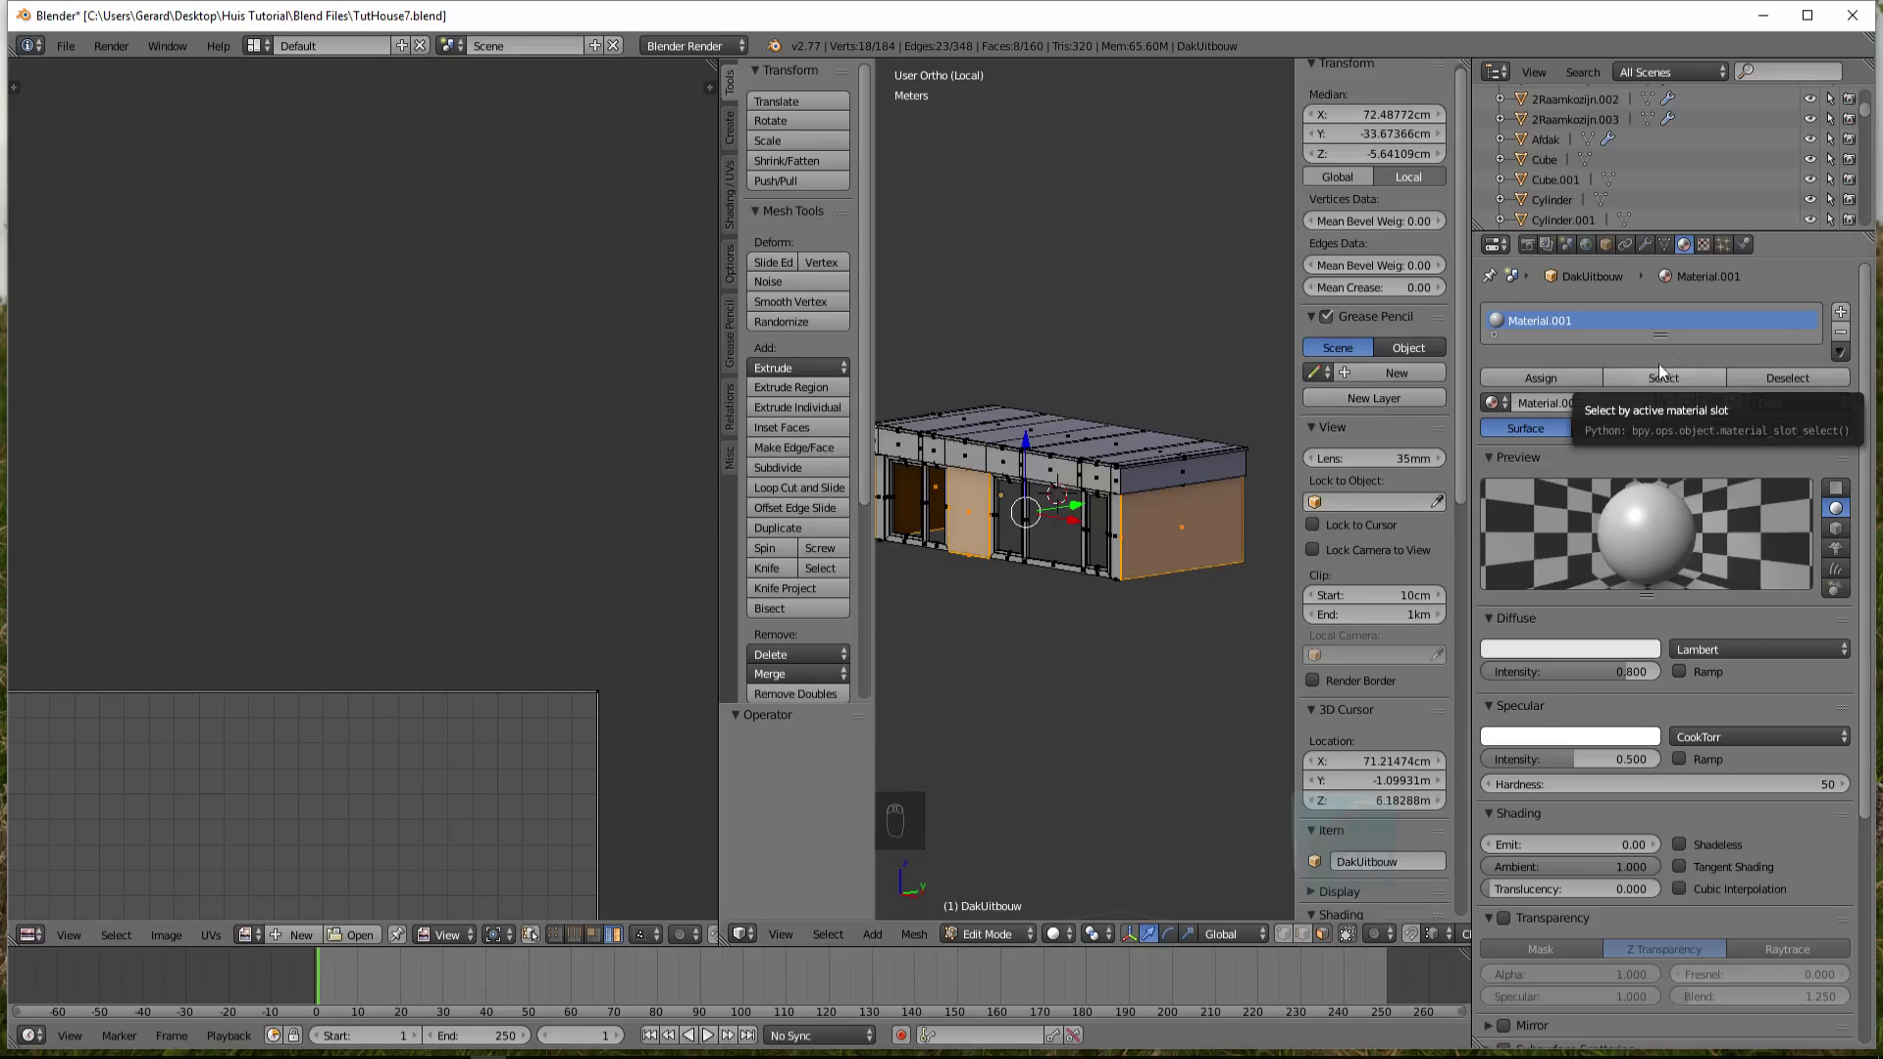
# Add a second, empty material slot beneath Material.001 on the dormer
pyautogui.moveTo(1848, 320); pyautogui.dragTo(1690, 315)
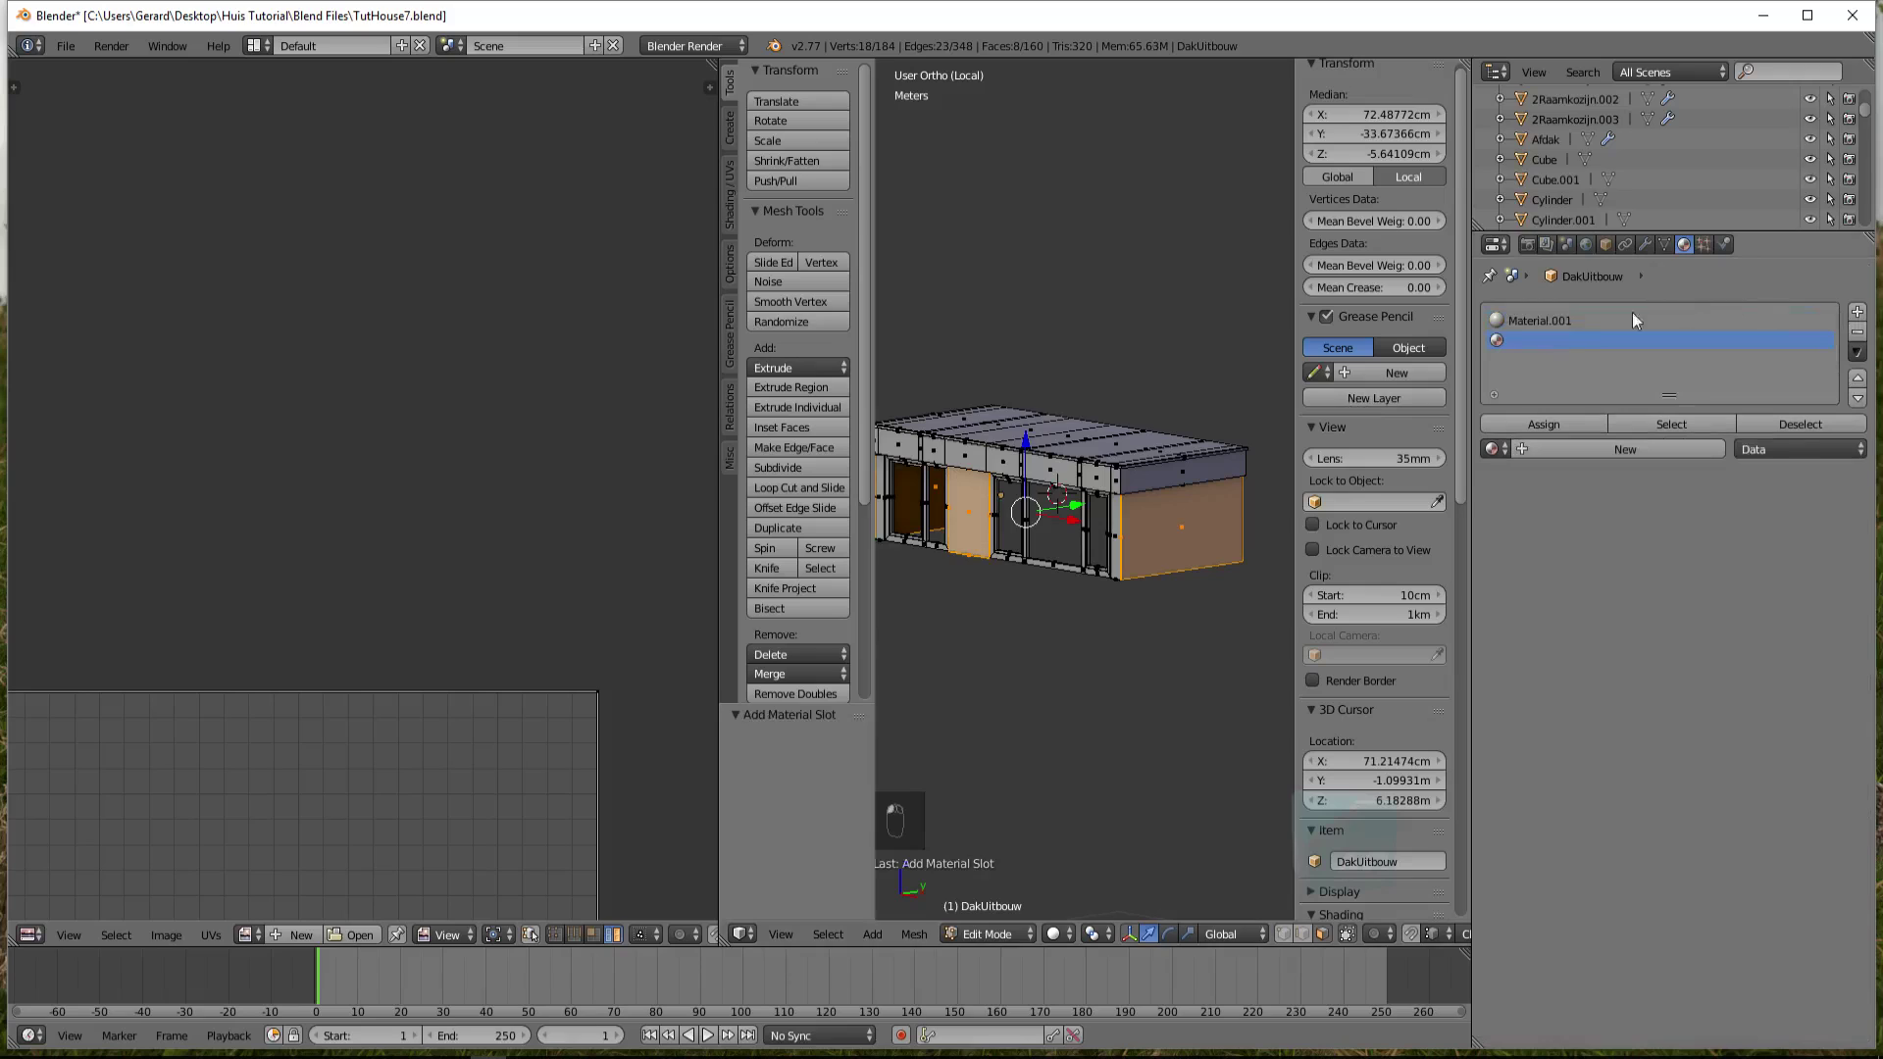
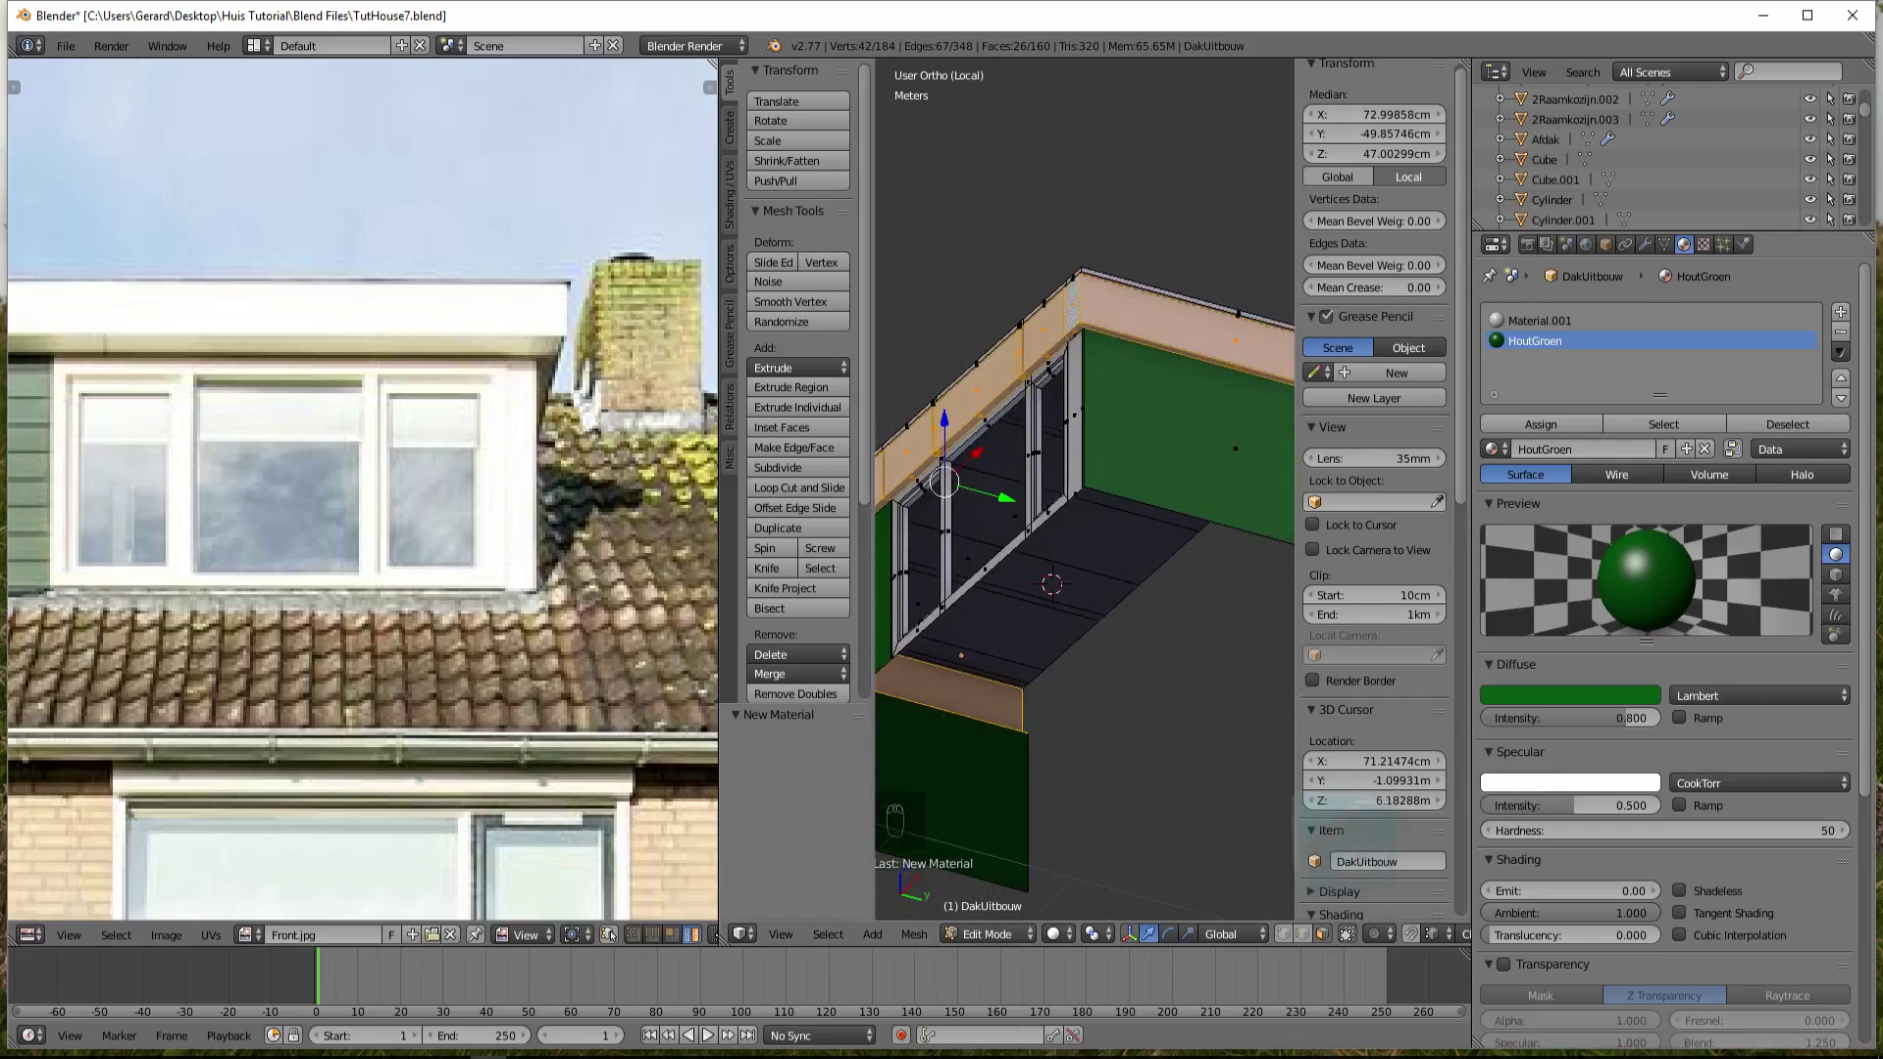
# Add a third material slot holding a new default material for the fascia boards
pyautogui.moveTo(1845, 323); pyautogui.dragTo(1567, 694)
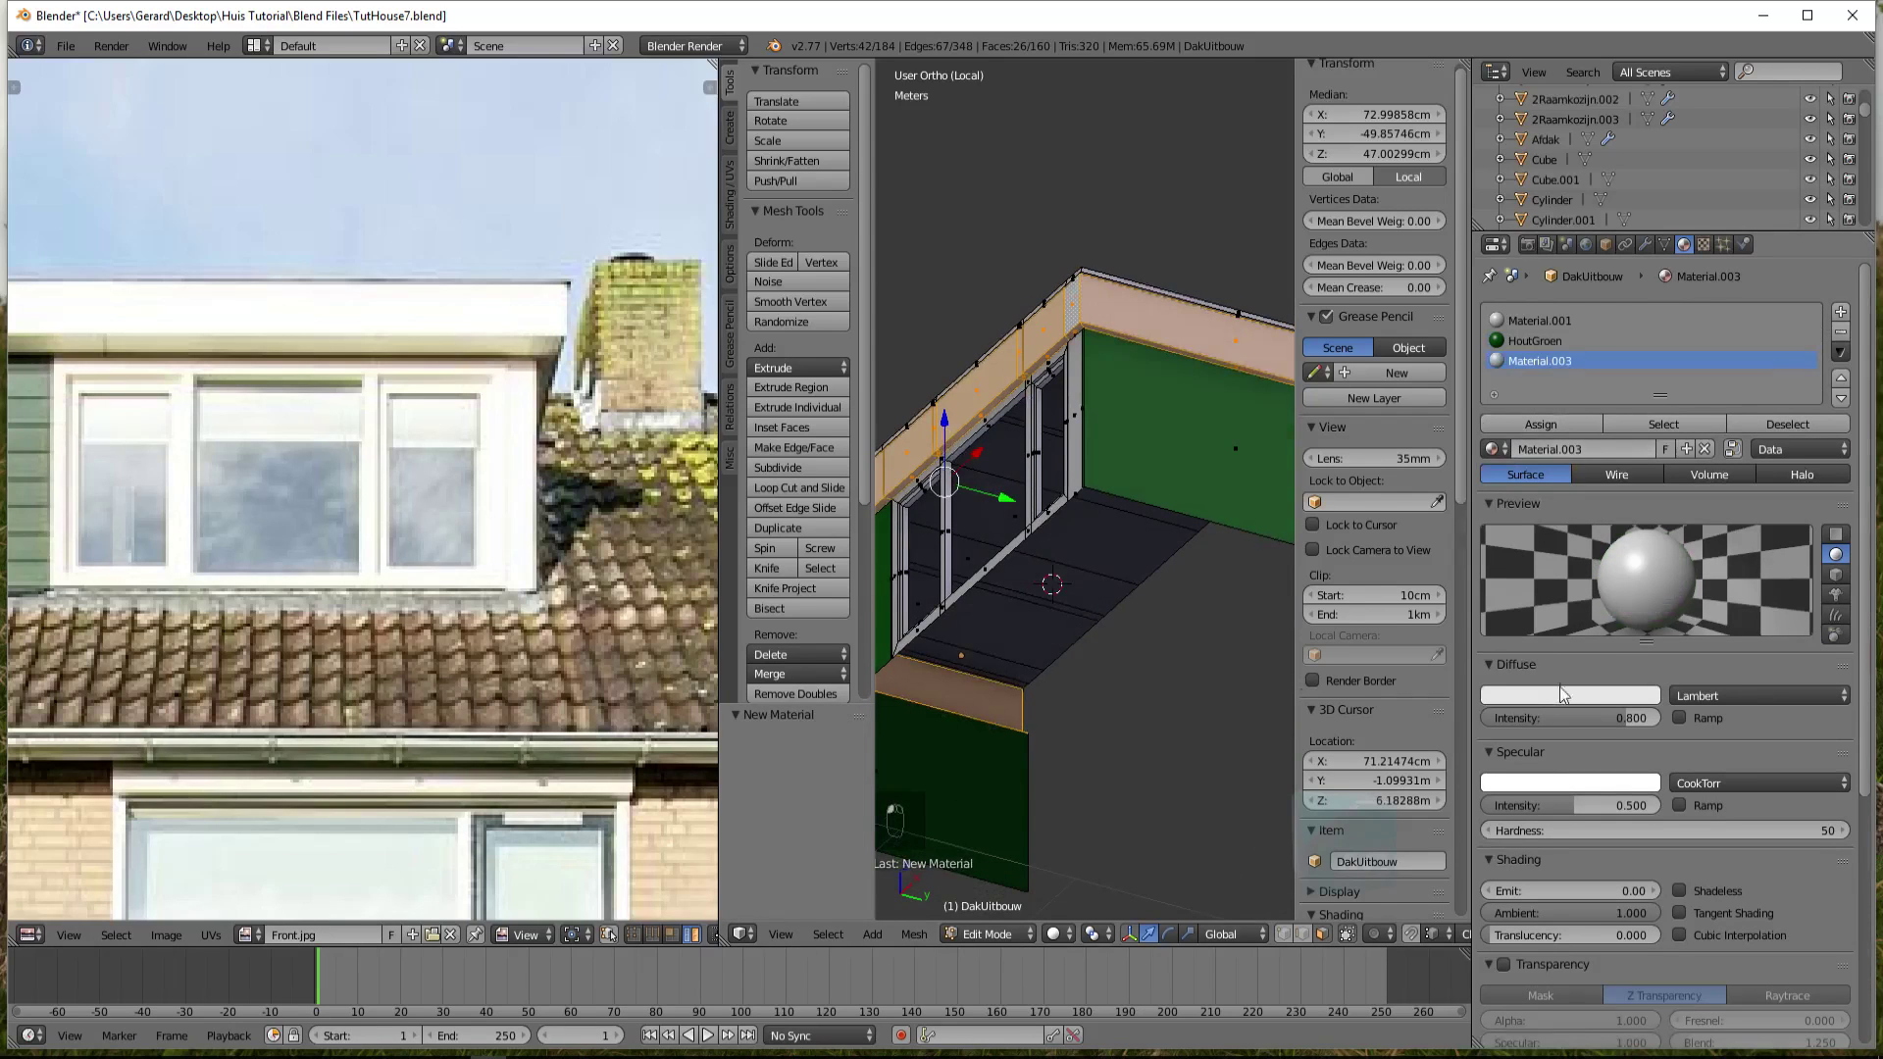
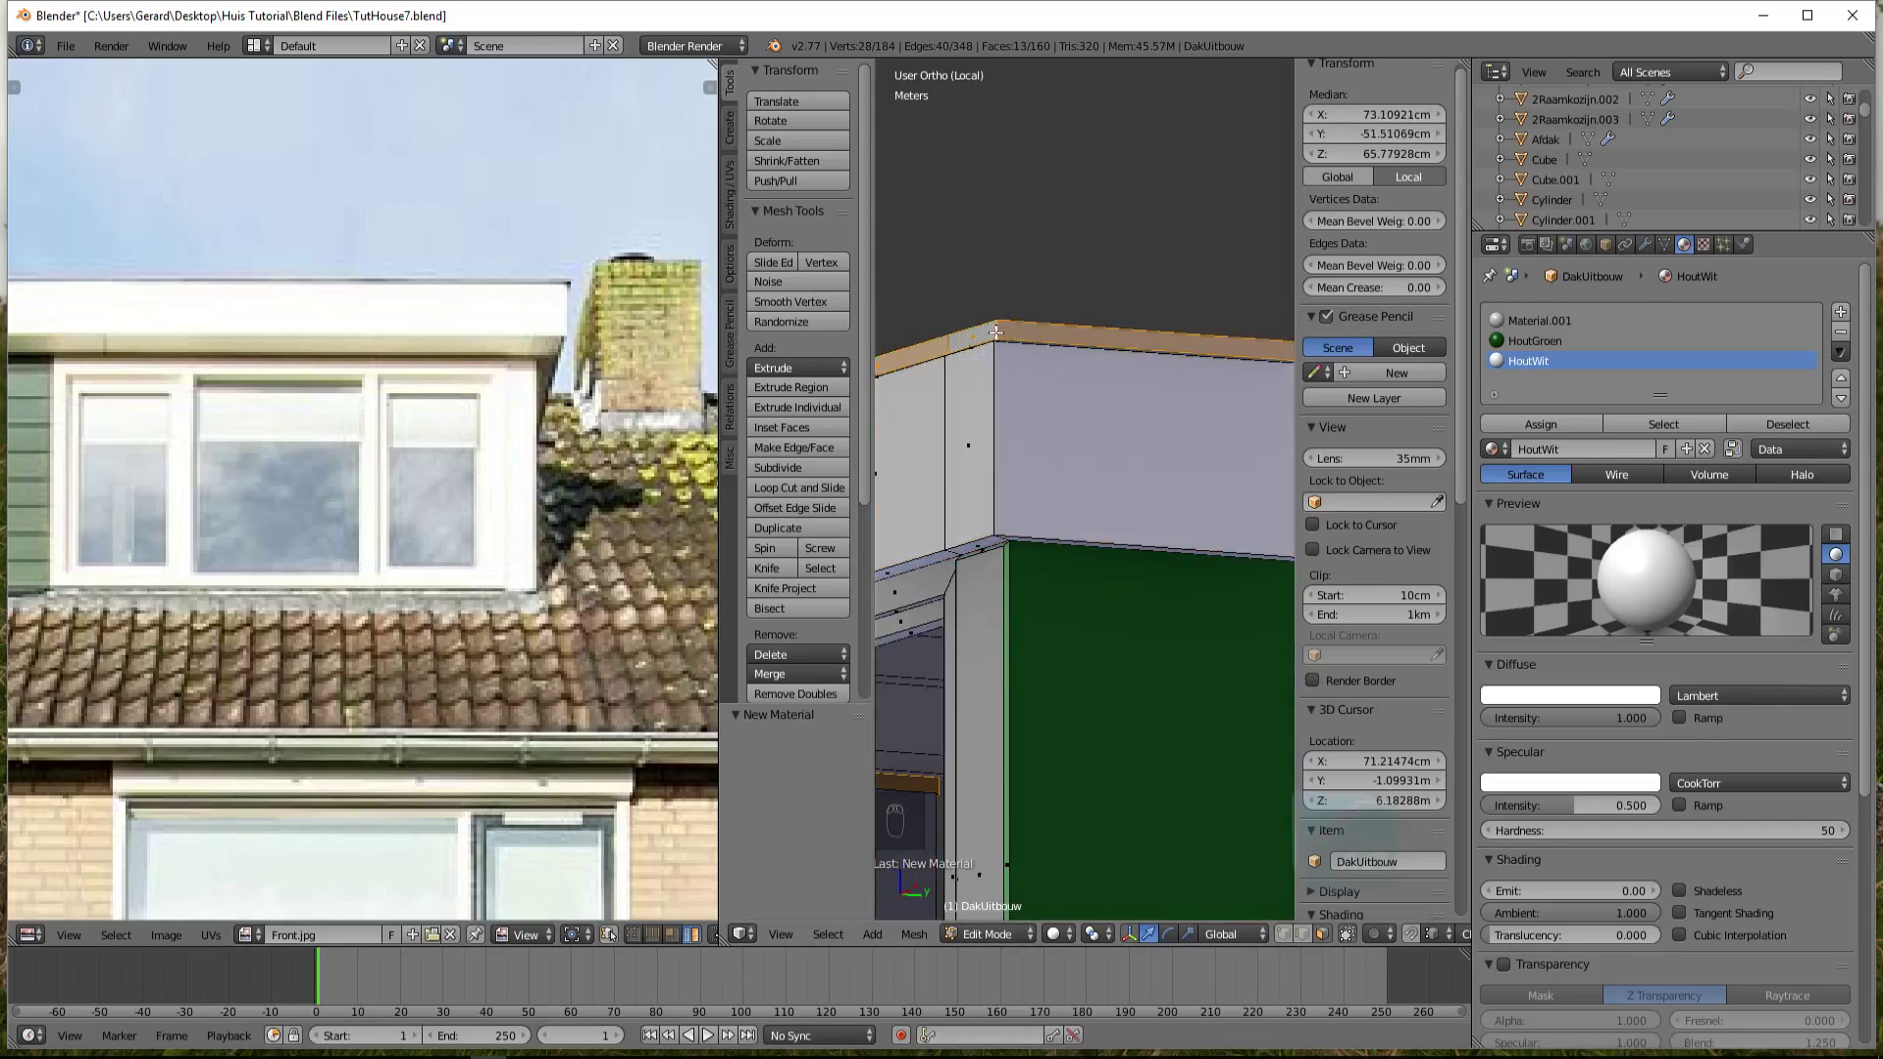
# Create the grey Metaal material, confirm its name and toggle mesh editing
pyautogui.press('ctrl+KP_Add')
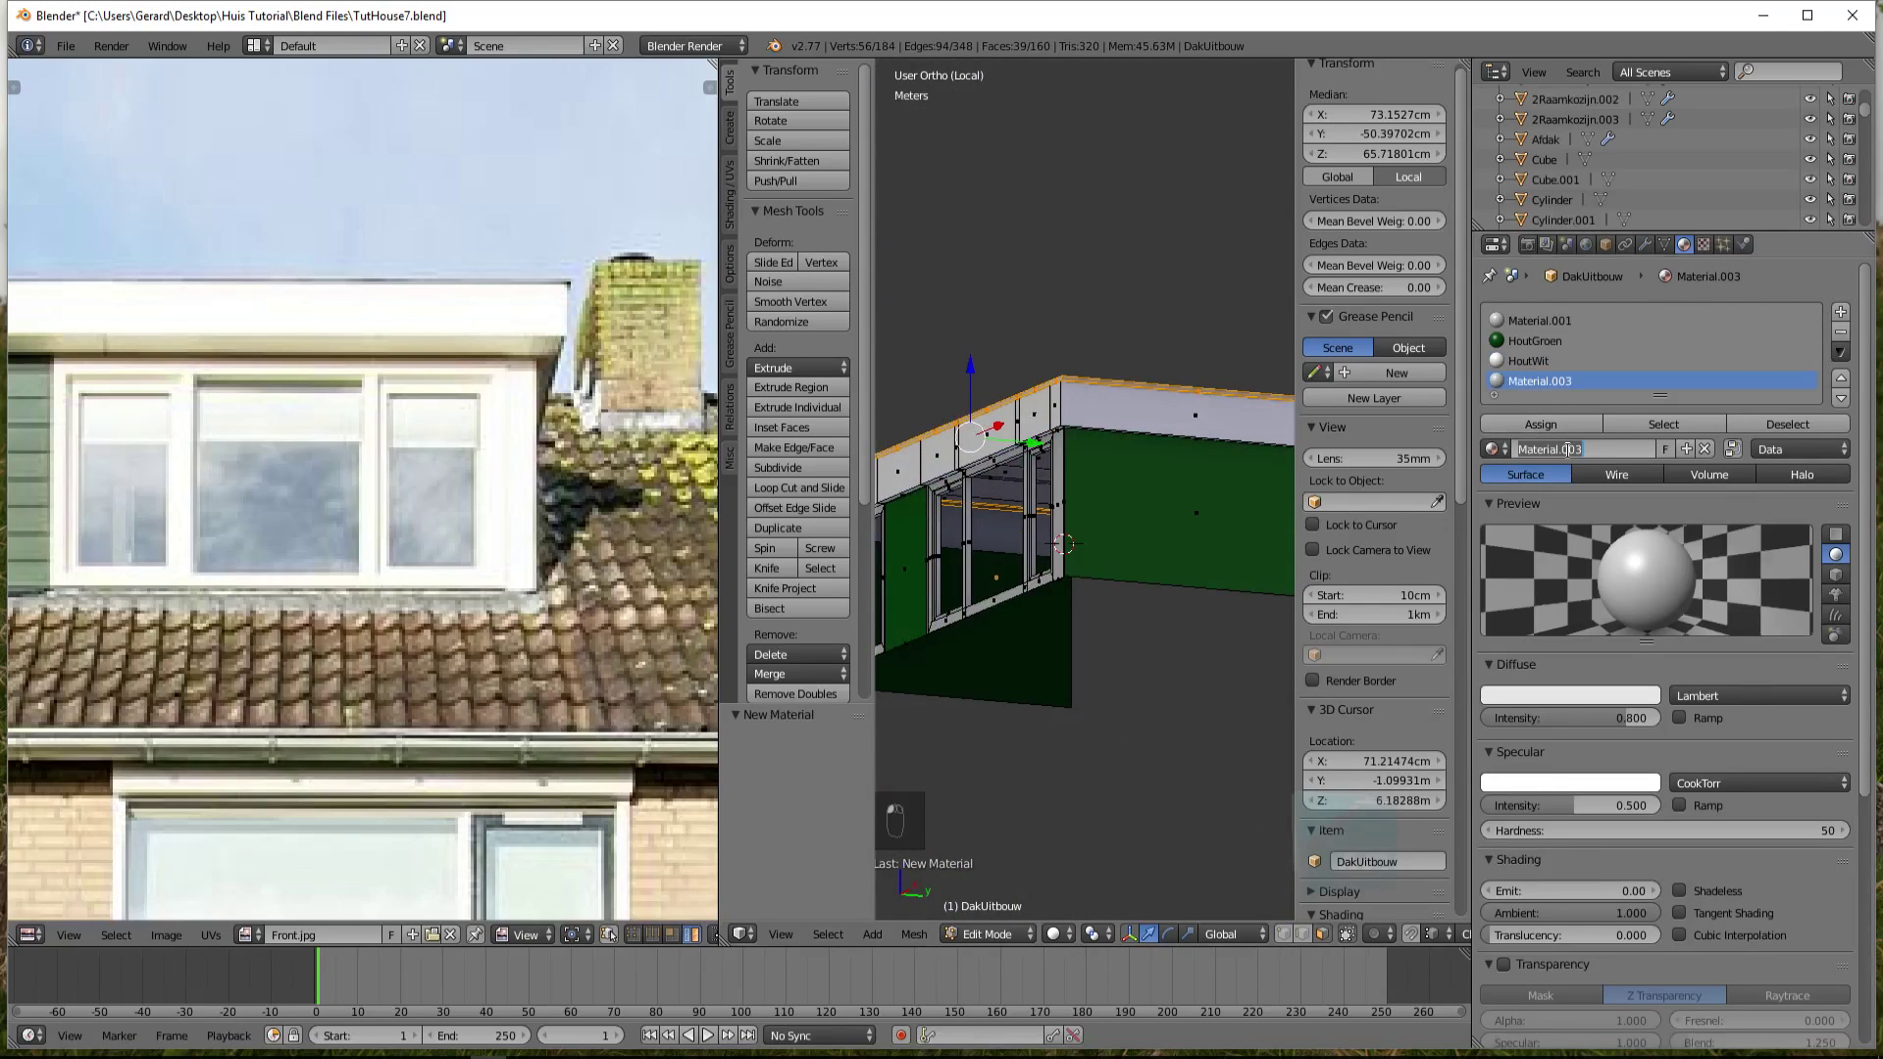
pyautogui.press('a')
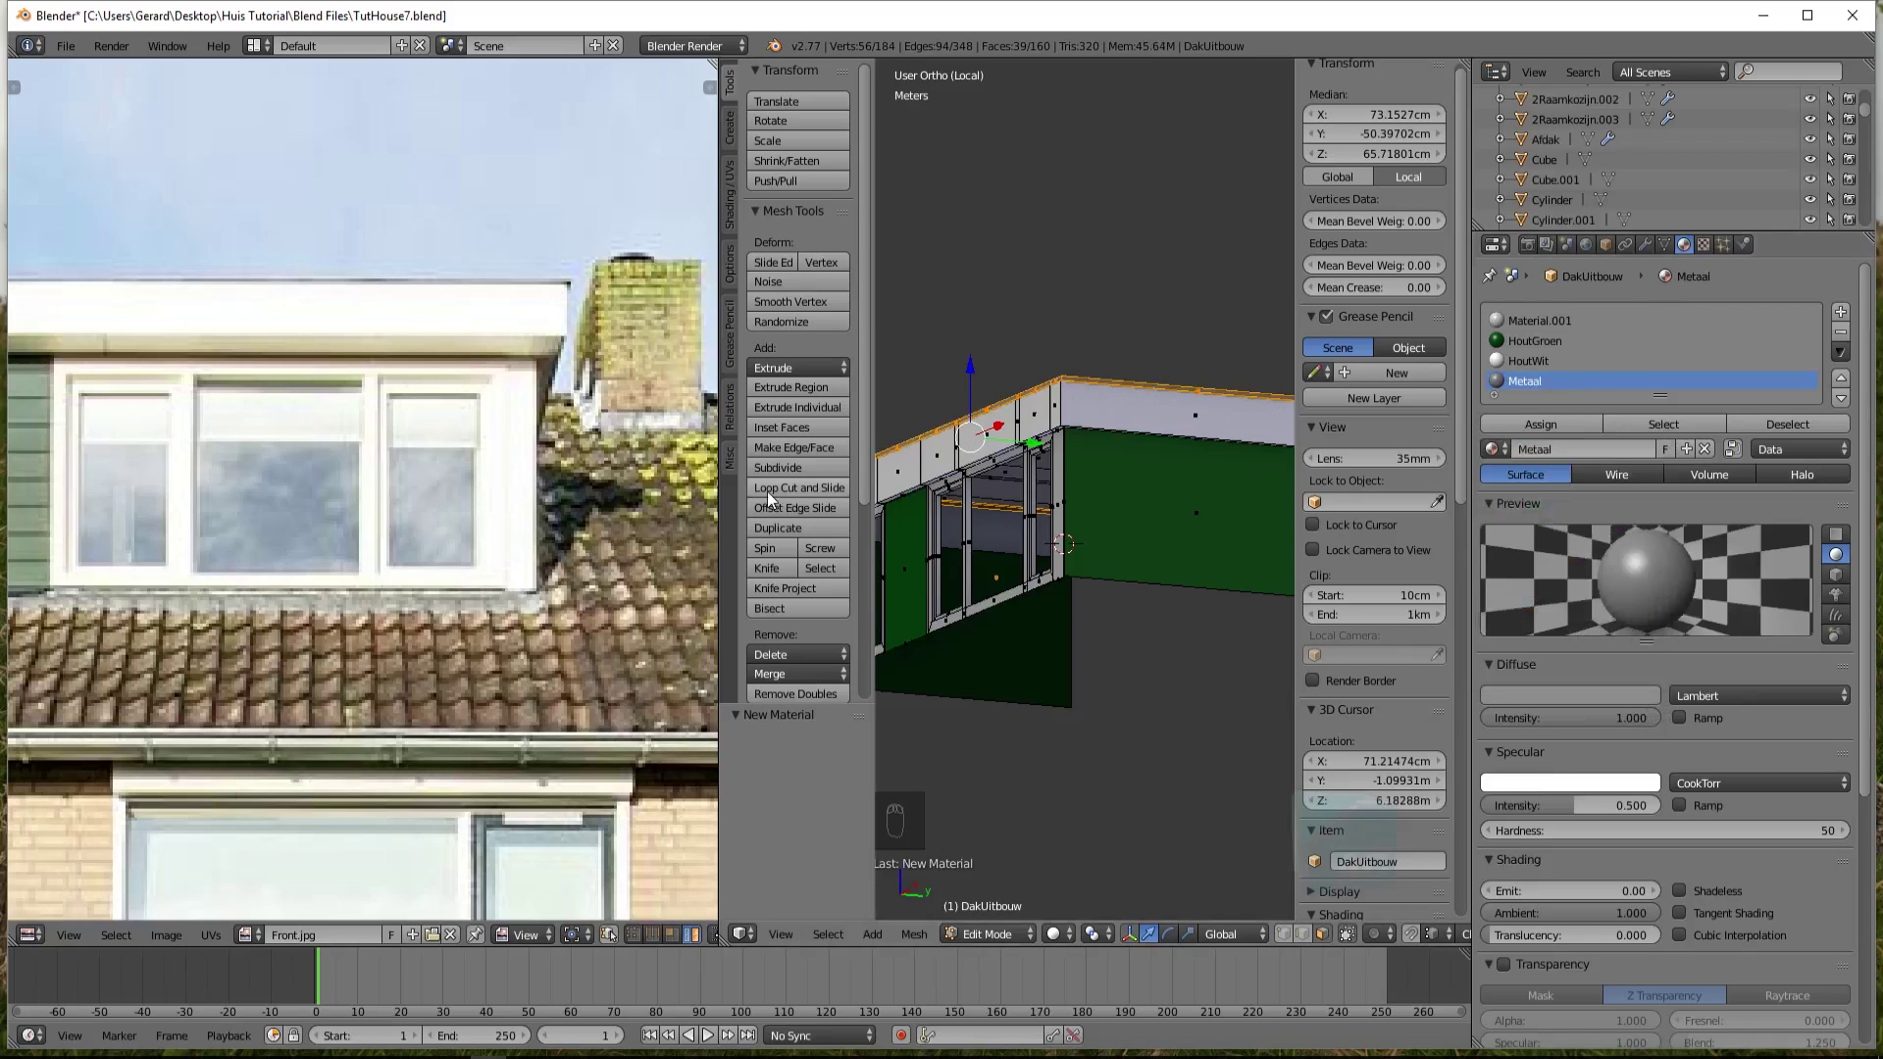
pyautogui.press('Tab')
# Check the new Dak roof material in a rendered preview and leave mesh editing
pyautogui.press('Tab')
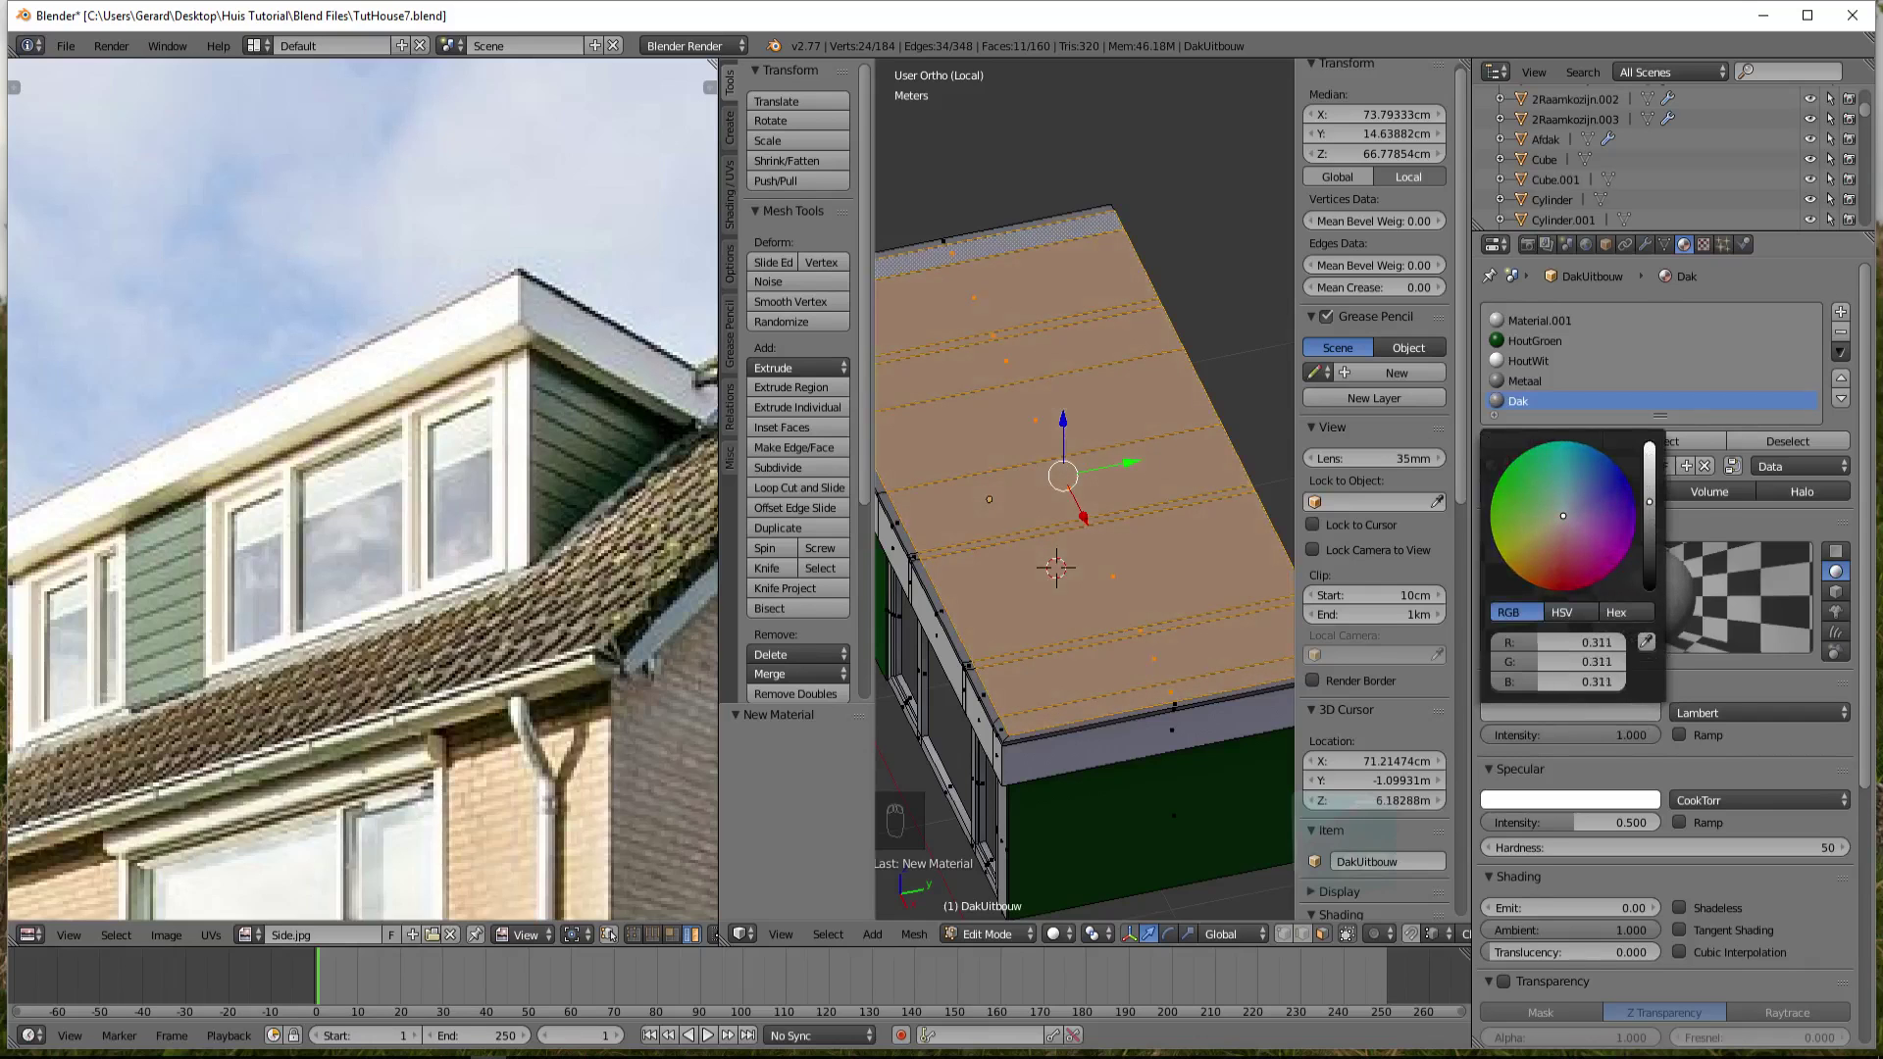
pyautogui.press('shift+z')
pyautogui.press('shift+z')
# Shift KozijnWit's diffuse colour to a warm off-white and inspect the dormer's sides
pyautogui.press('Tab')
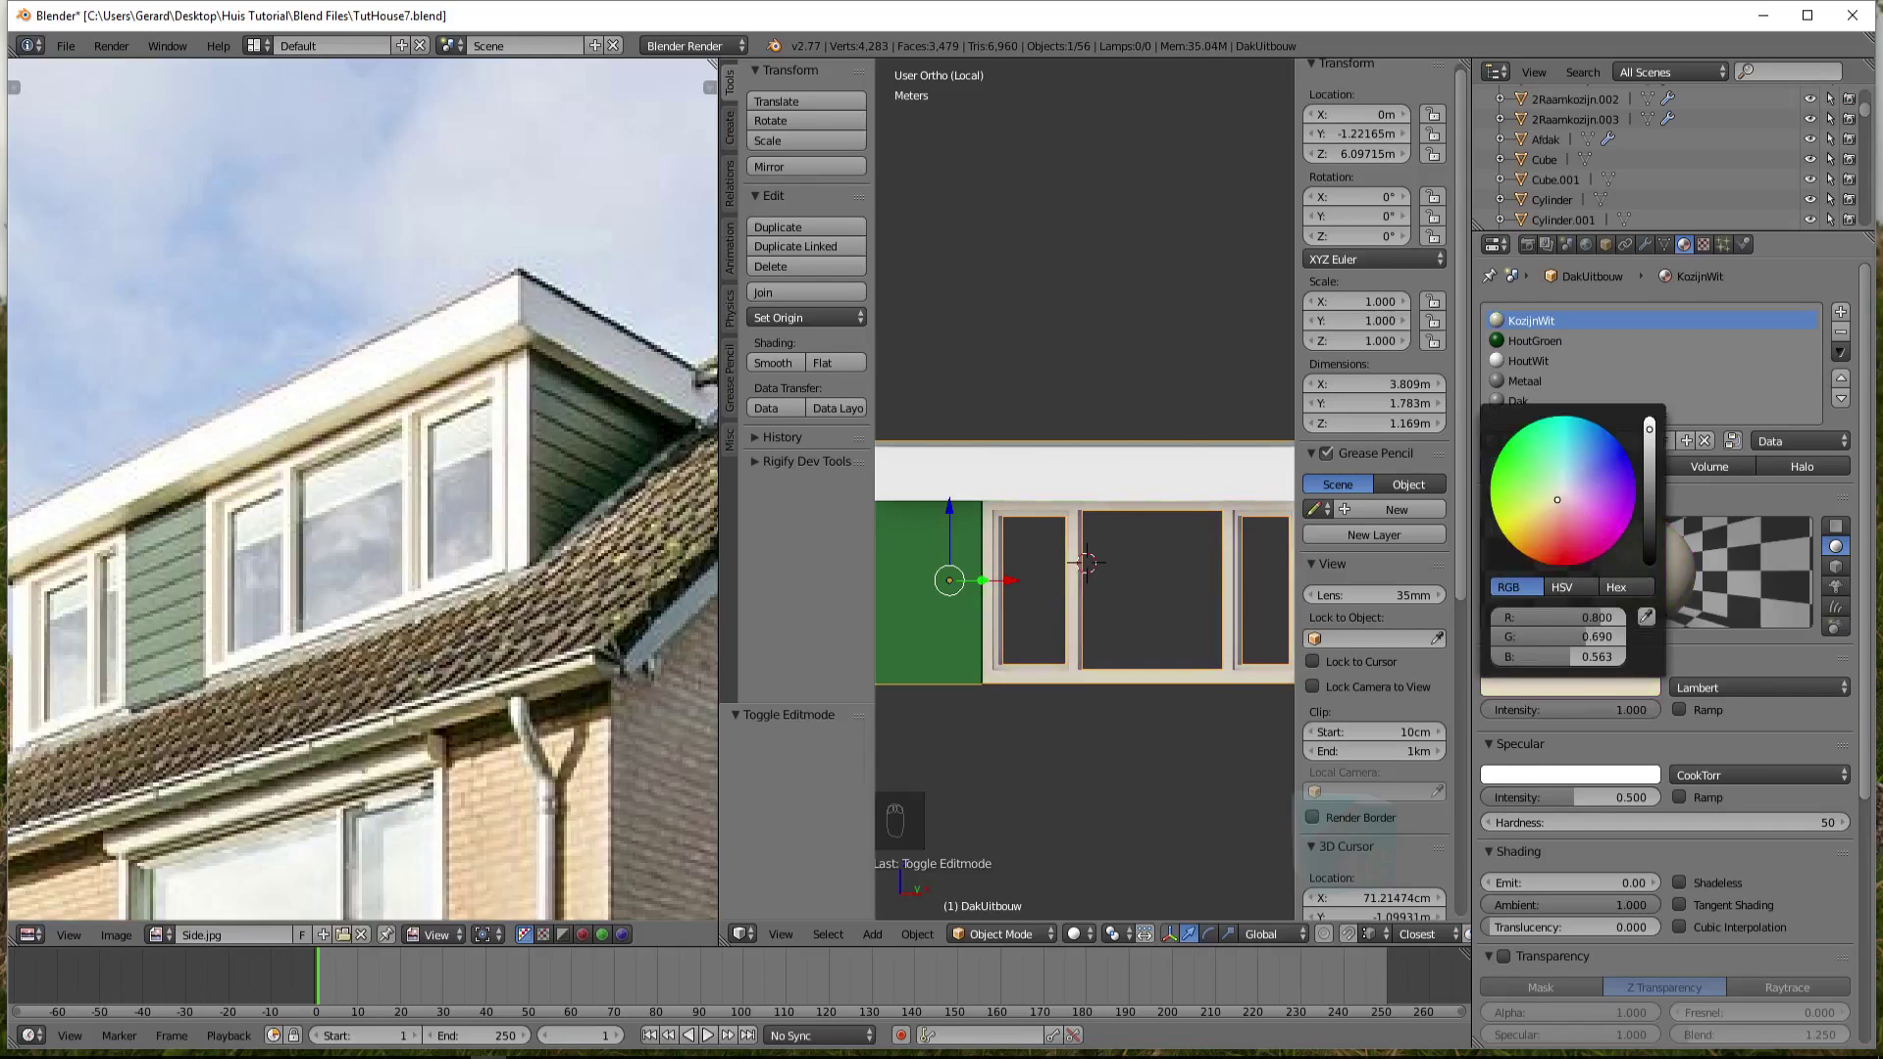
pyautogui.moveTo(1151, 459); pyautogui.dragTo(1097, 639)
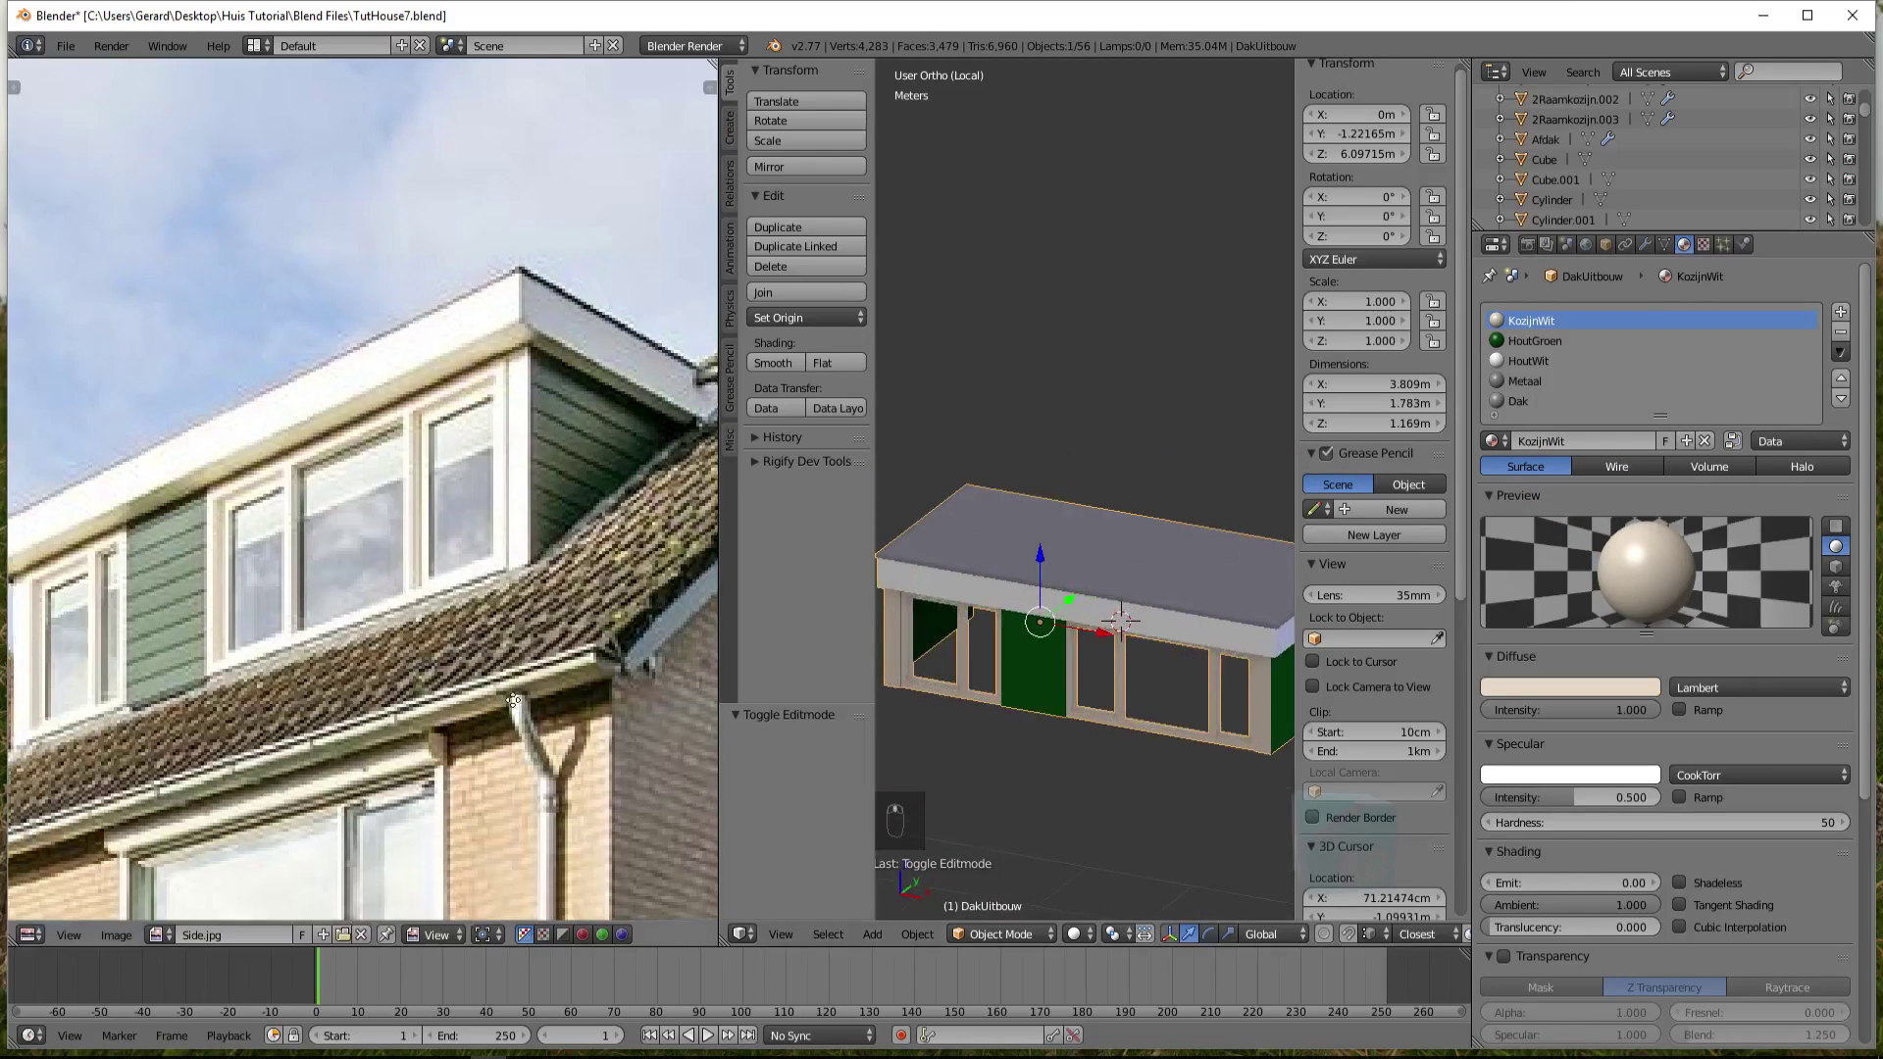
pyautogui.middleClick(1059, 706)
pyautogui.middleClick(1069, 726)
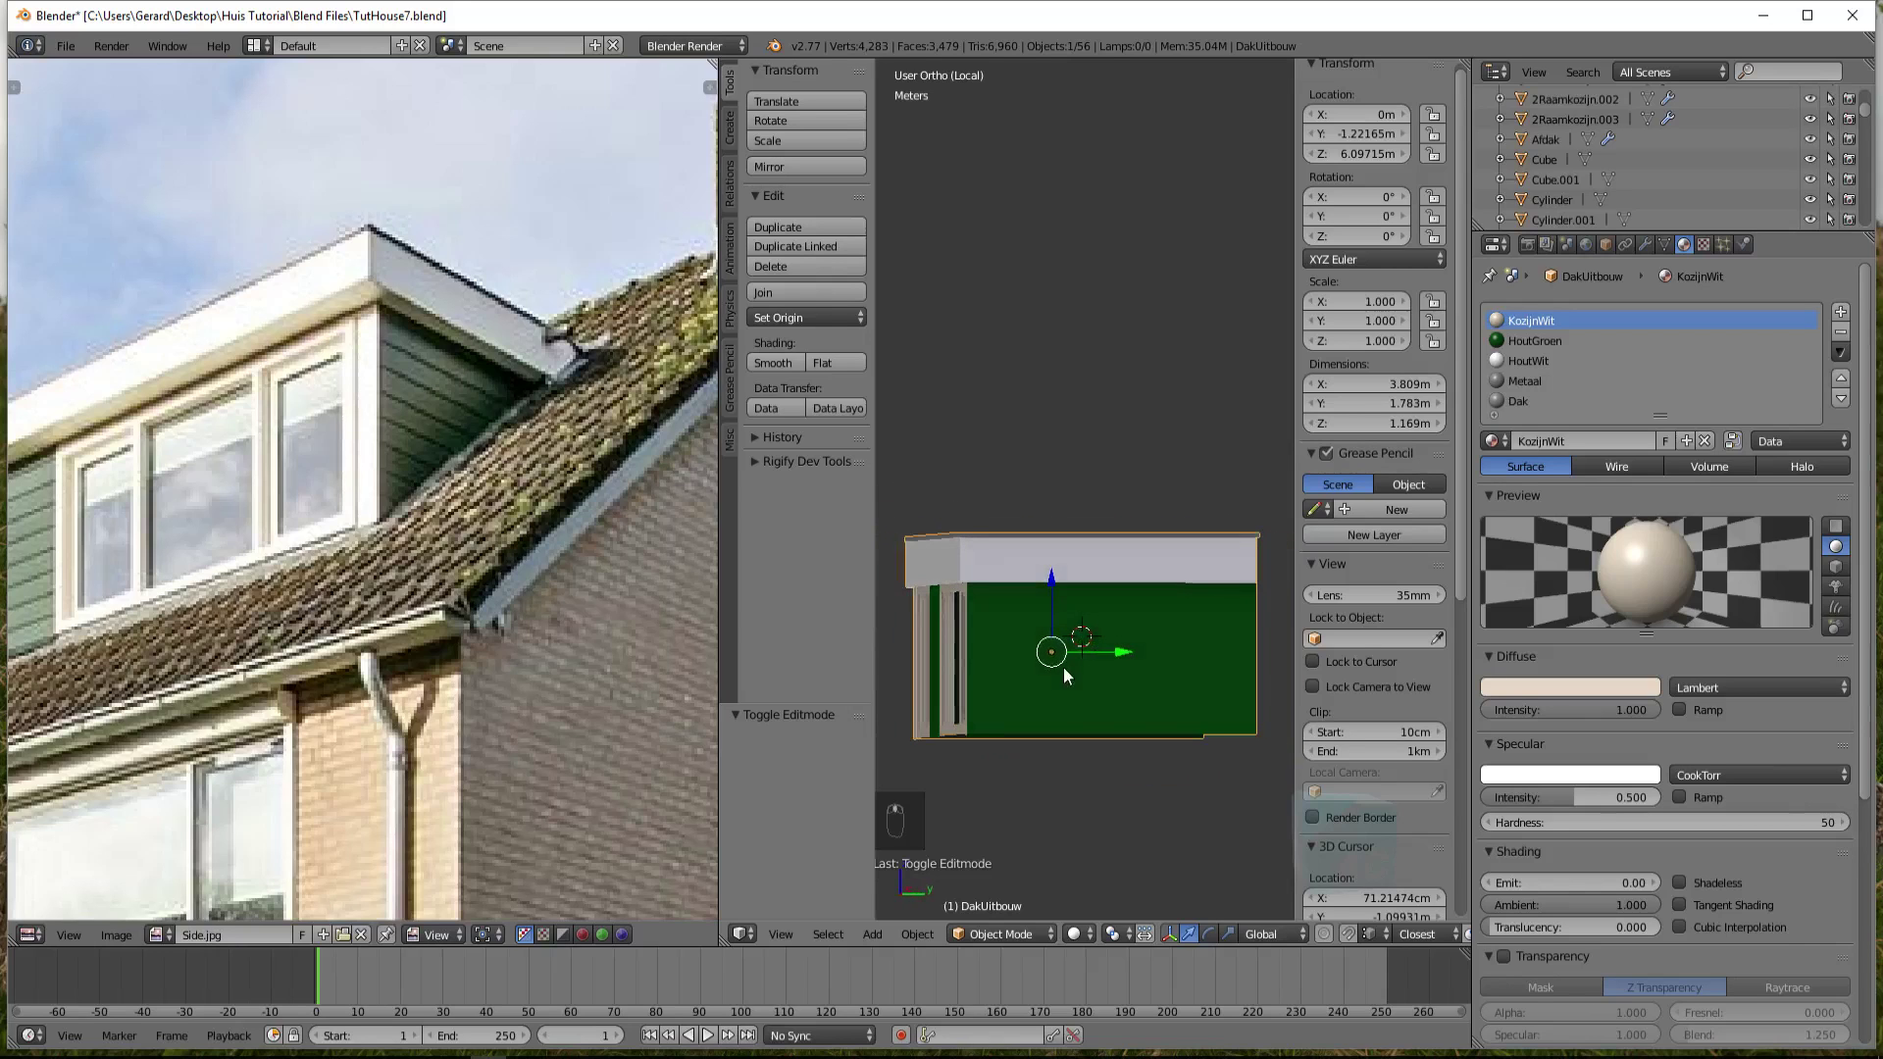
# Edit the dormer mesh in side view beside the reference photo and unwrap its faces (U)
pyautogui.press('Tab')
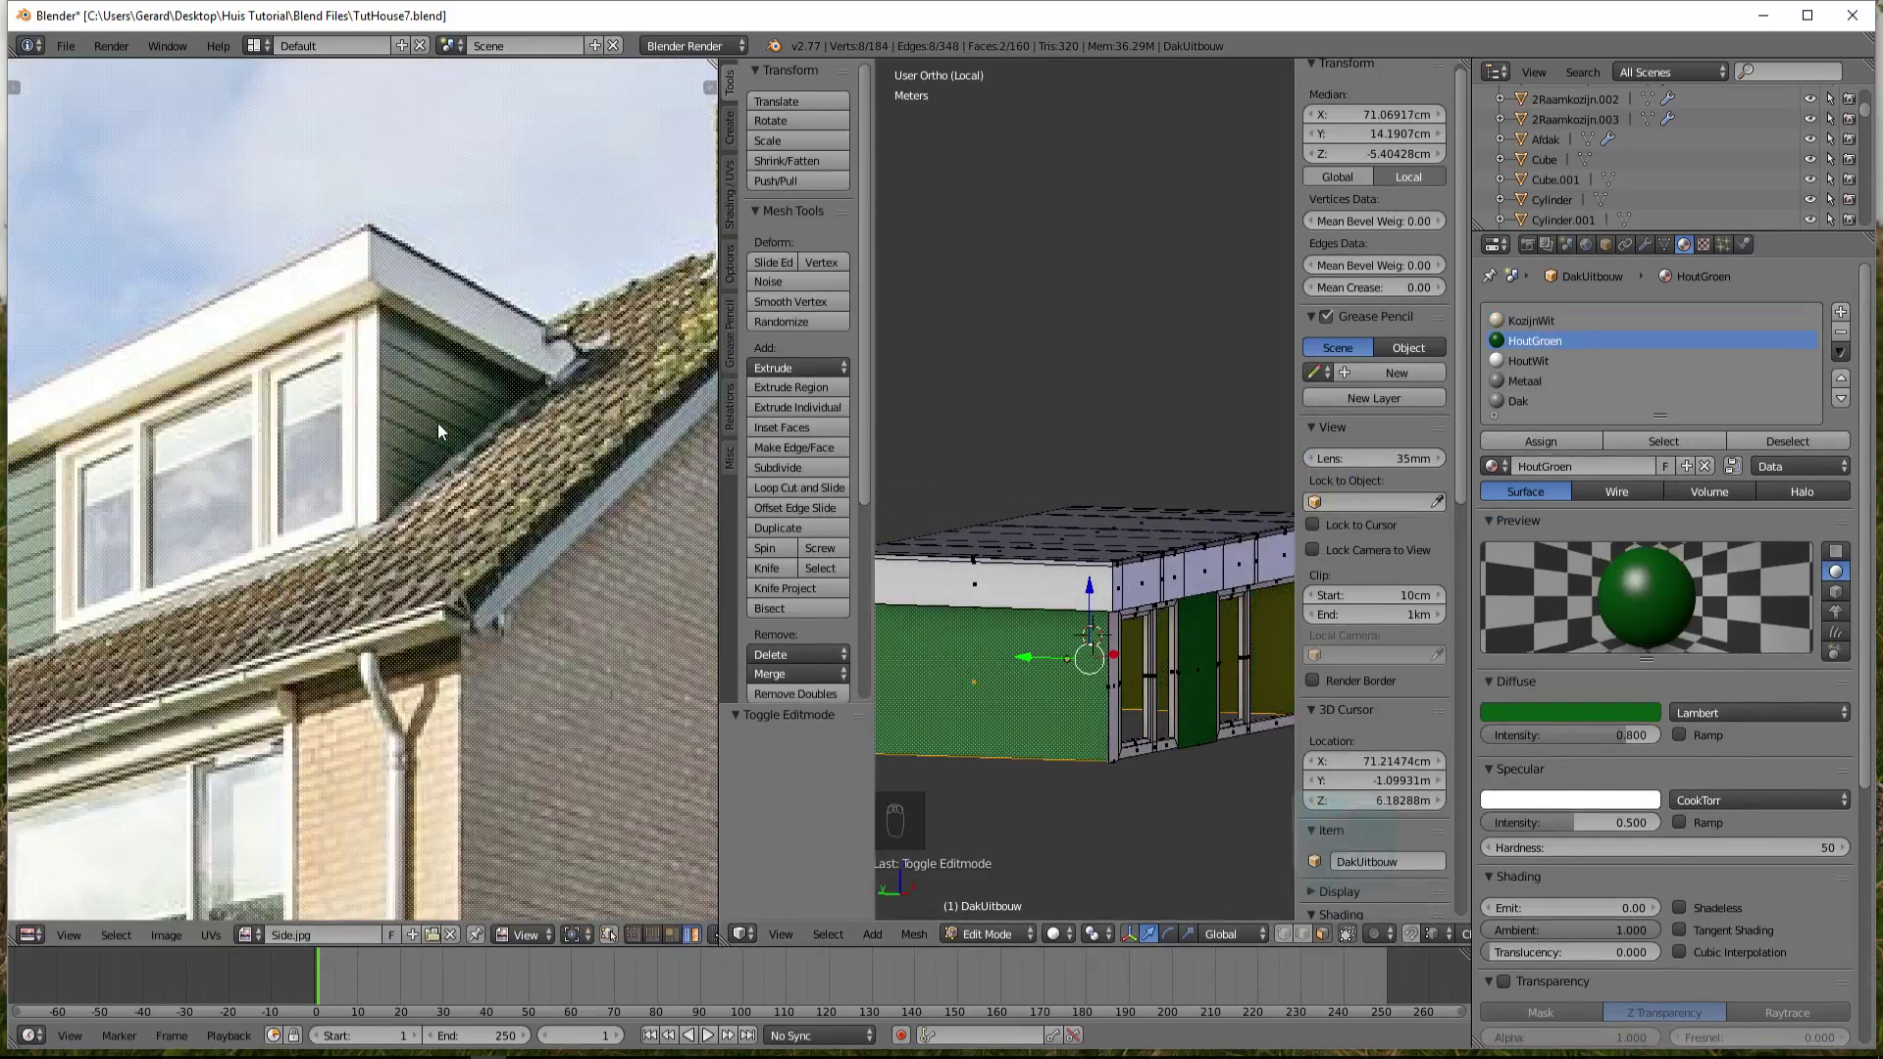
pyautogui.moveTo(425, 427); pyautogui.dragTo(427, 435)
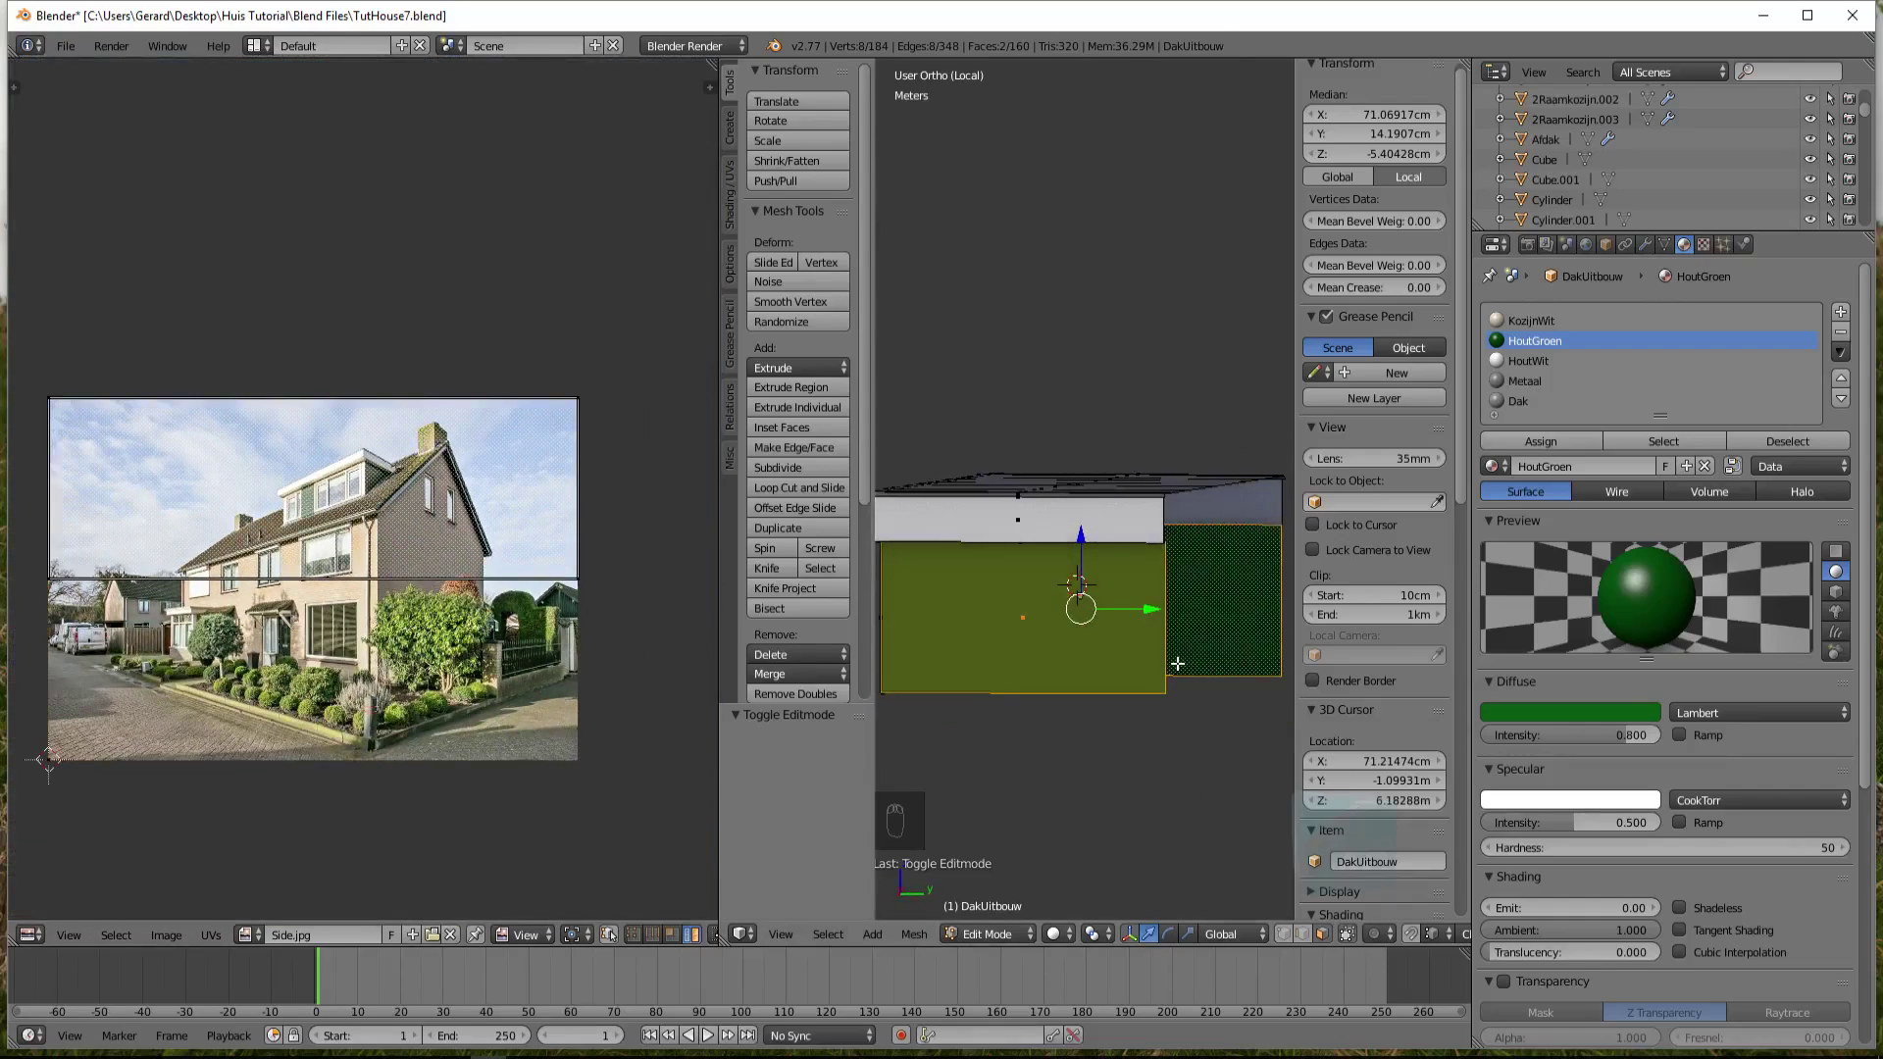
pyautogui.press('KP_3')
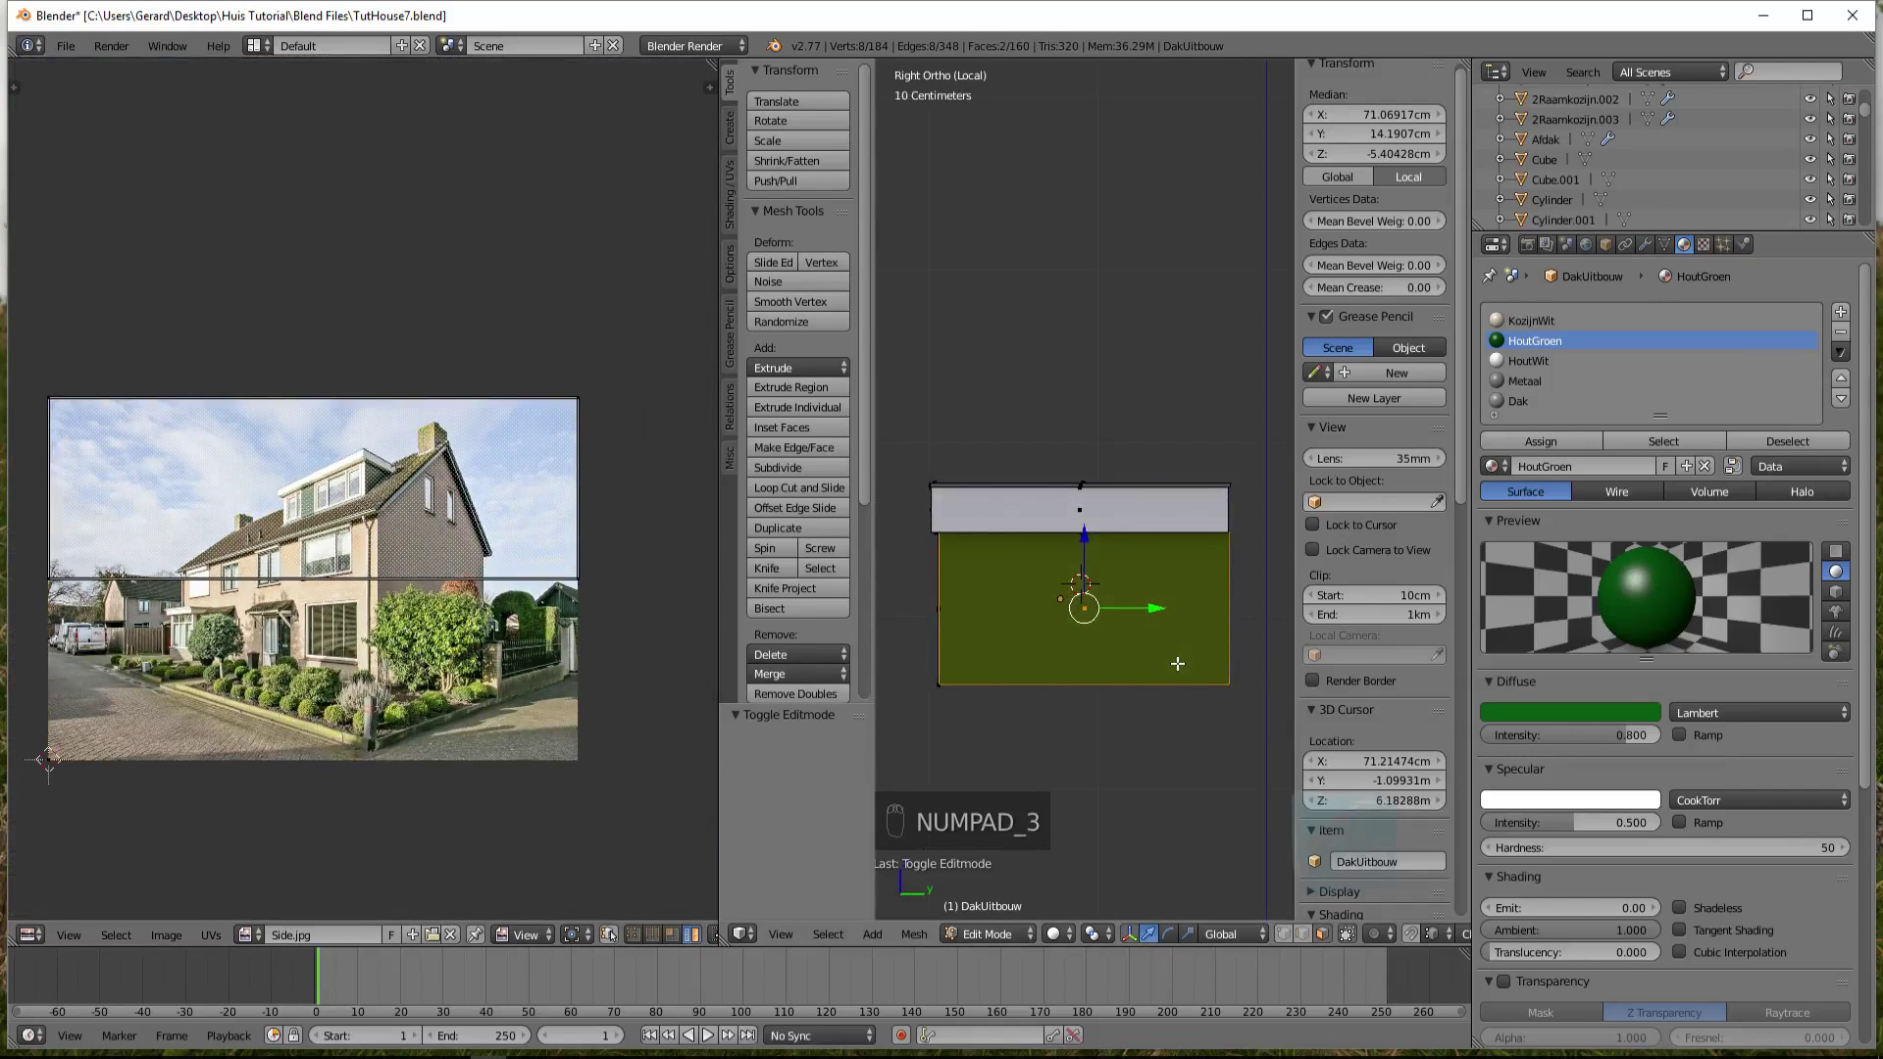
pyautogui.press('u')
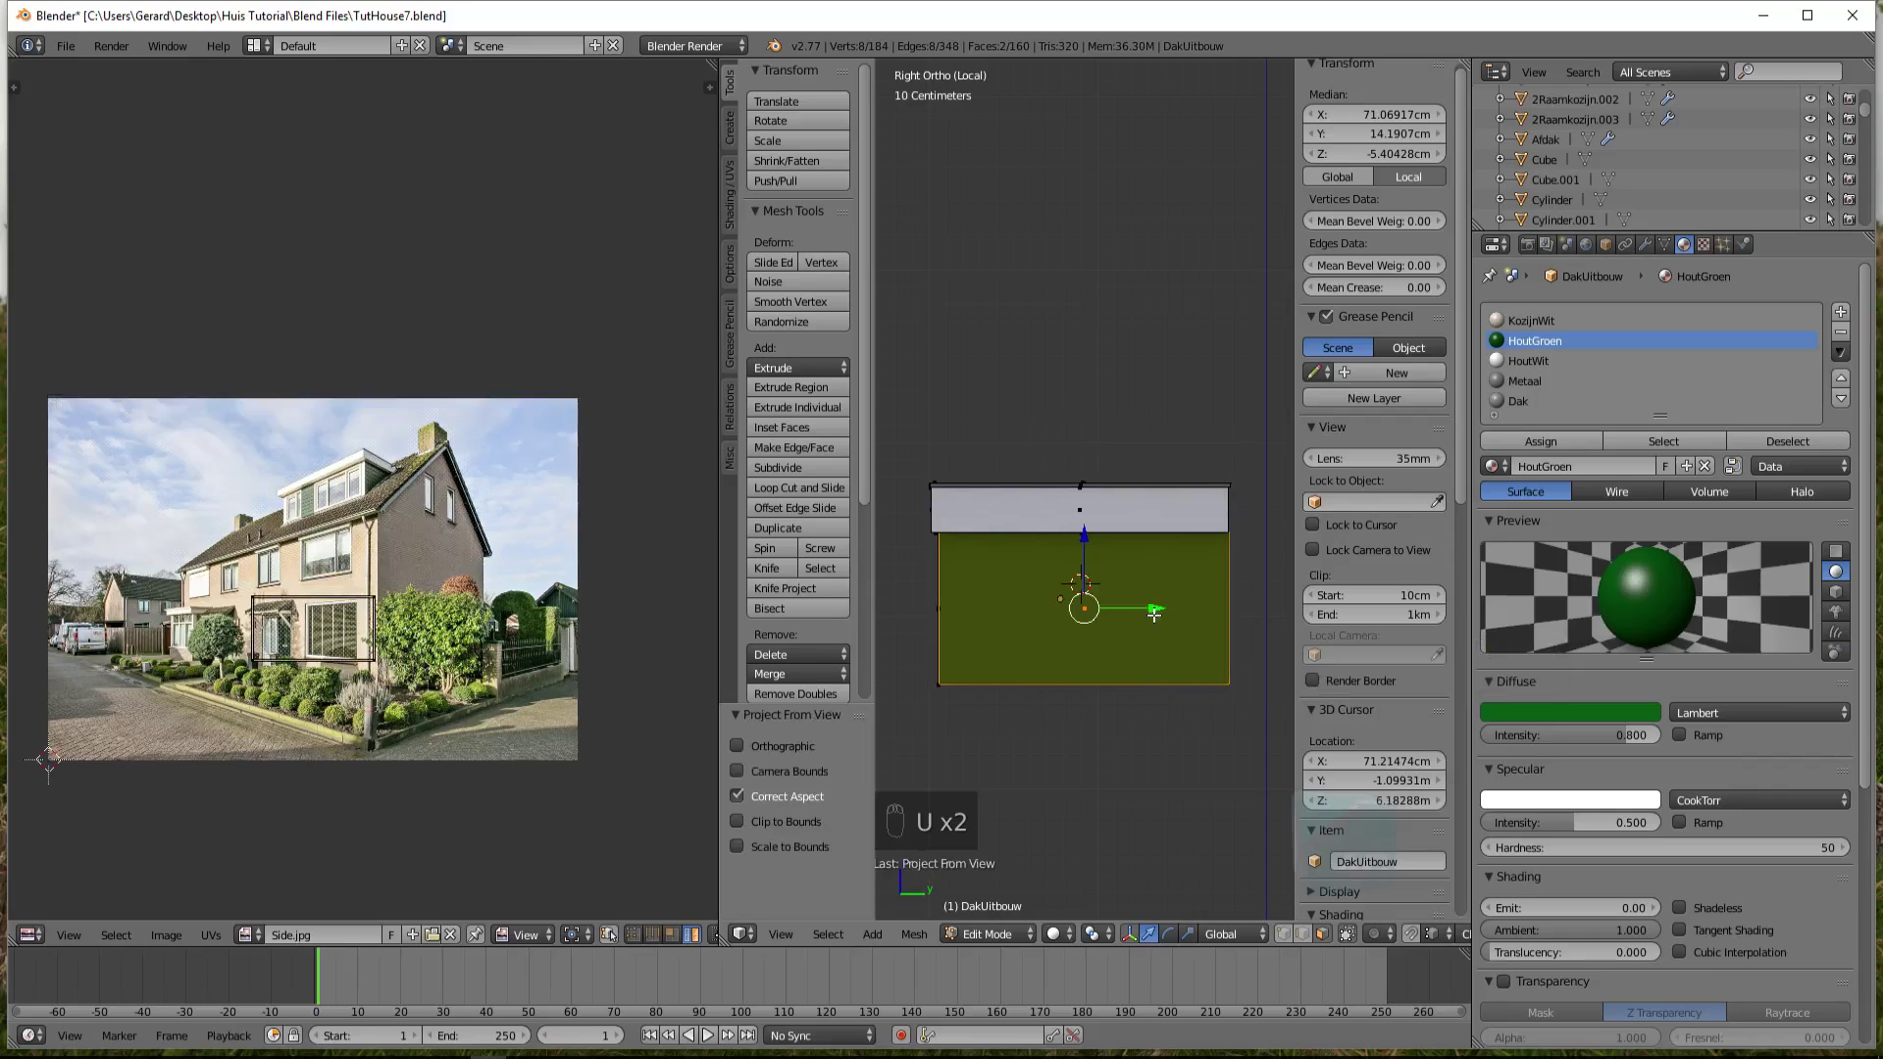
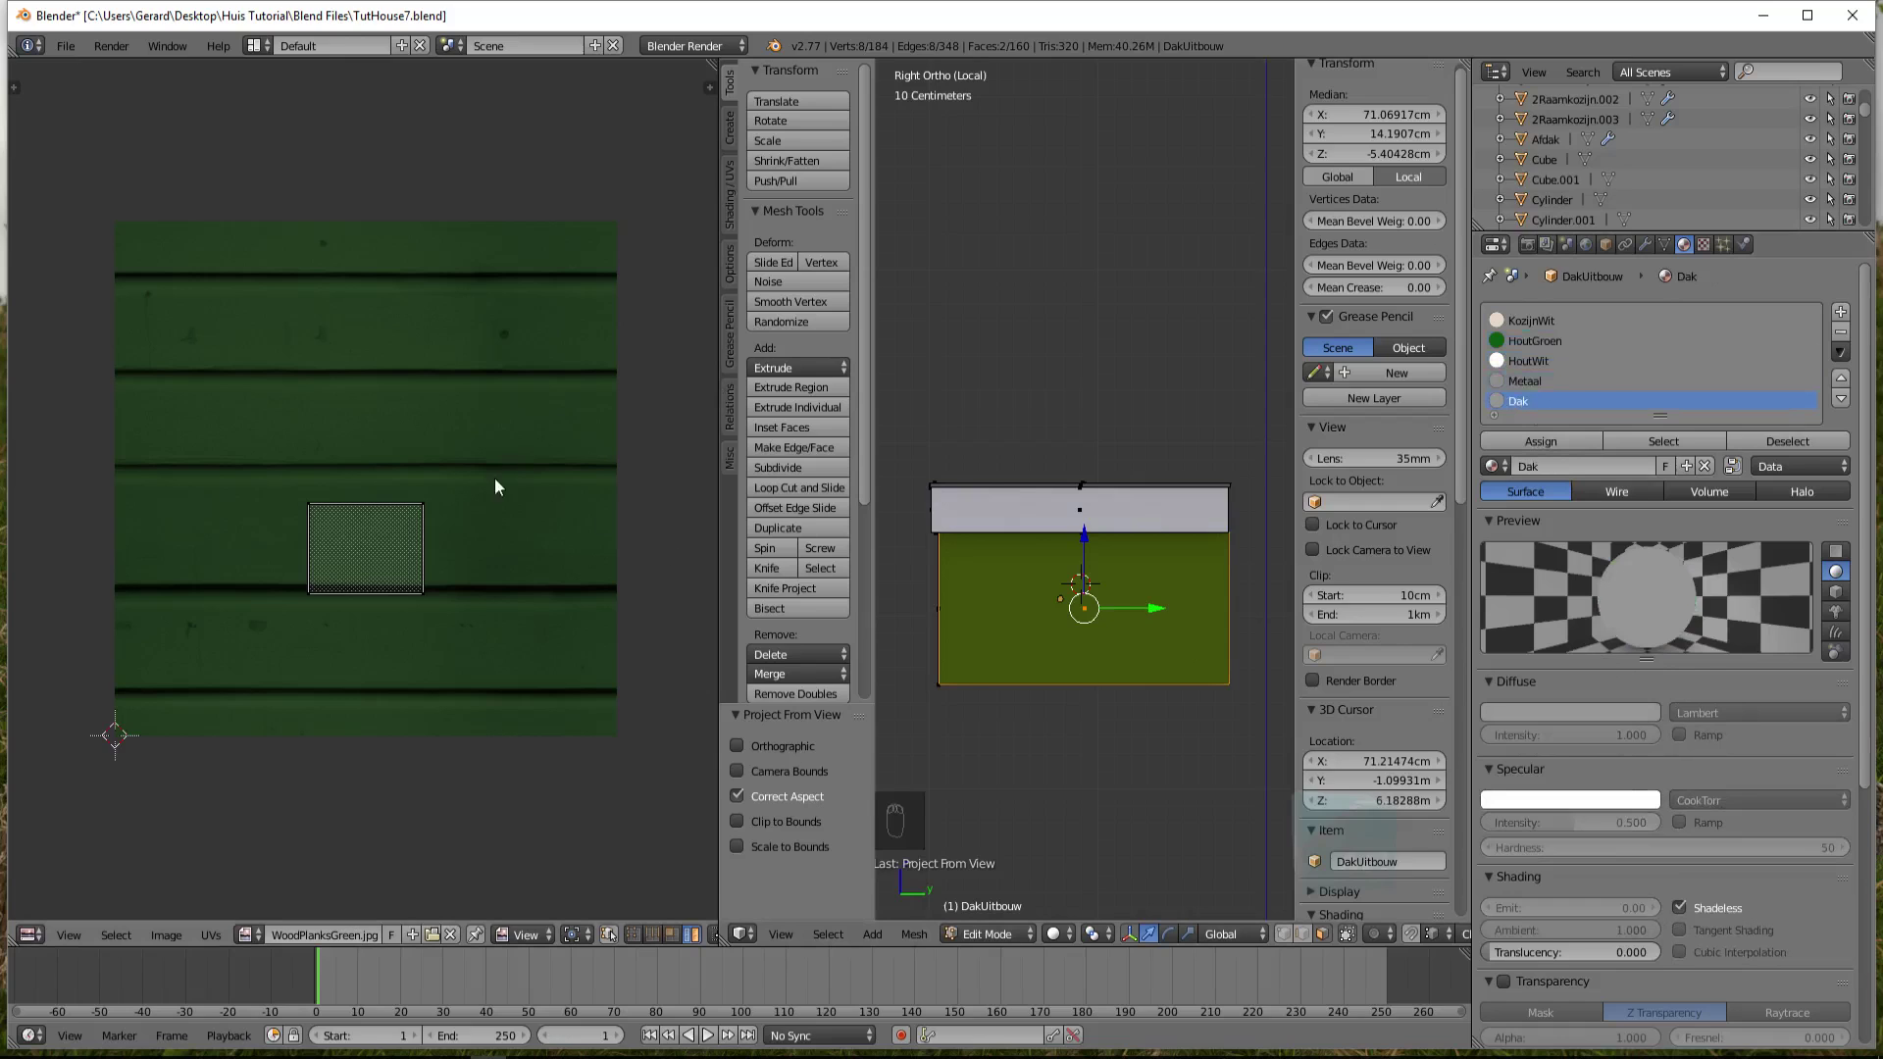
# Preview the dormer with rendered materials to check the green walls and white frames
pyautogui.press('shift+z')
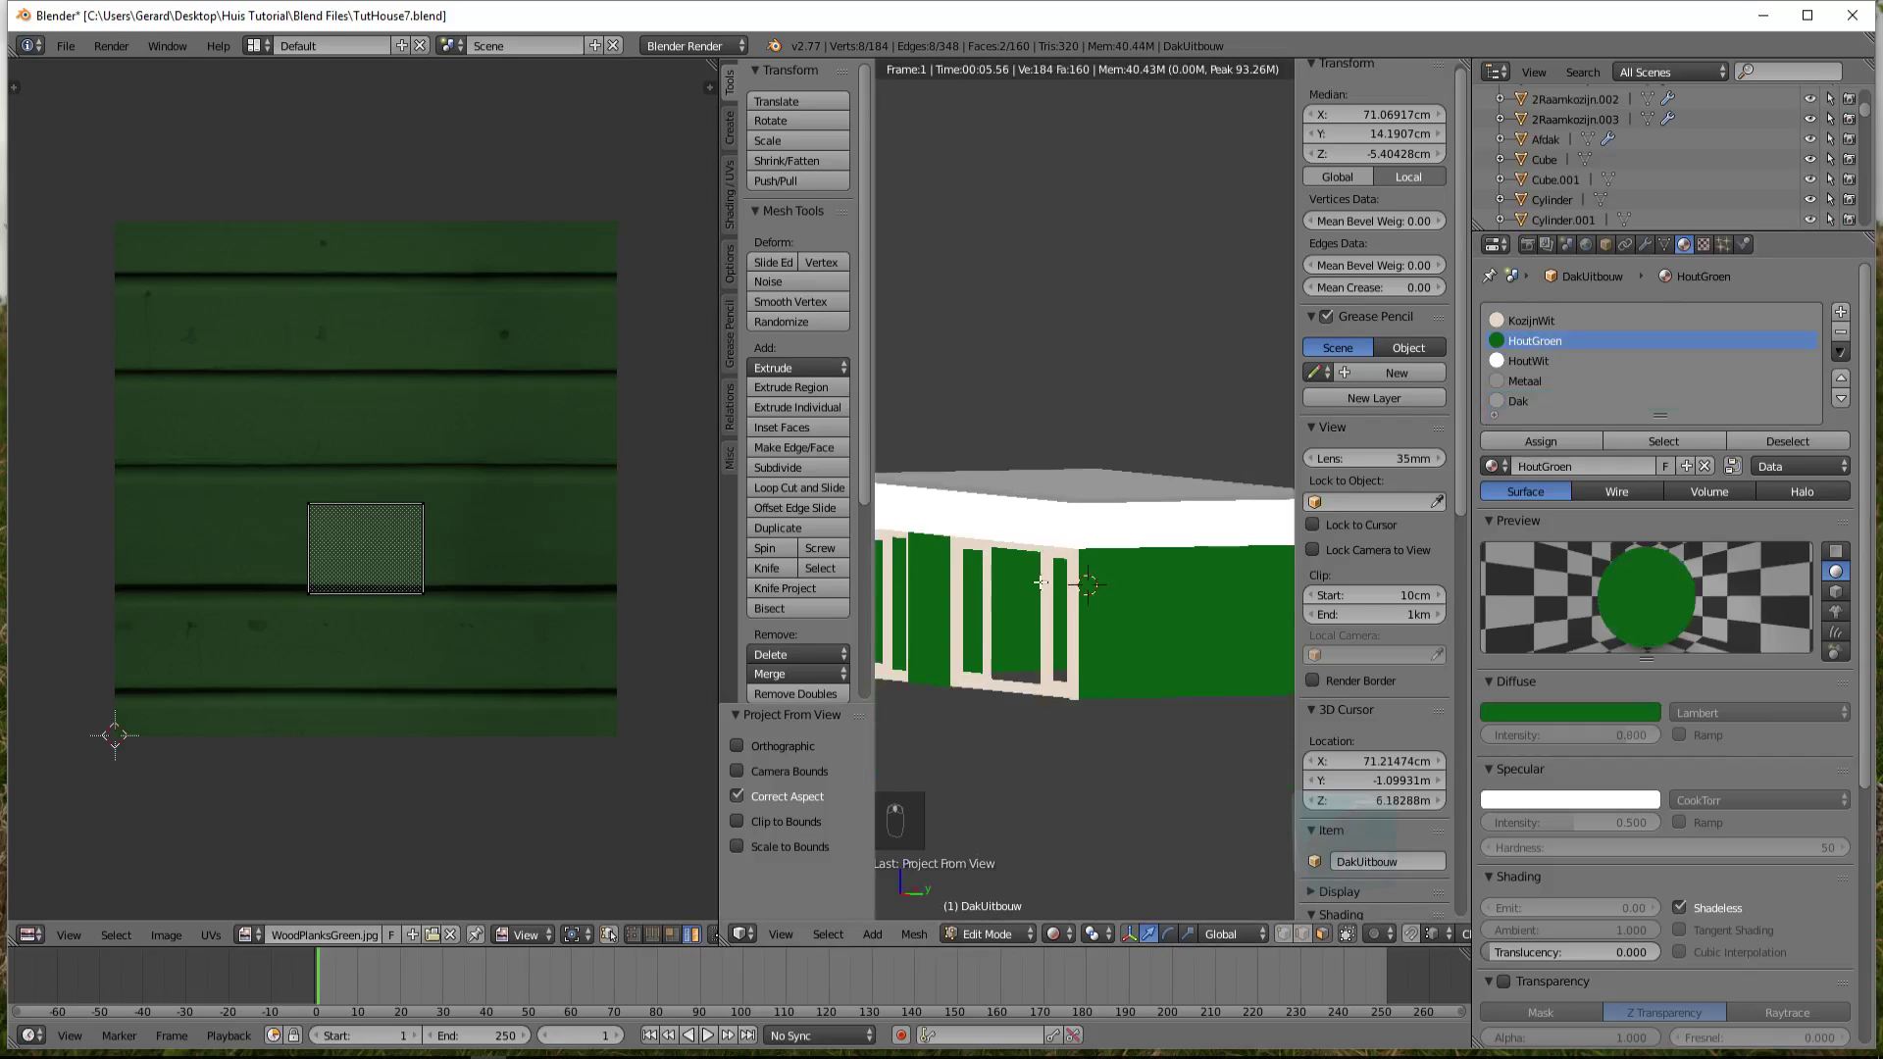
# Preview the WoodPlanksGreen.jpg planks on the dormer in rendered shading after a solid-view check
pyautogui.press('shift+z')
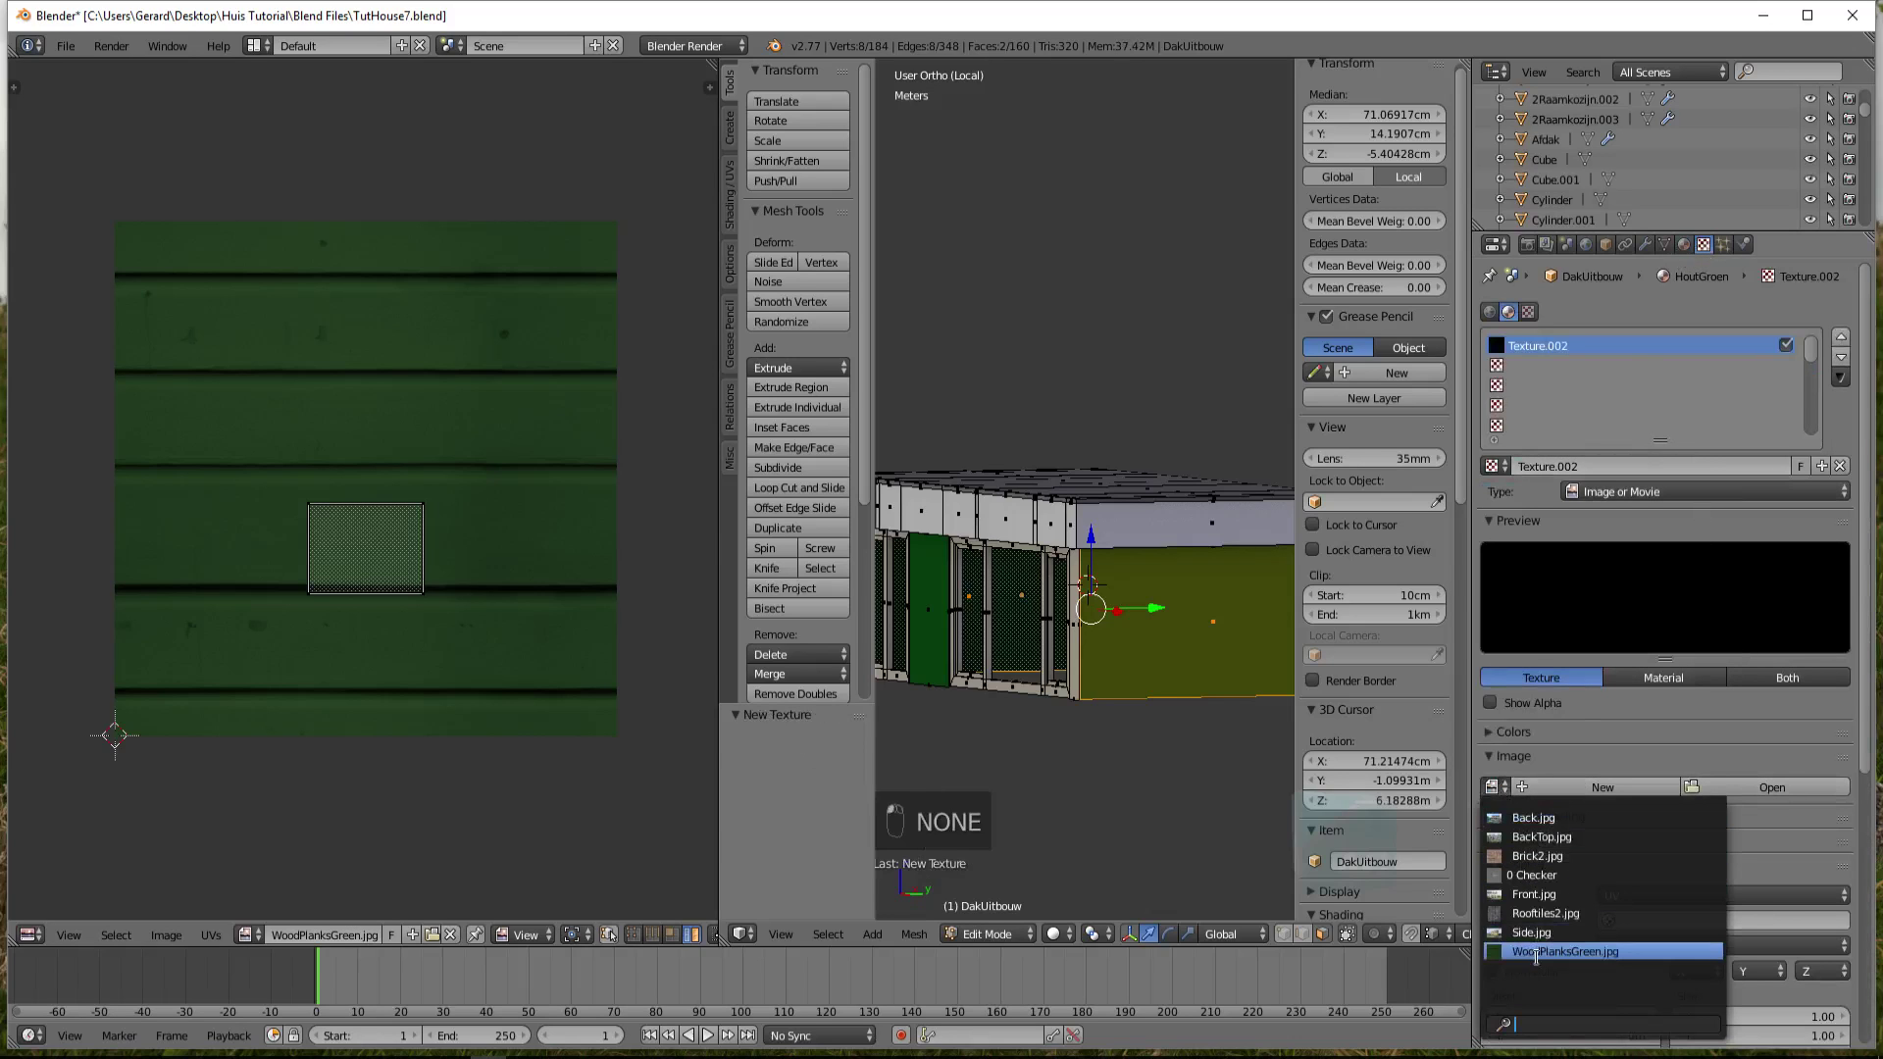
pyautogui.press('shift+z')
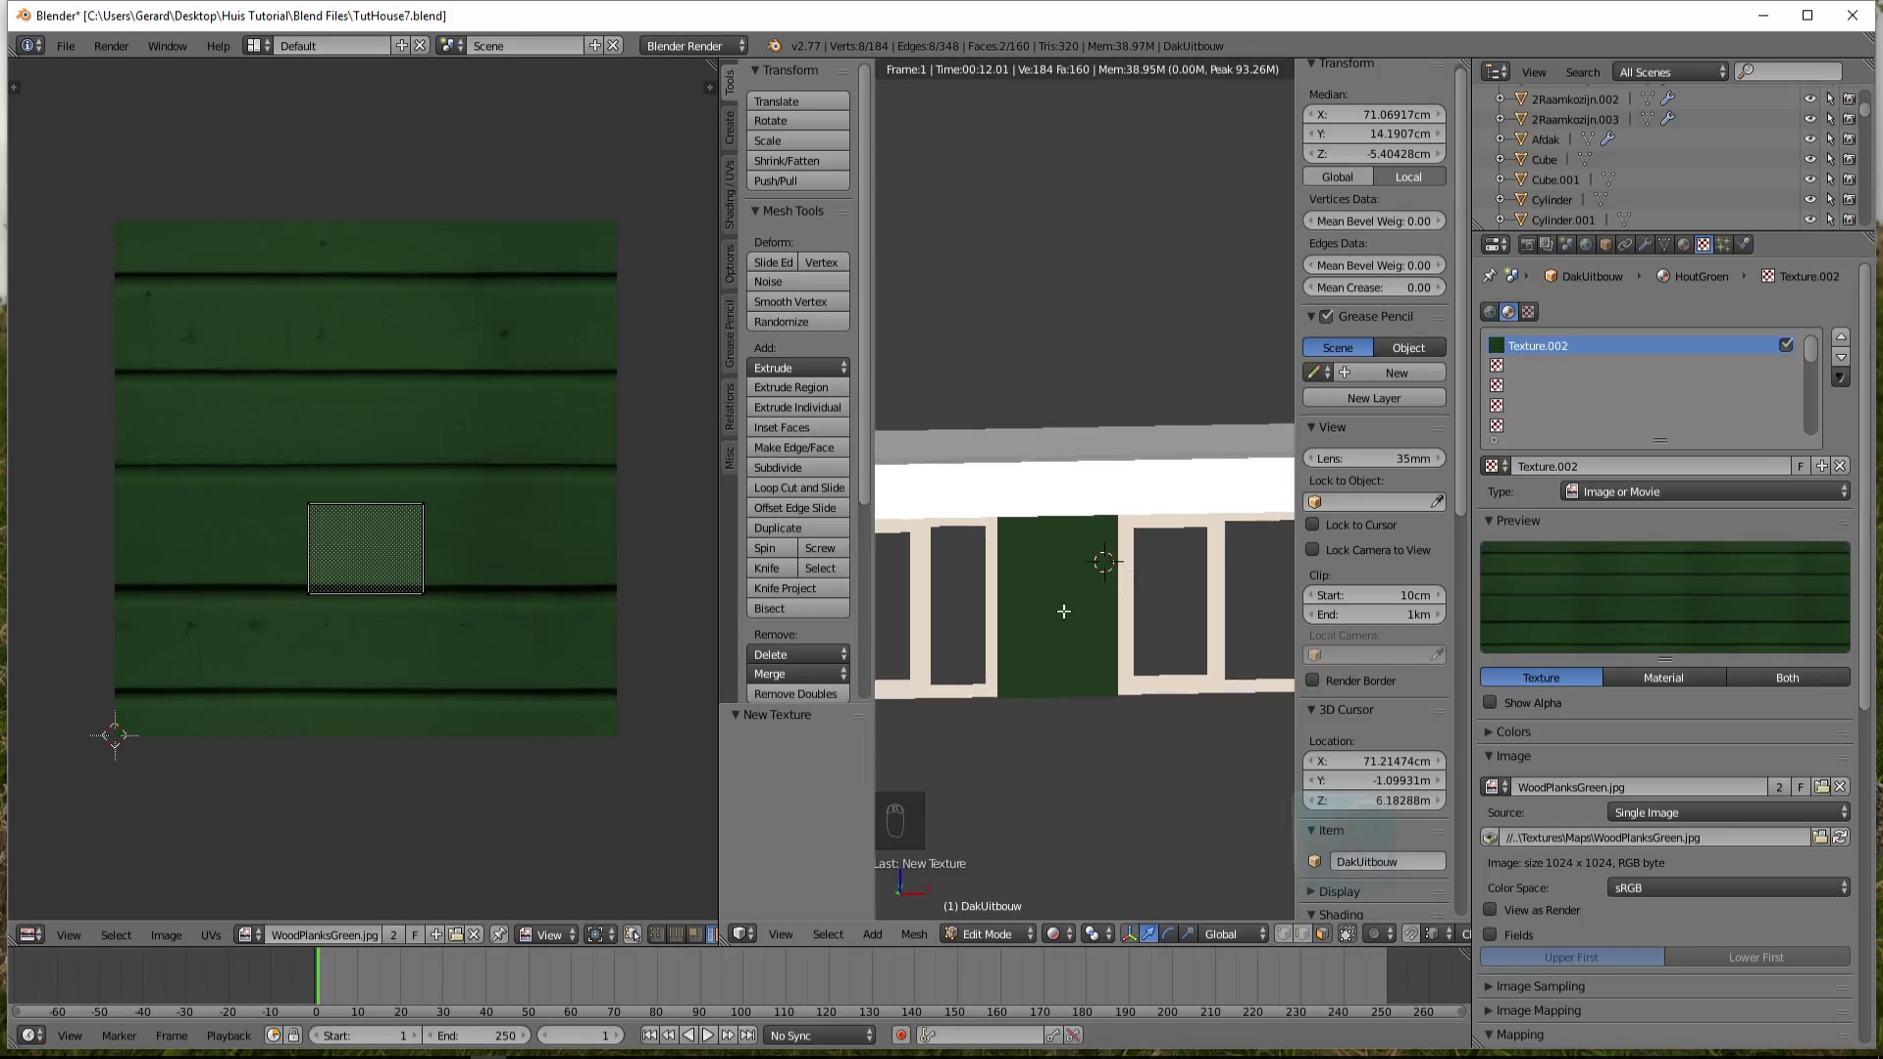
# Select the green cladding panel, view it front-on and start Project From View UV mapping
pyautogui.press('shift+z')
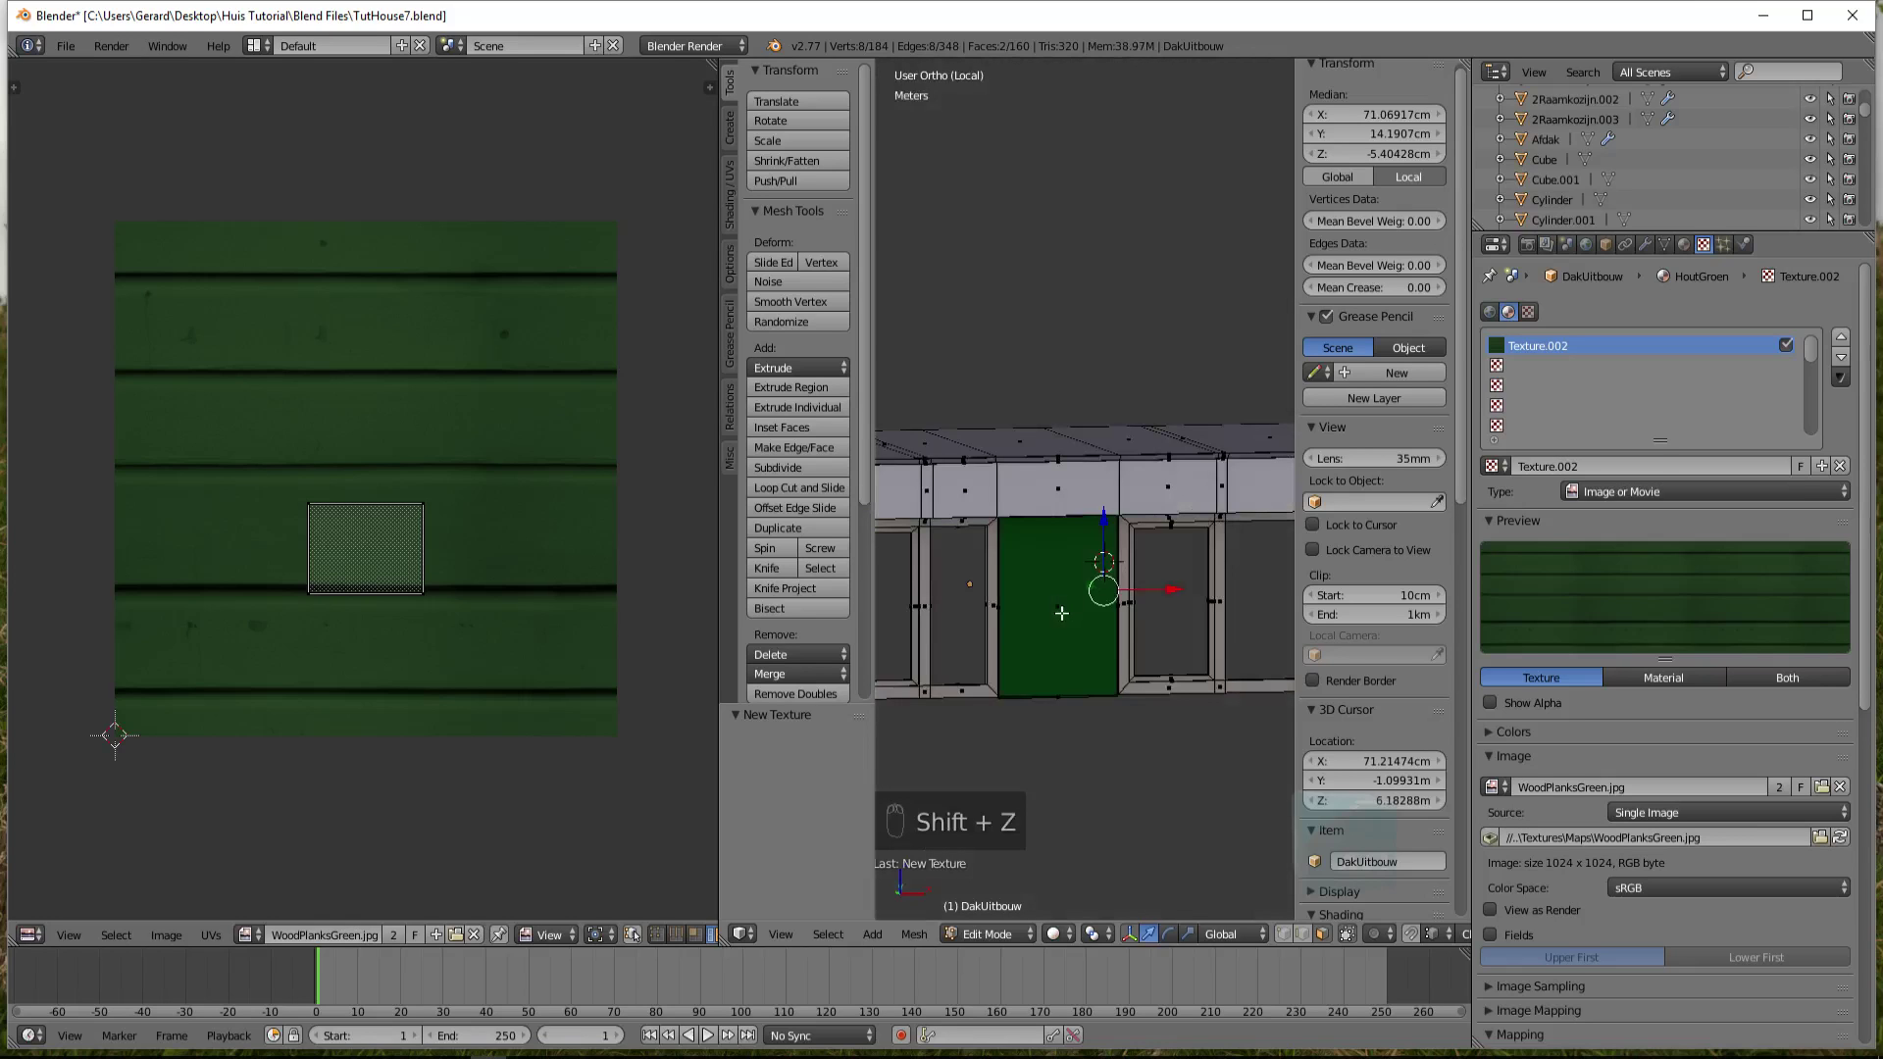
pyautogui.press('ctrl+KP_Add')
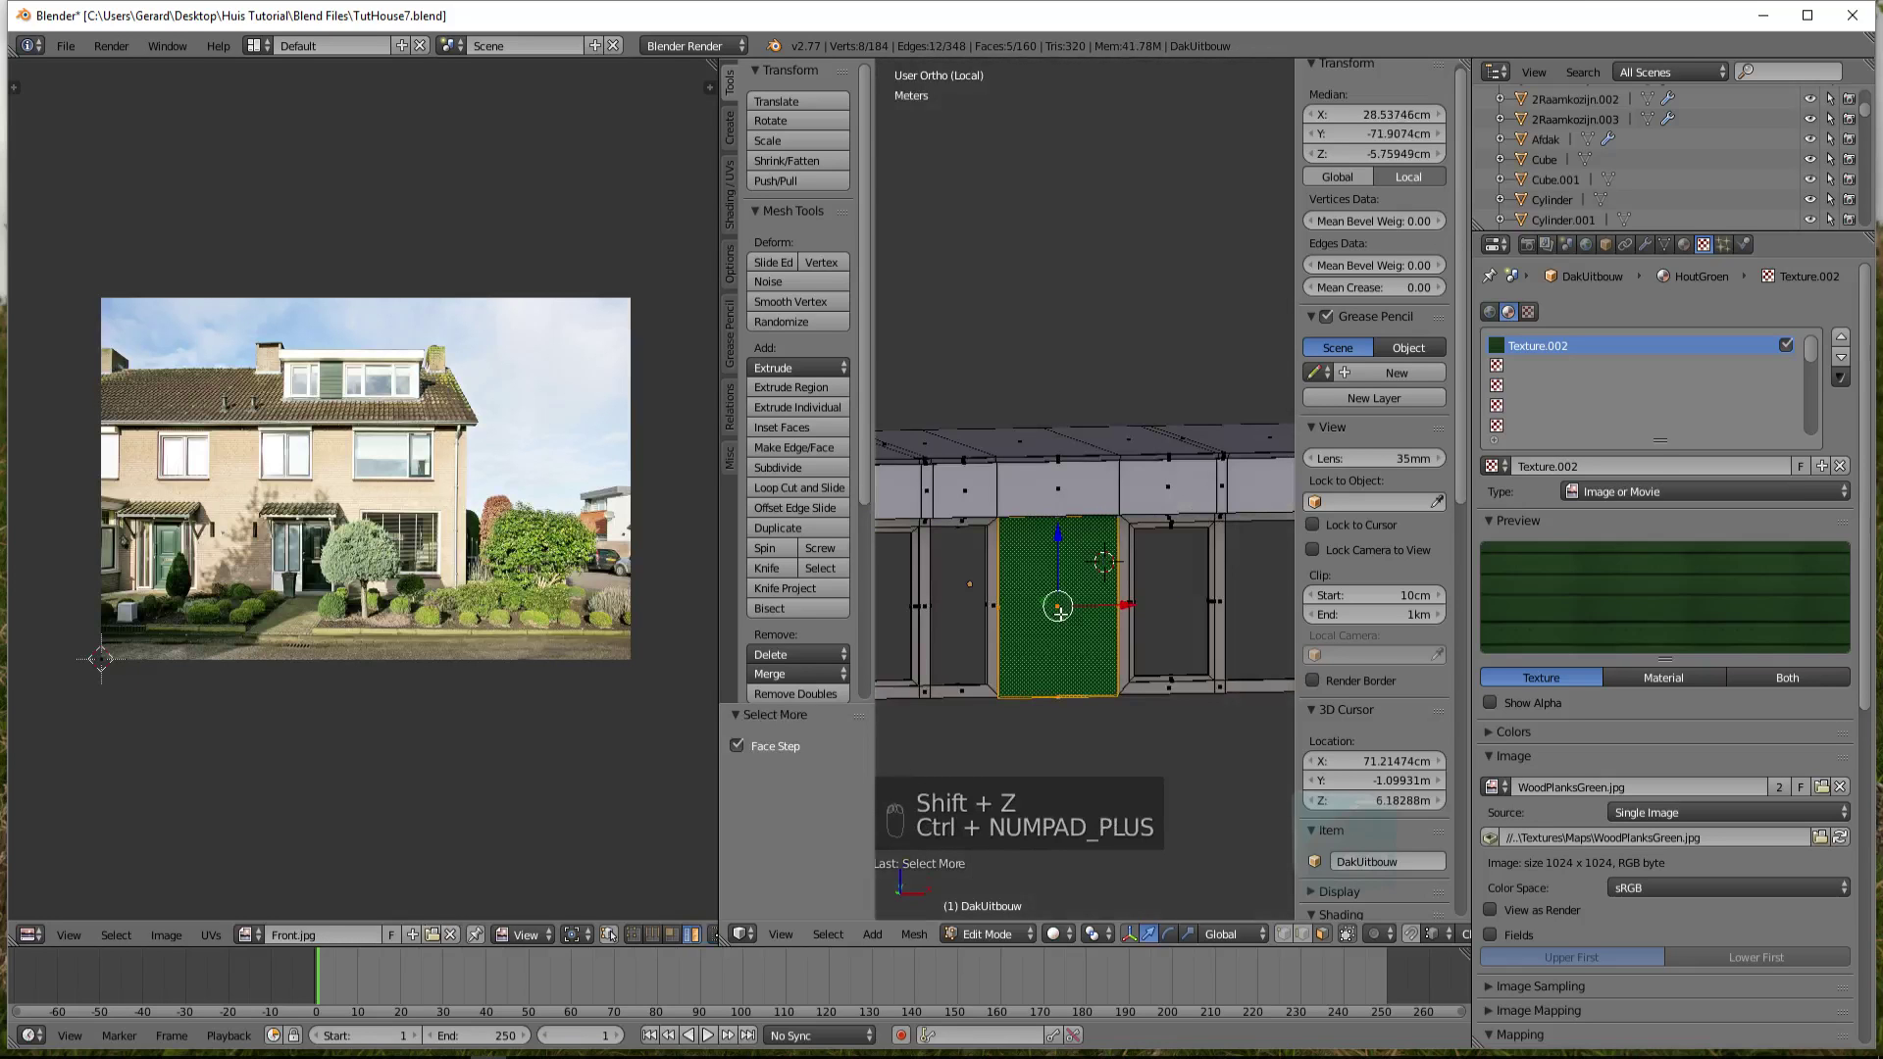
pyautogui.press('KP_1')
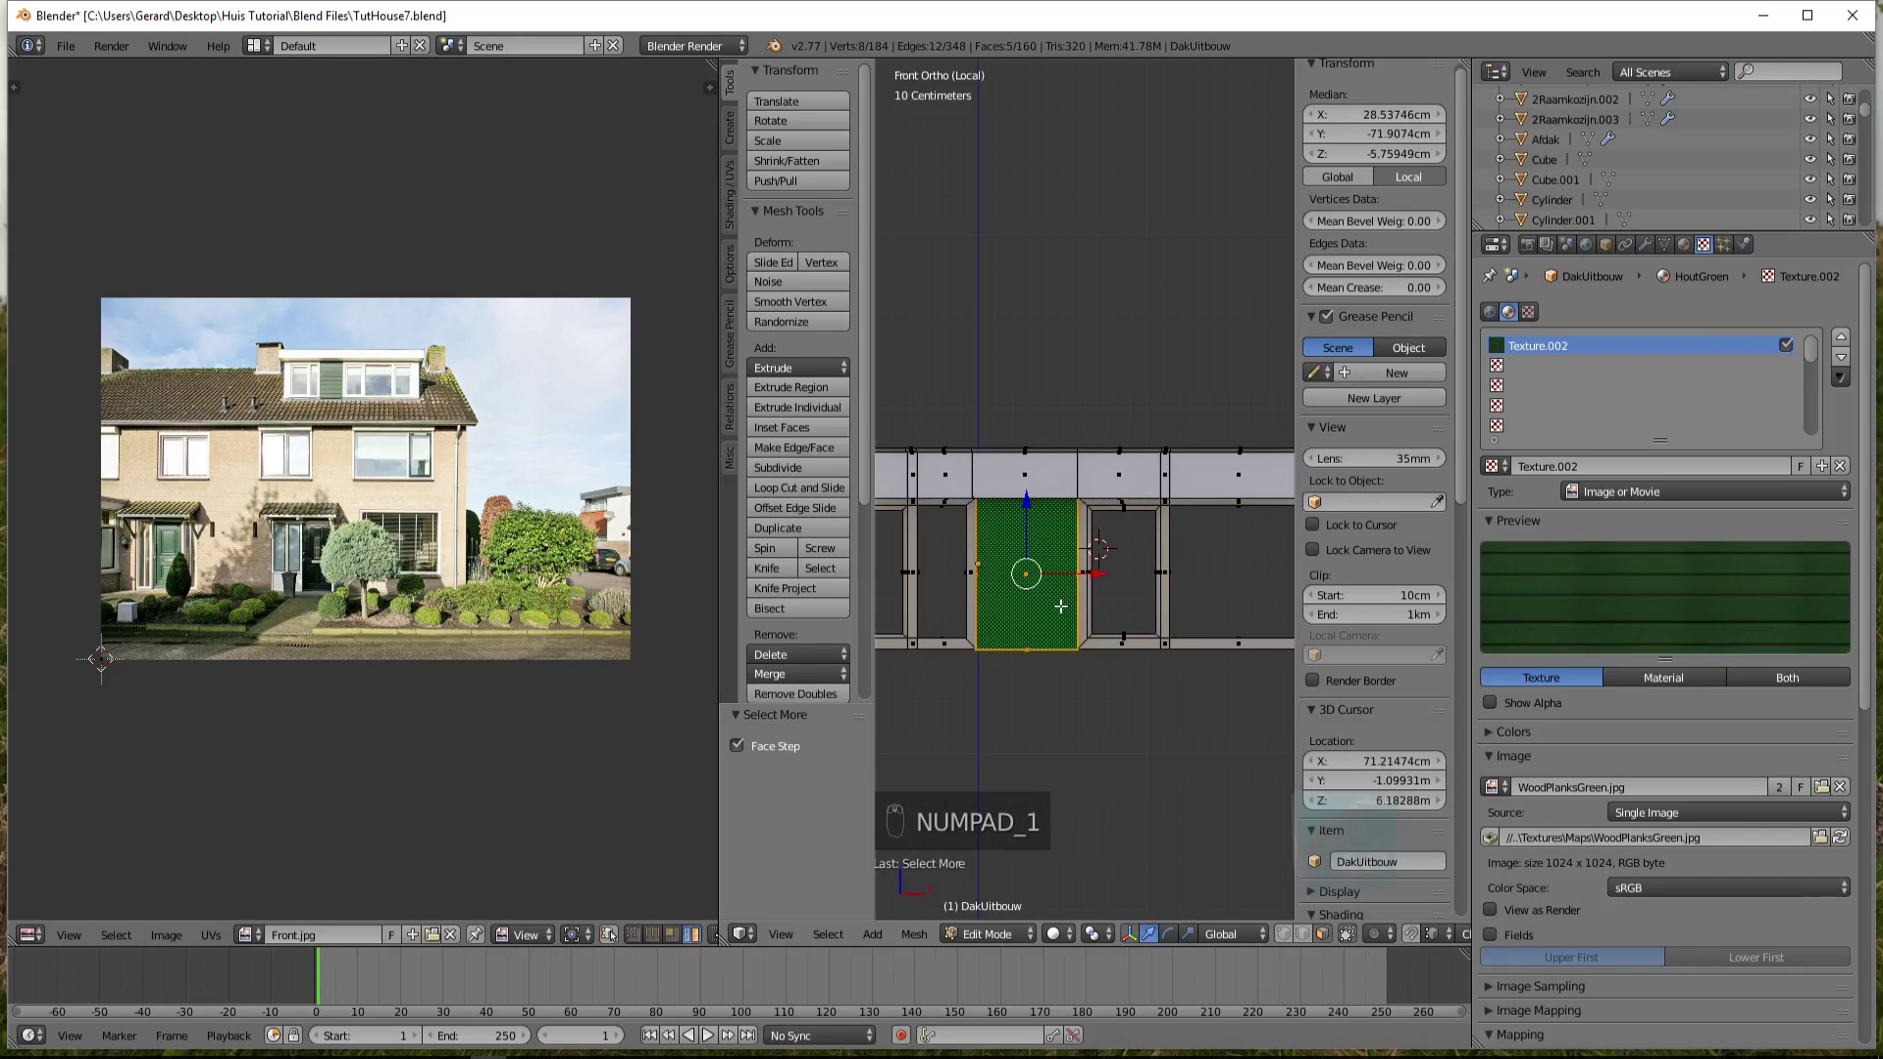
pyautogui.press('u')
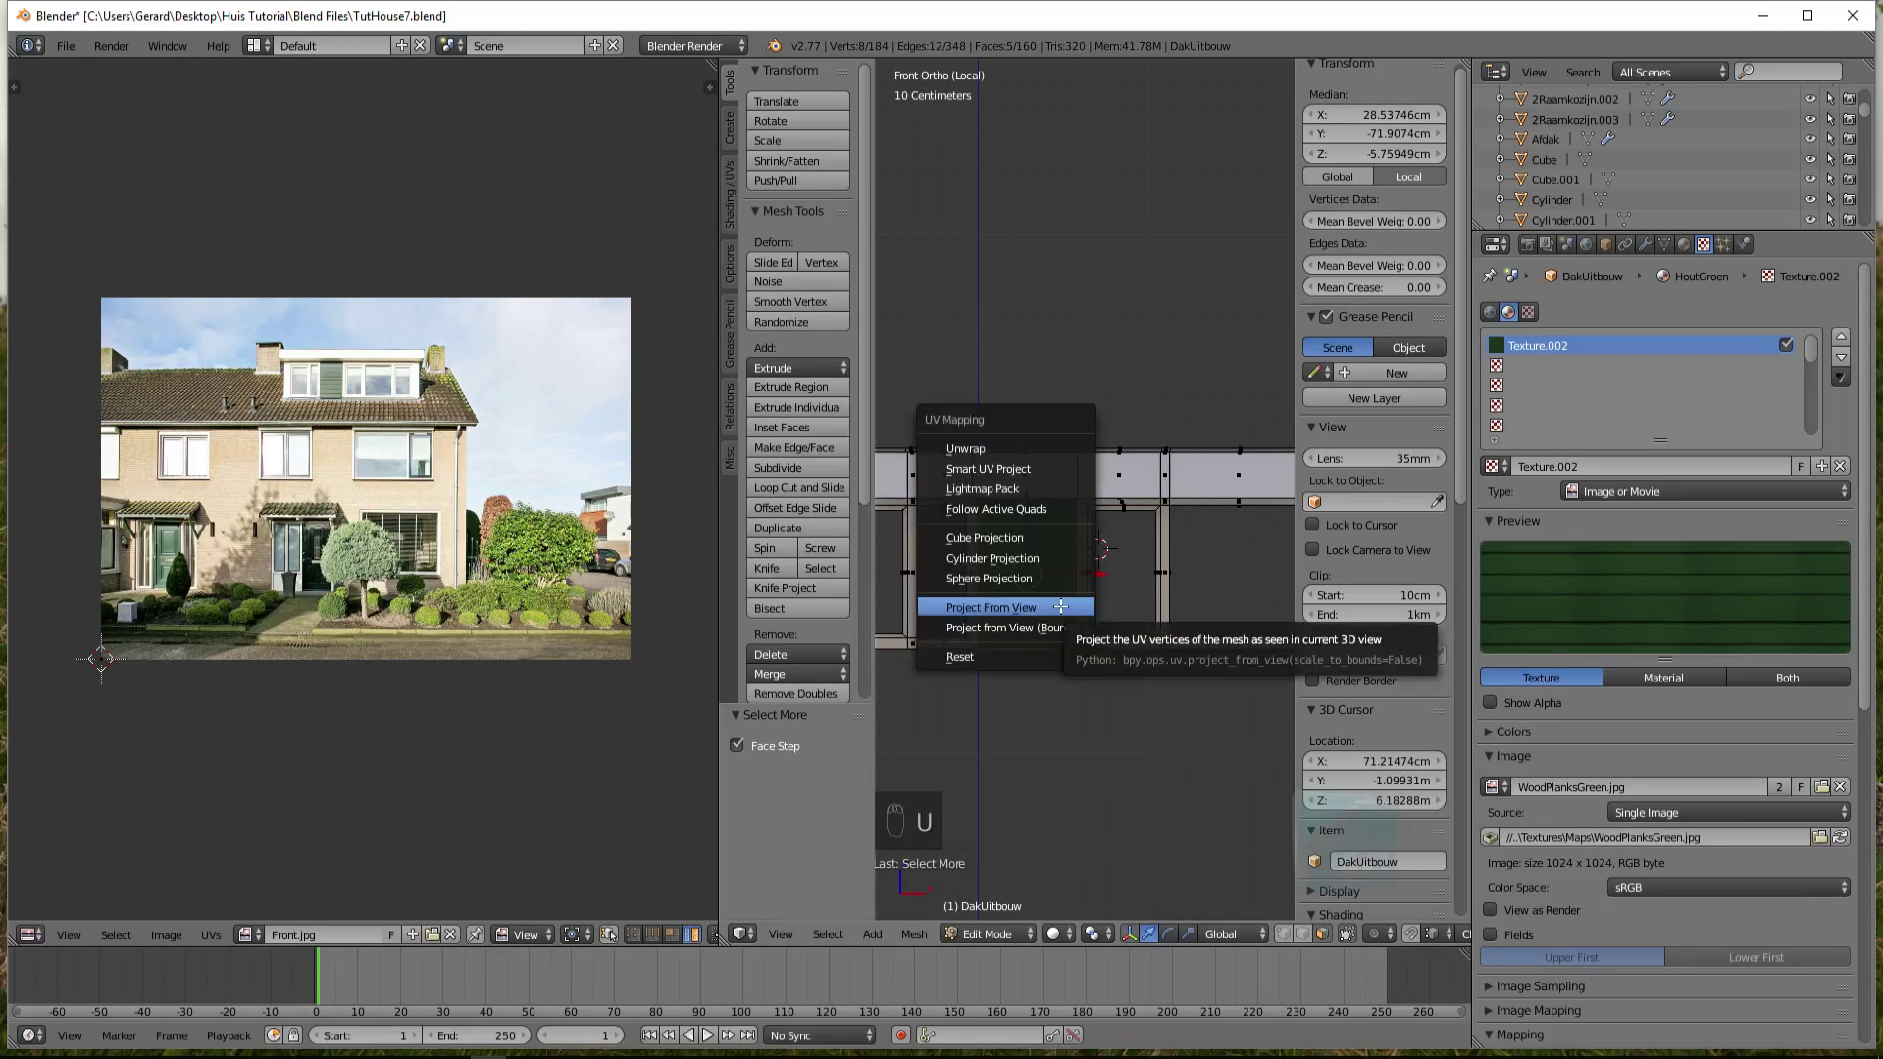
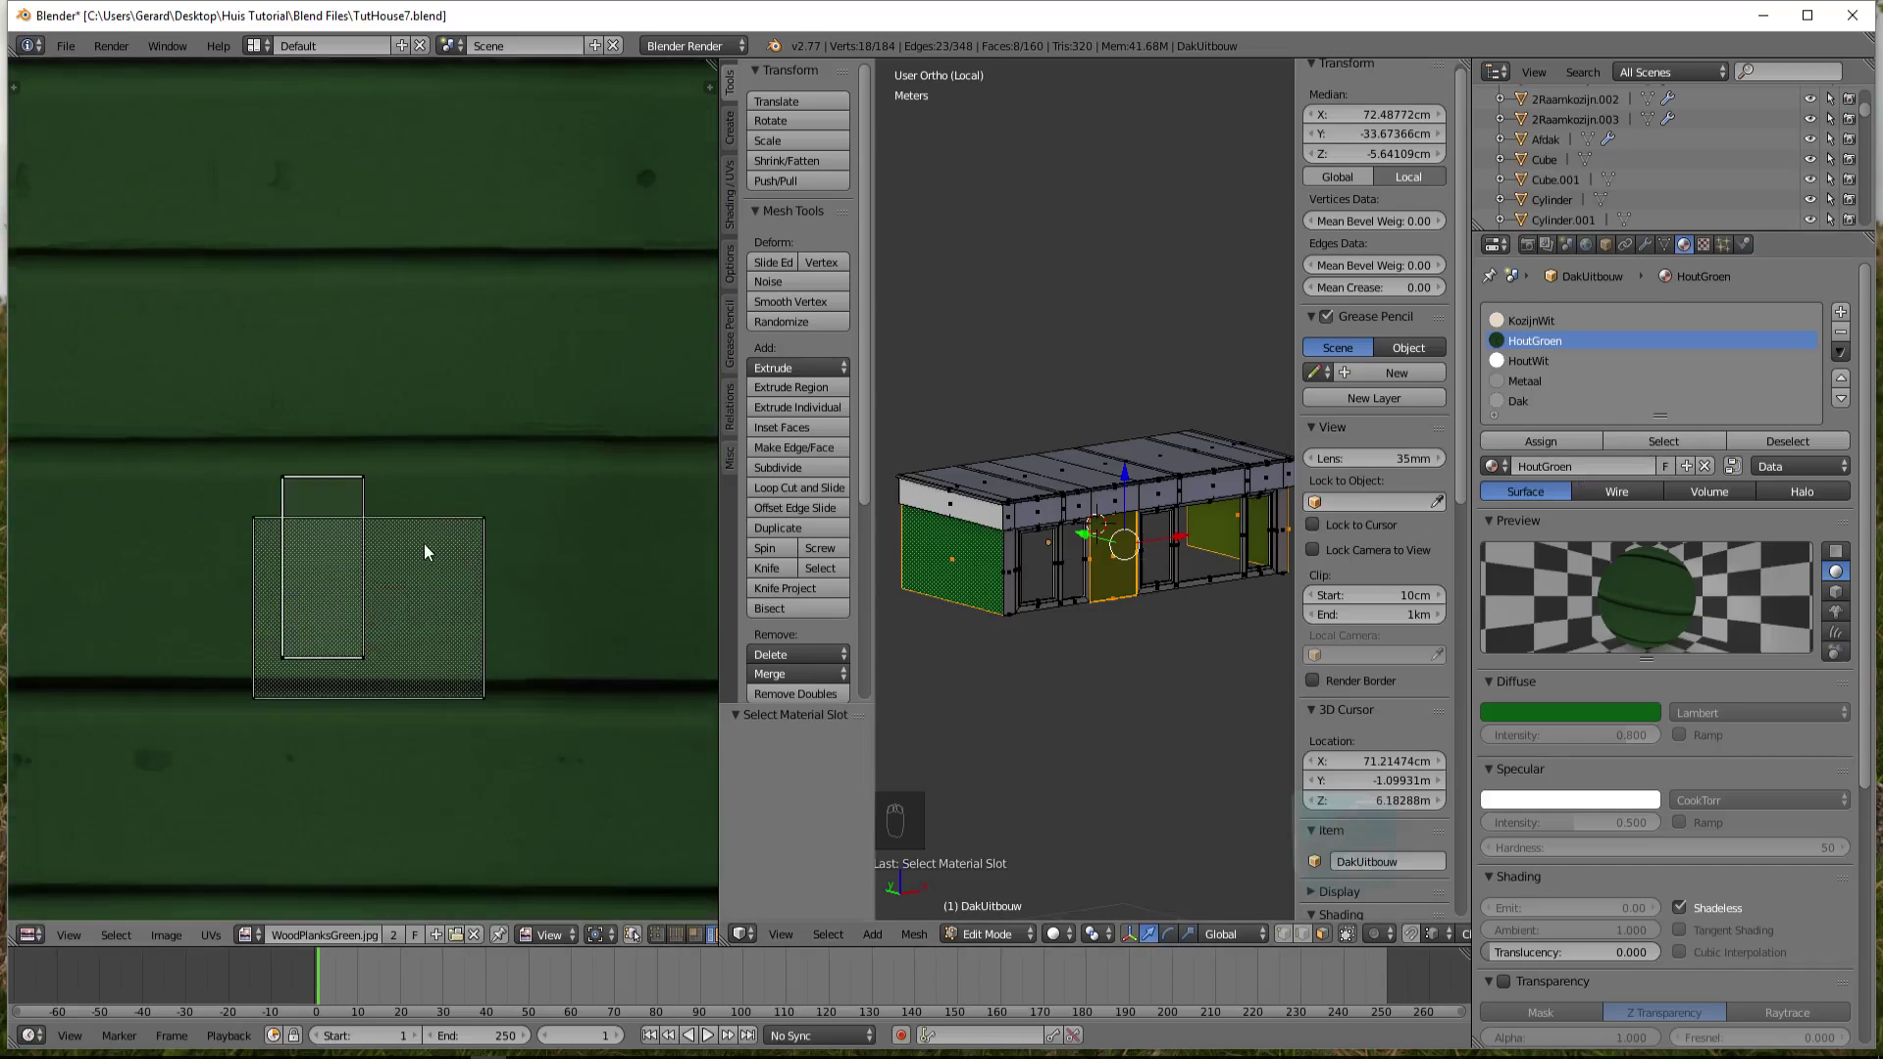
# Shrink the UV islands and move the wide lower island beside the tall one over the image
pyautogui.press('a')
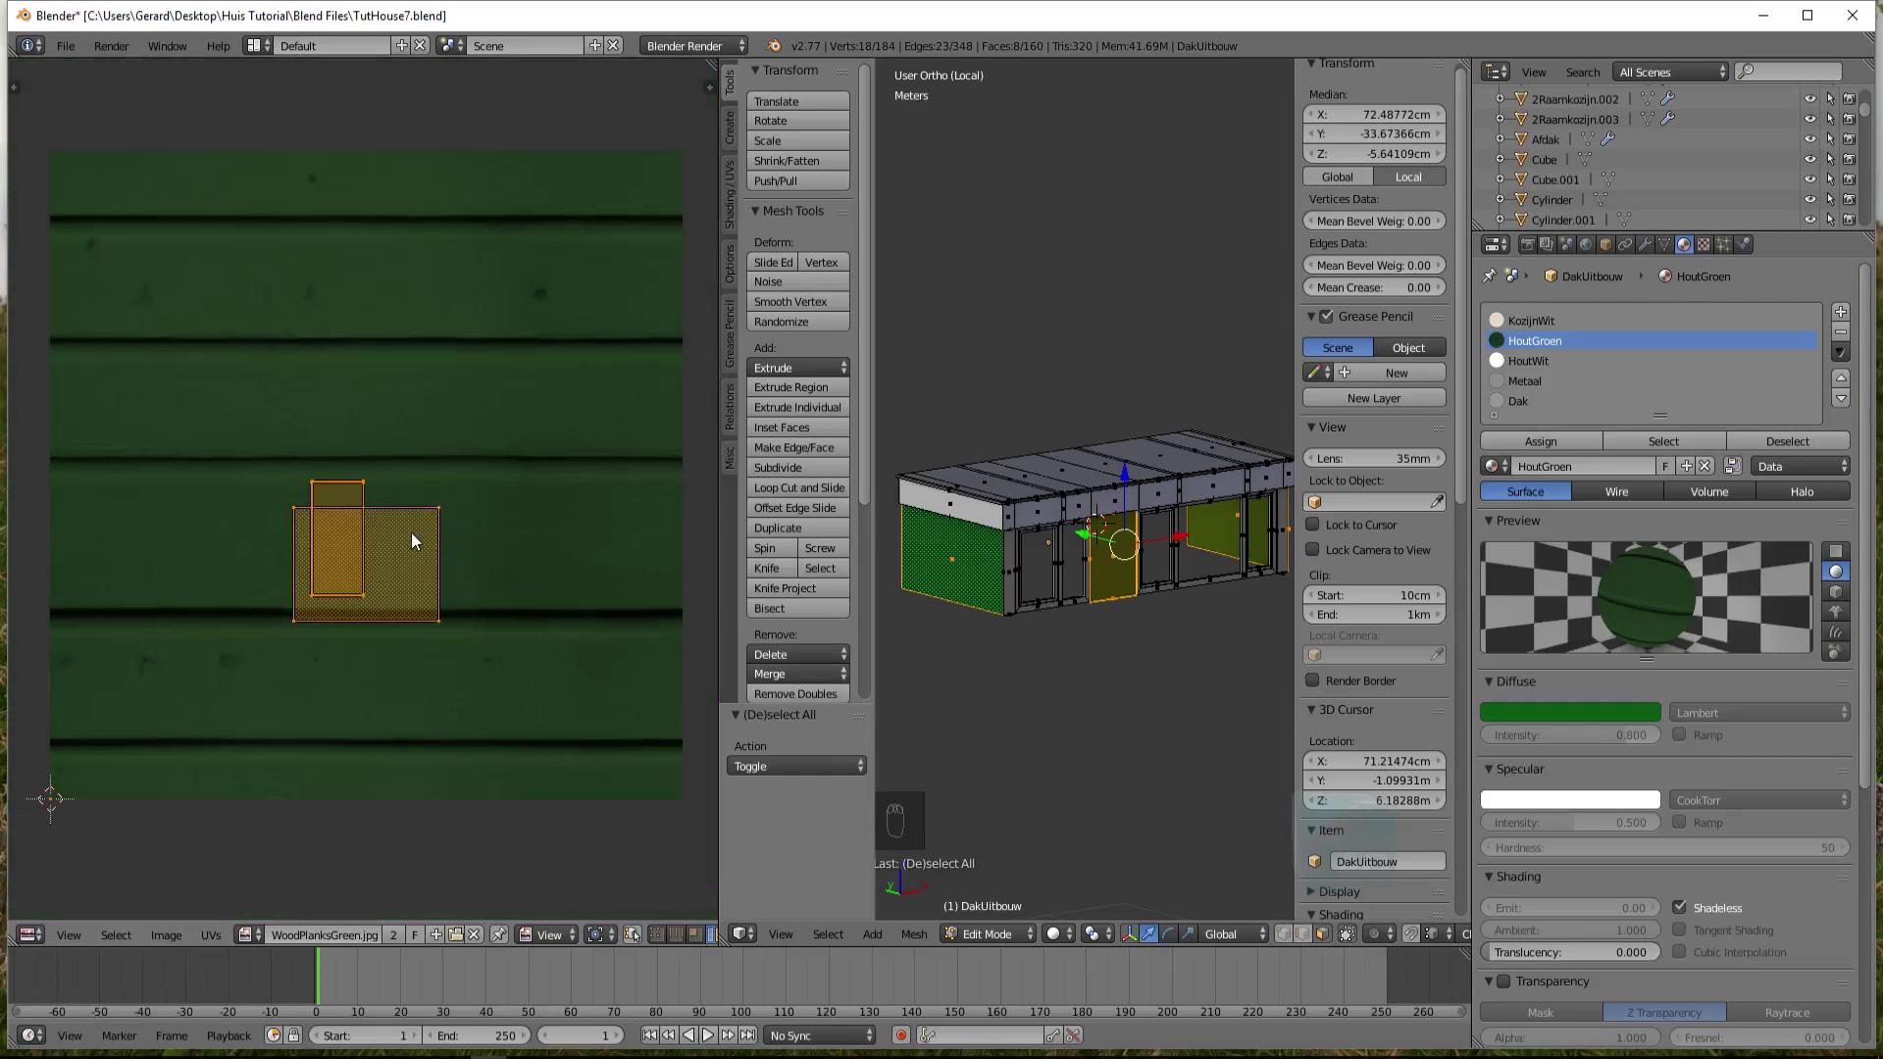
pyautogui.press('ctrl+a')
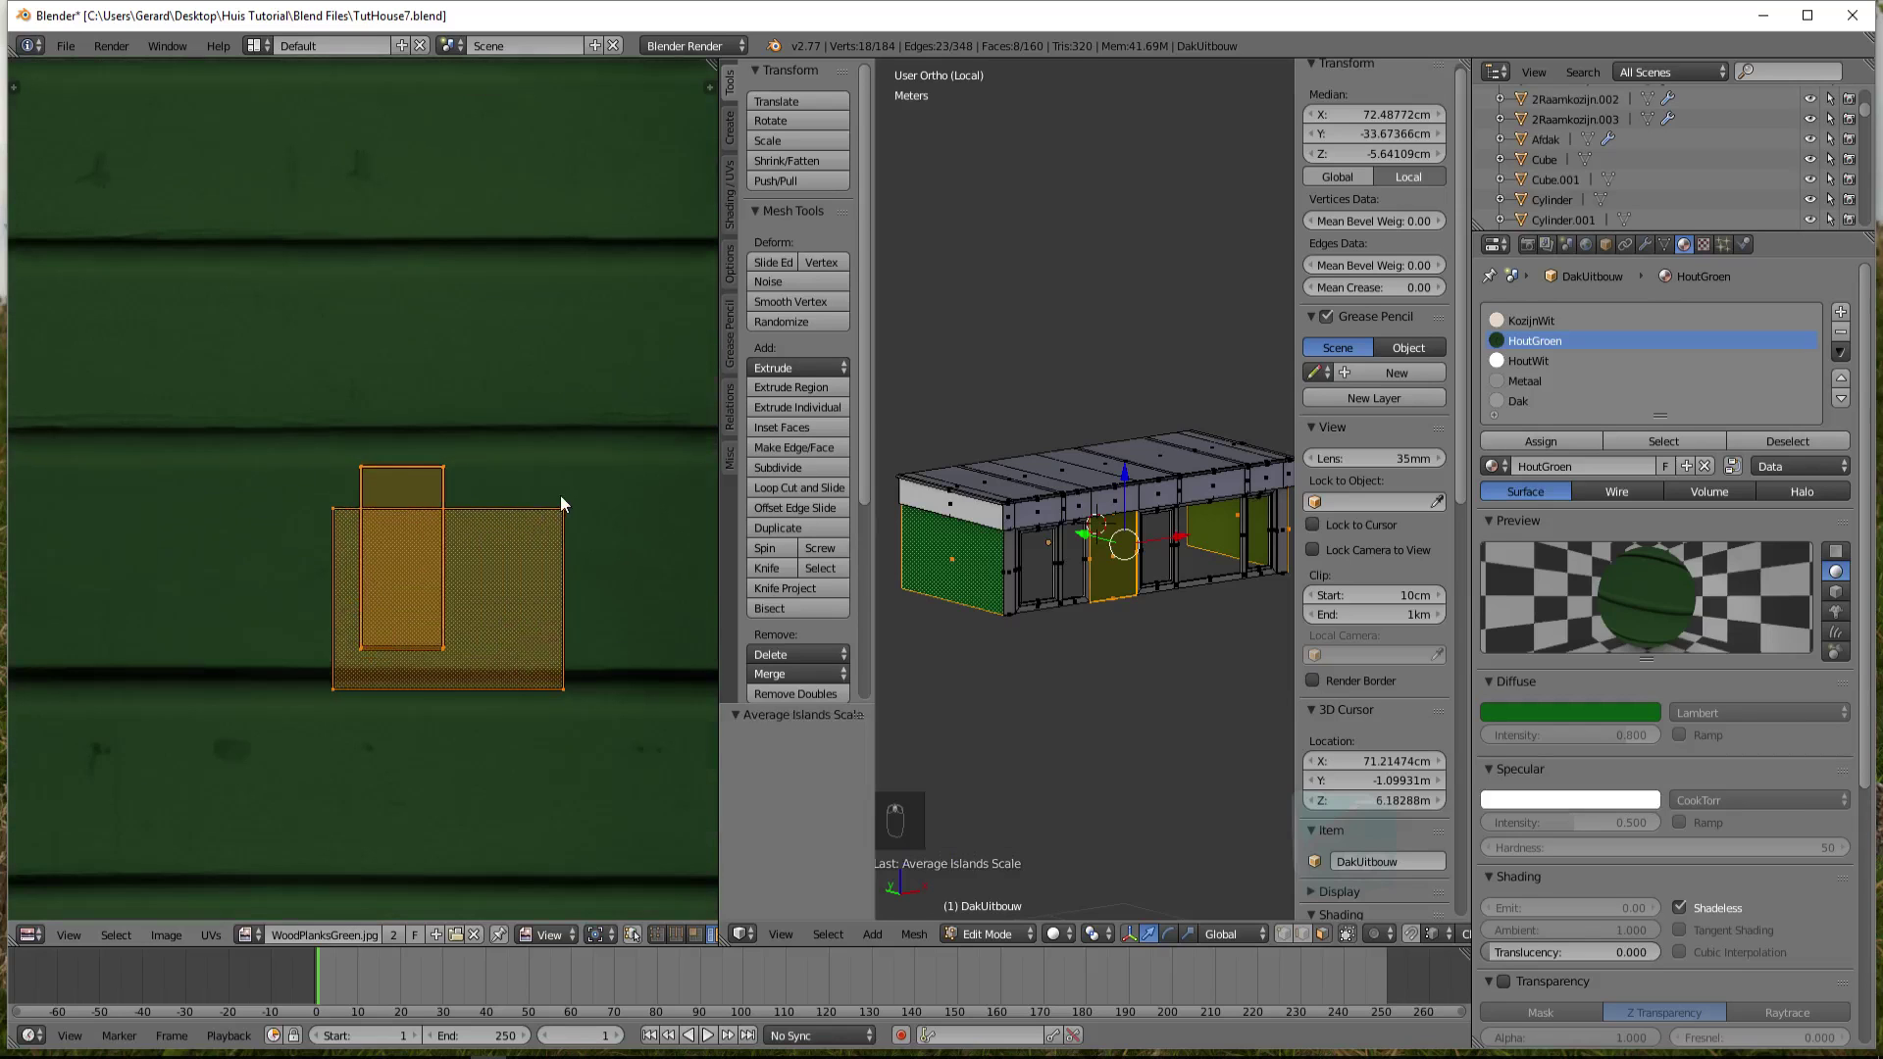
pyautogui.press('a')
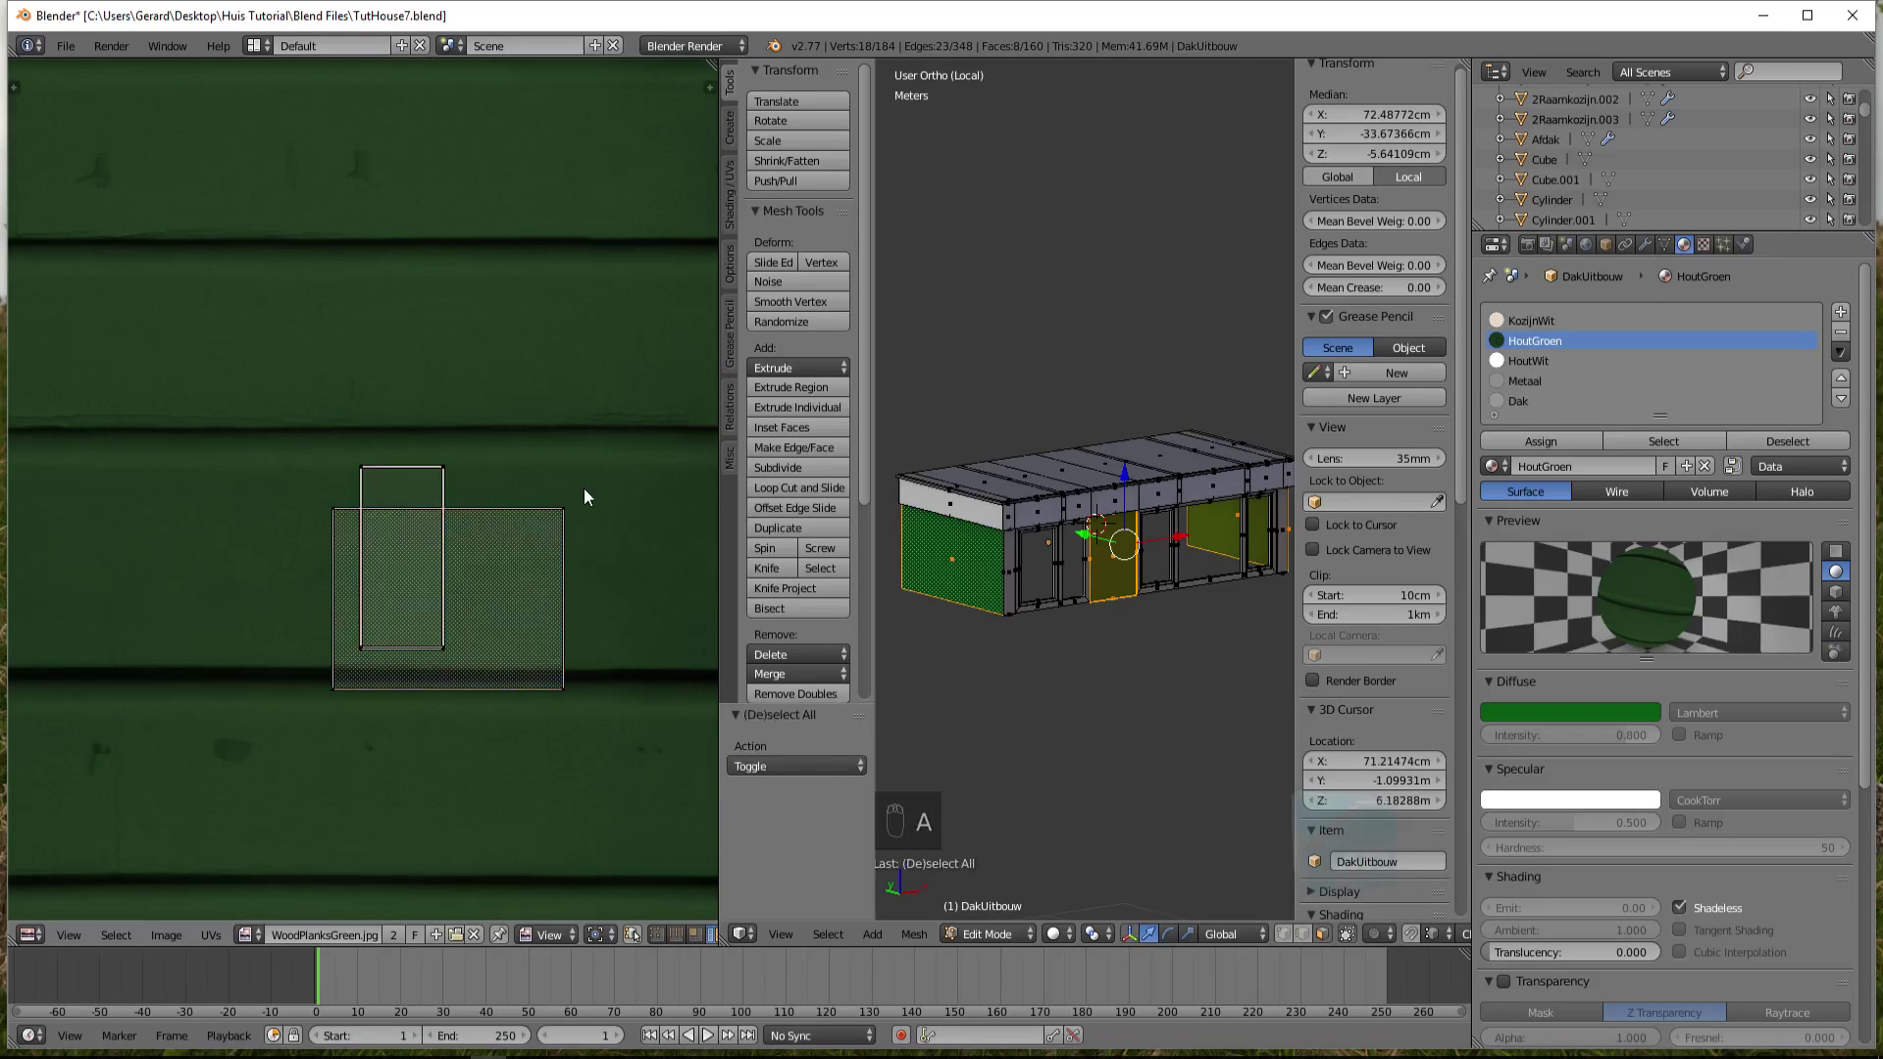
pyautogui.press('b')
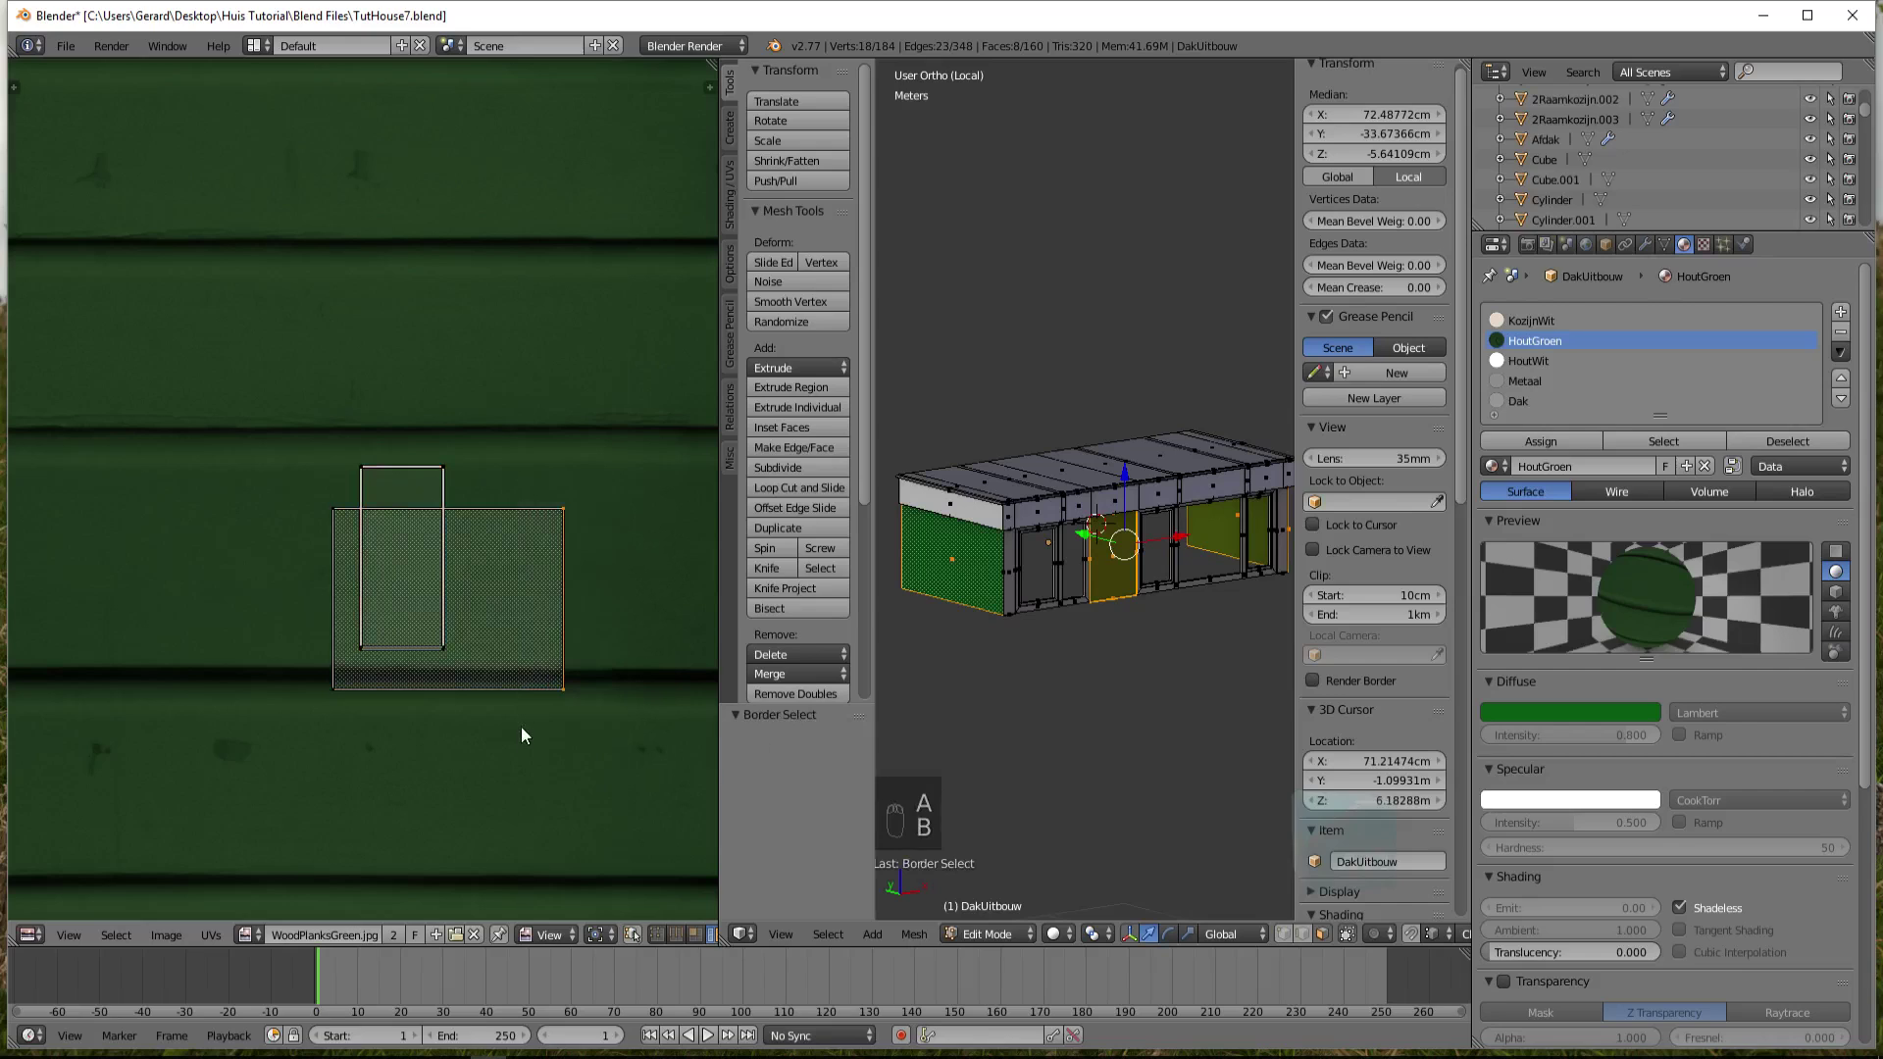
pyautogui.press('ctrl+l')
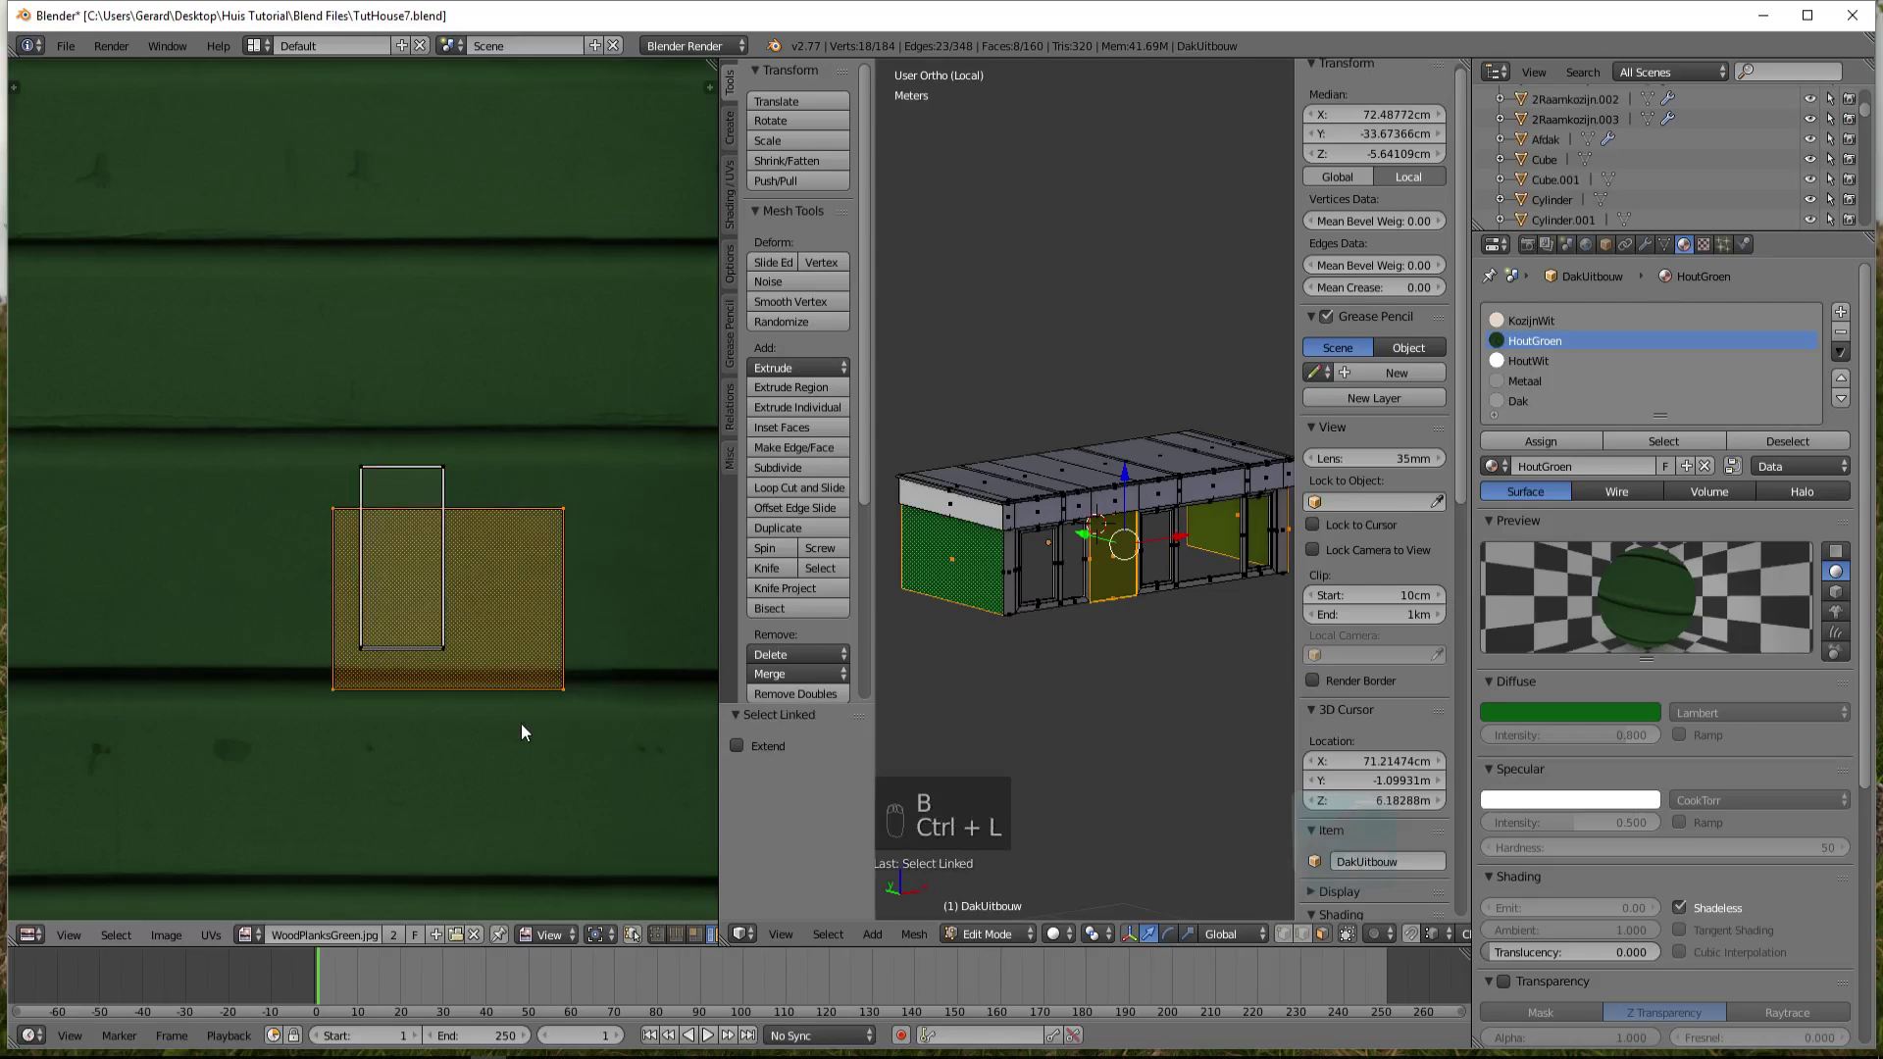
pyautogui.press('g')
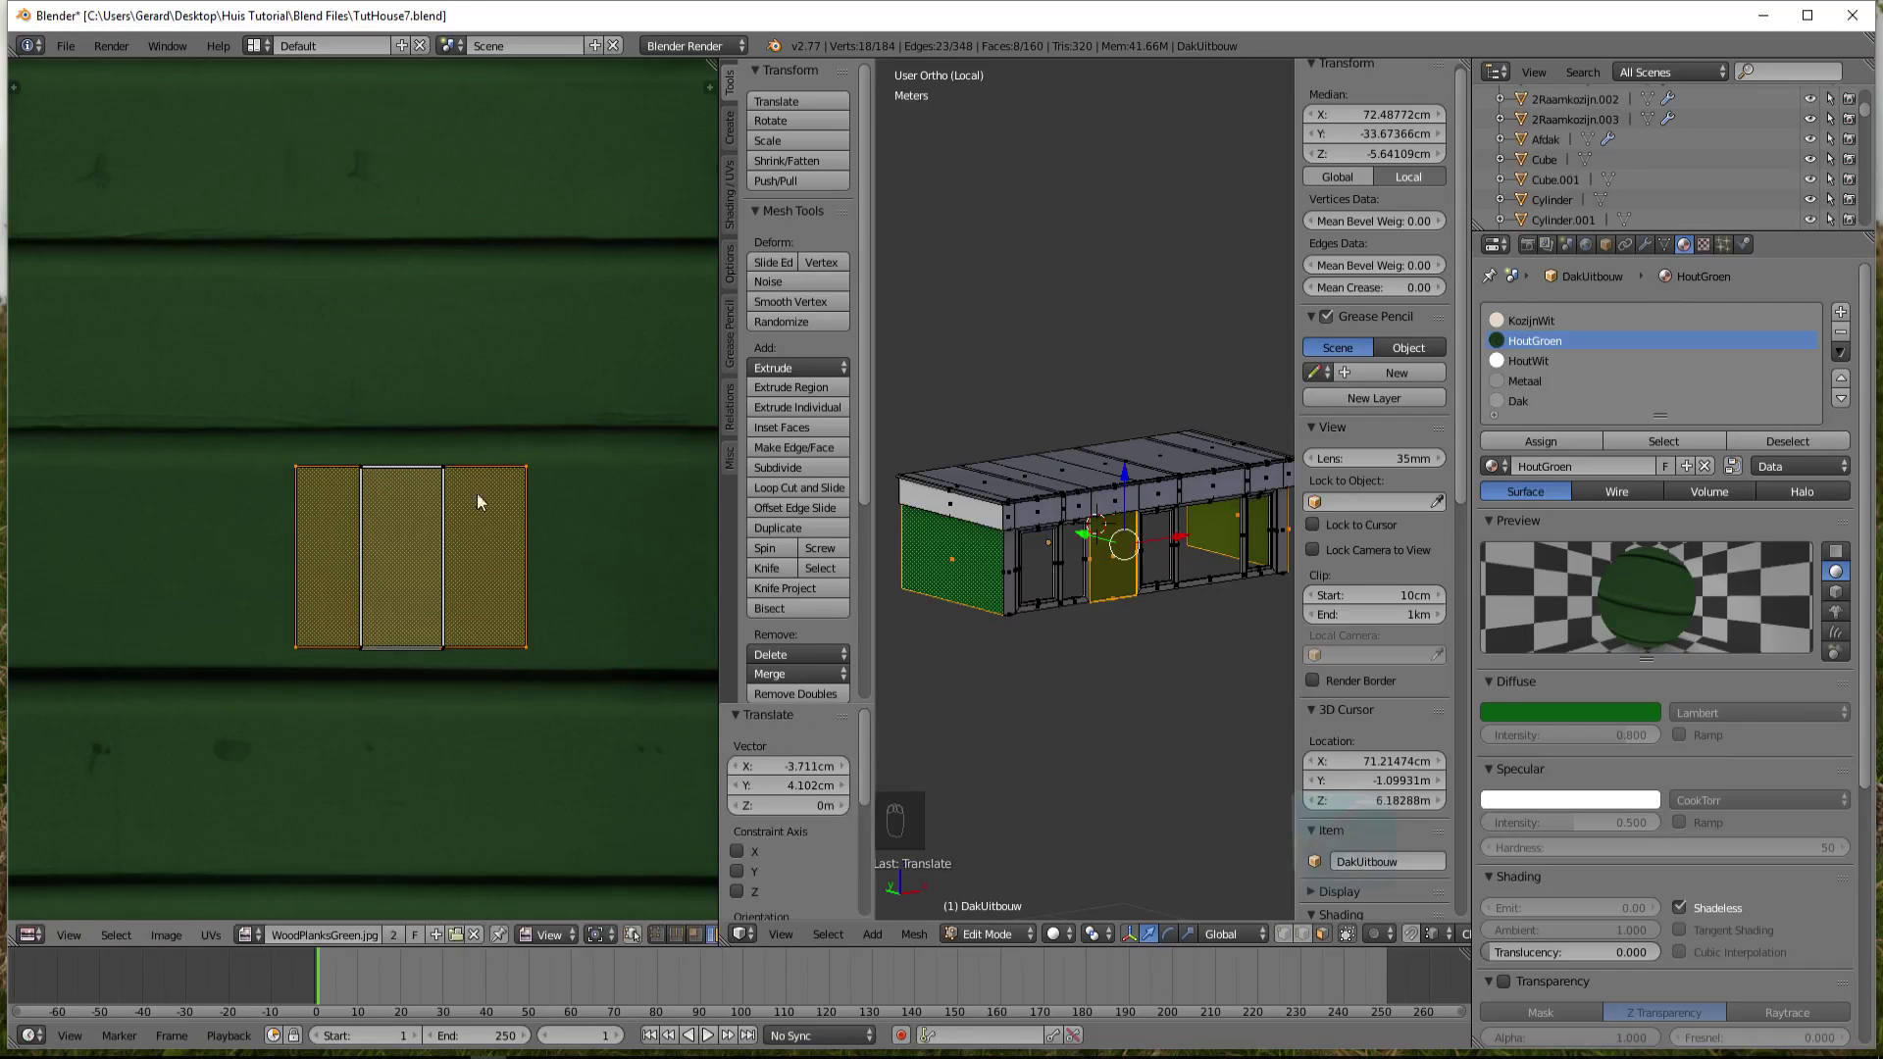
# Zoom out to the whole plank image and select all the green-panel UV islands
pyautogui.press('a')
pyautogui.press('a')
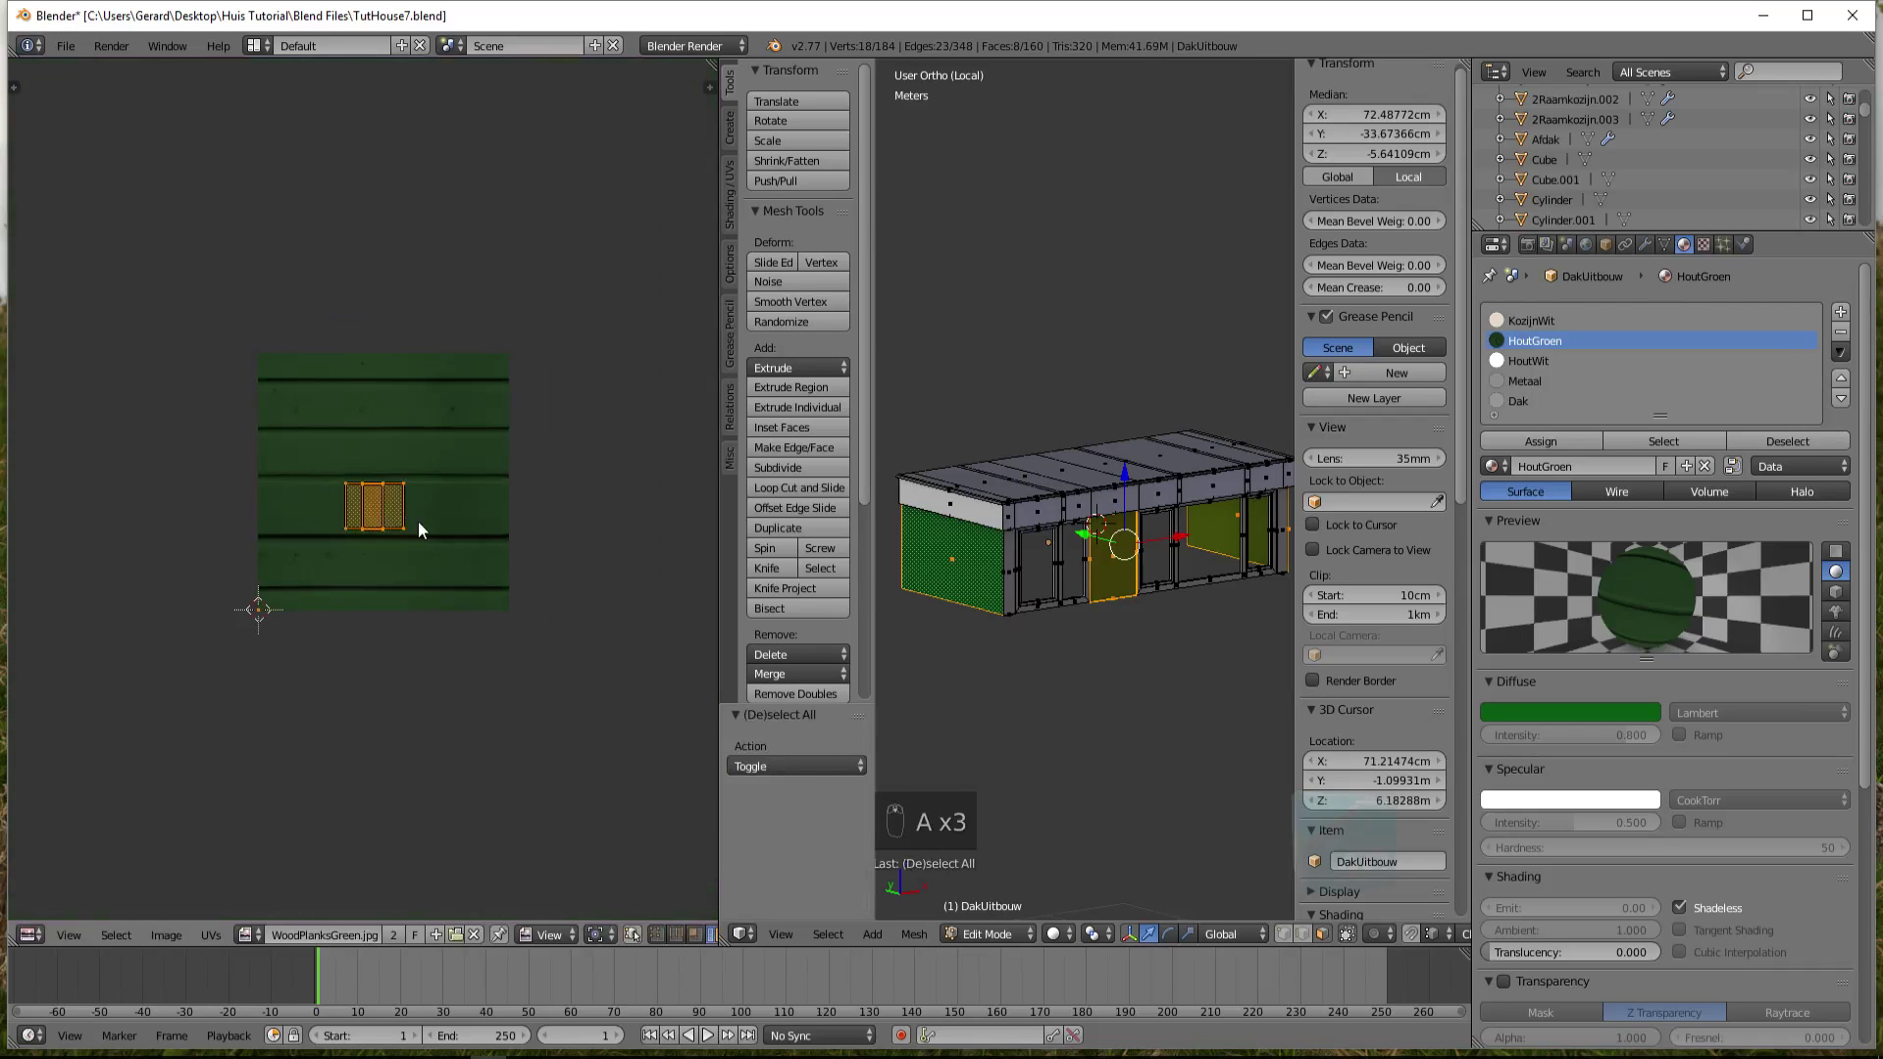
pyautogui.press('s')
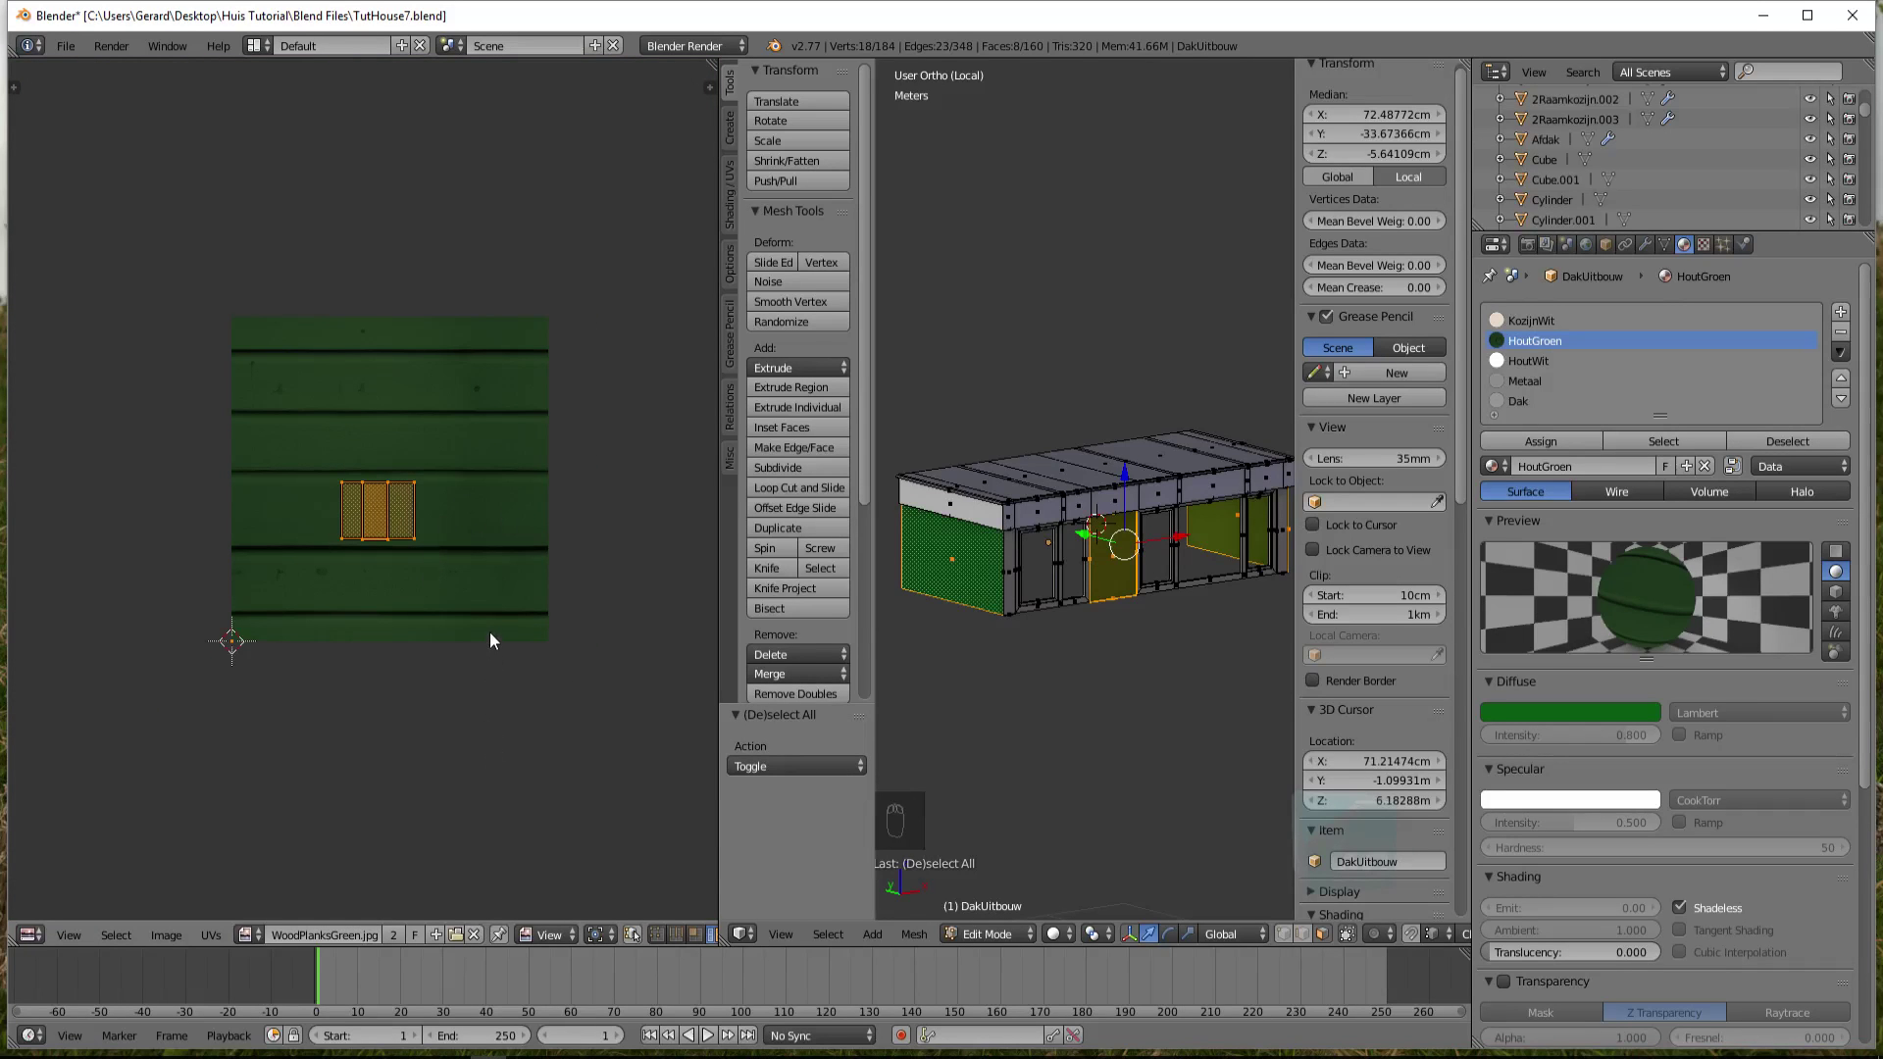
pyautogui.press('a')
pyautogui.press('b')
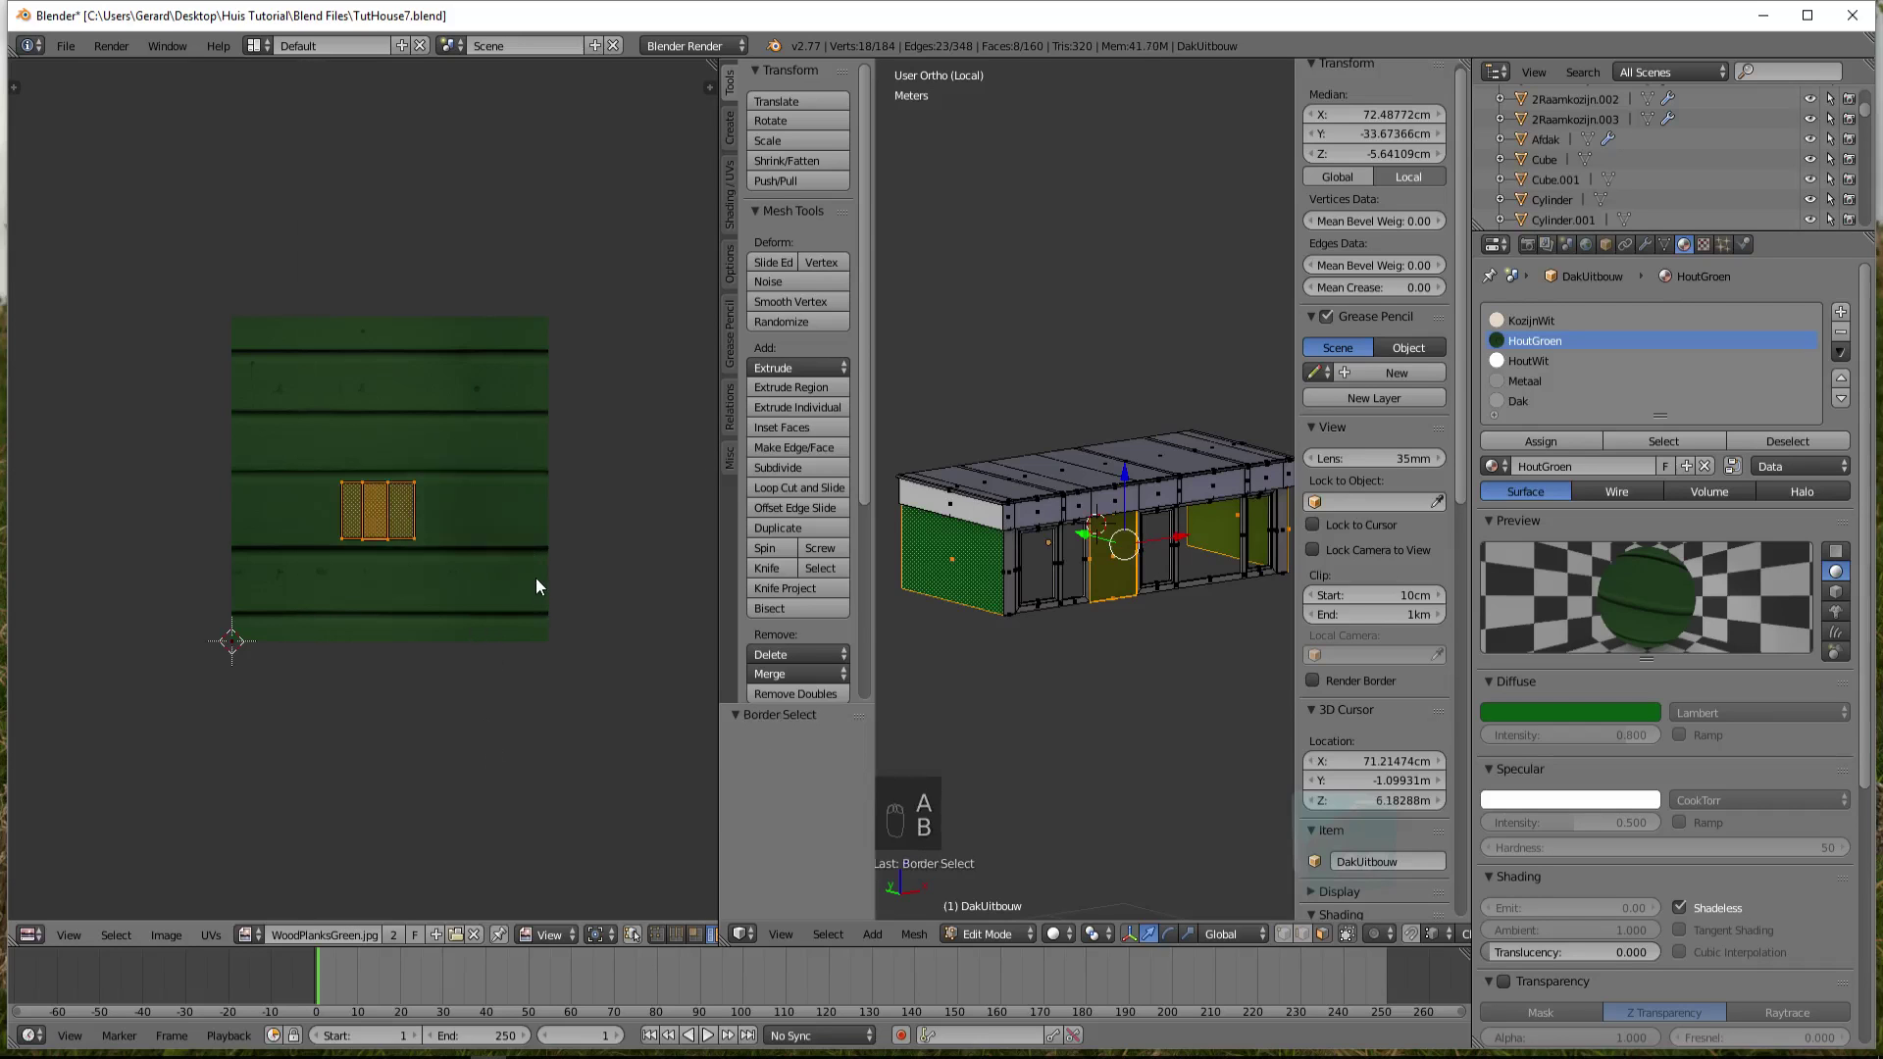
# Scale the UV strips up until they span most of the WoodPlanksGreen image
pyautogui.press('s')
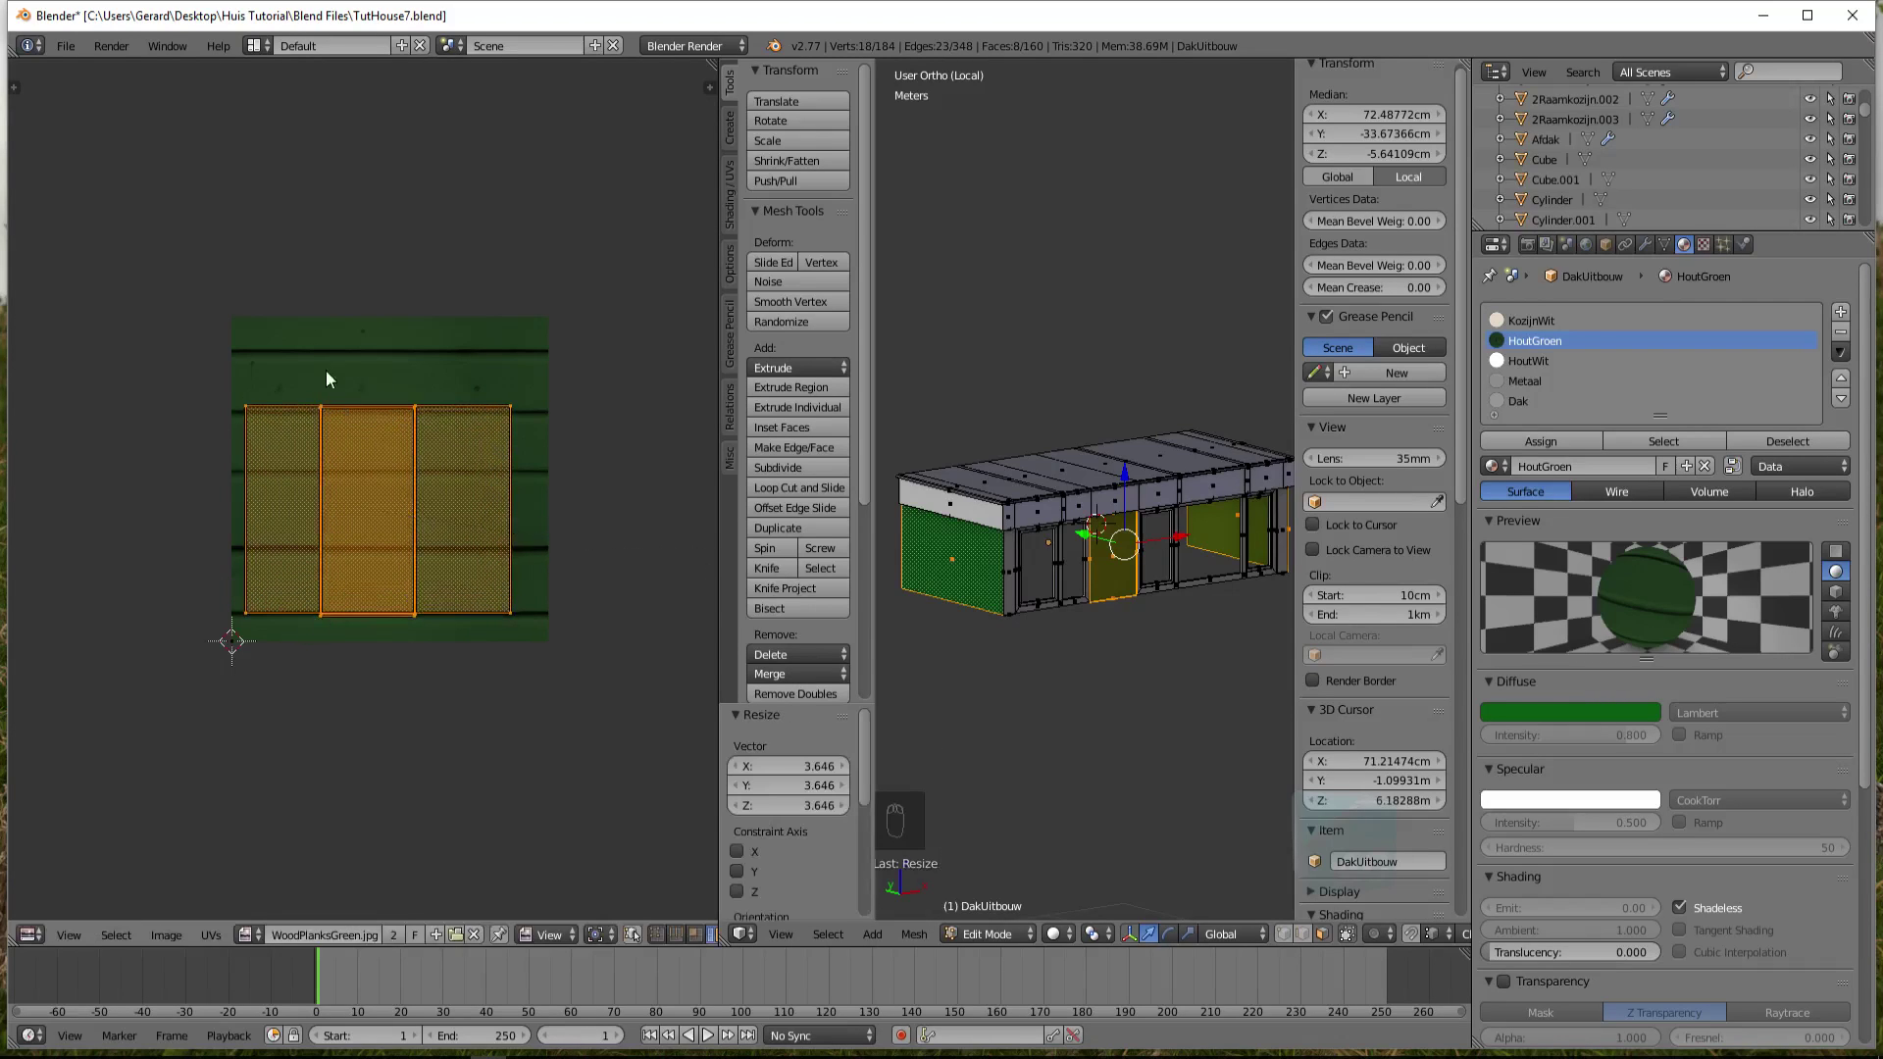
pyautogui.press('g')
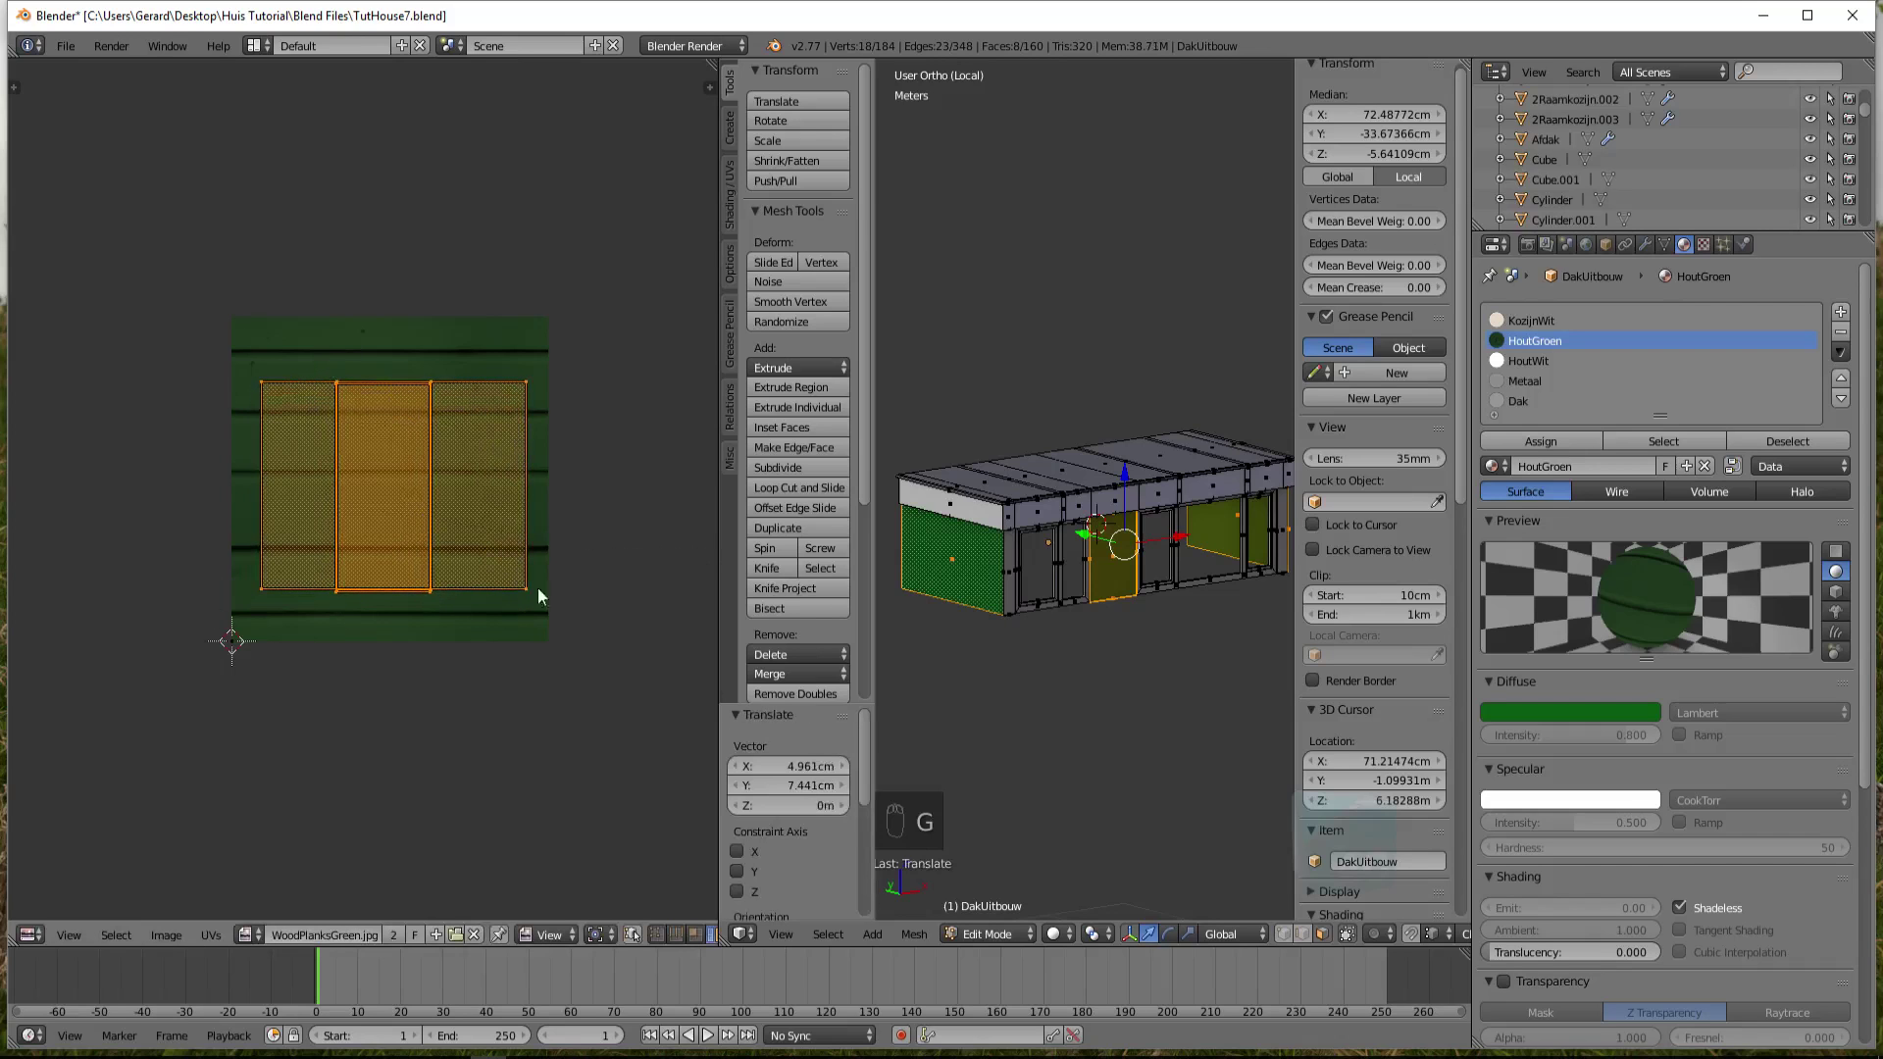
pyautogui.press('s')
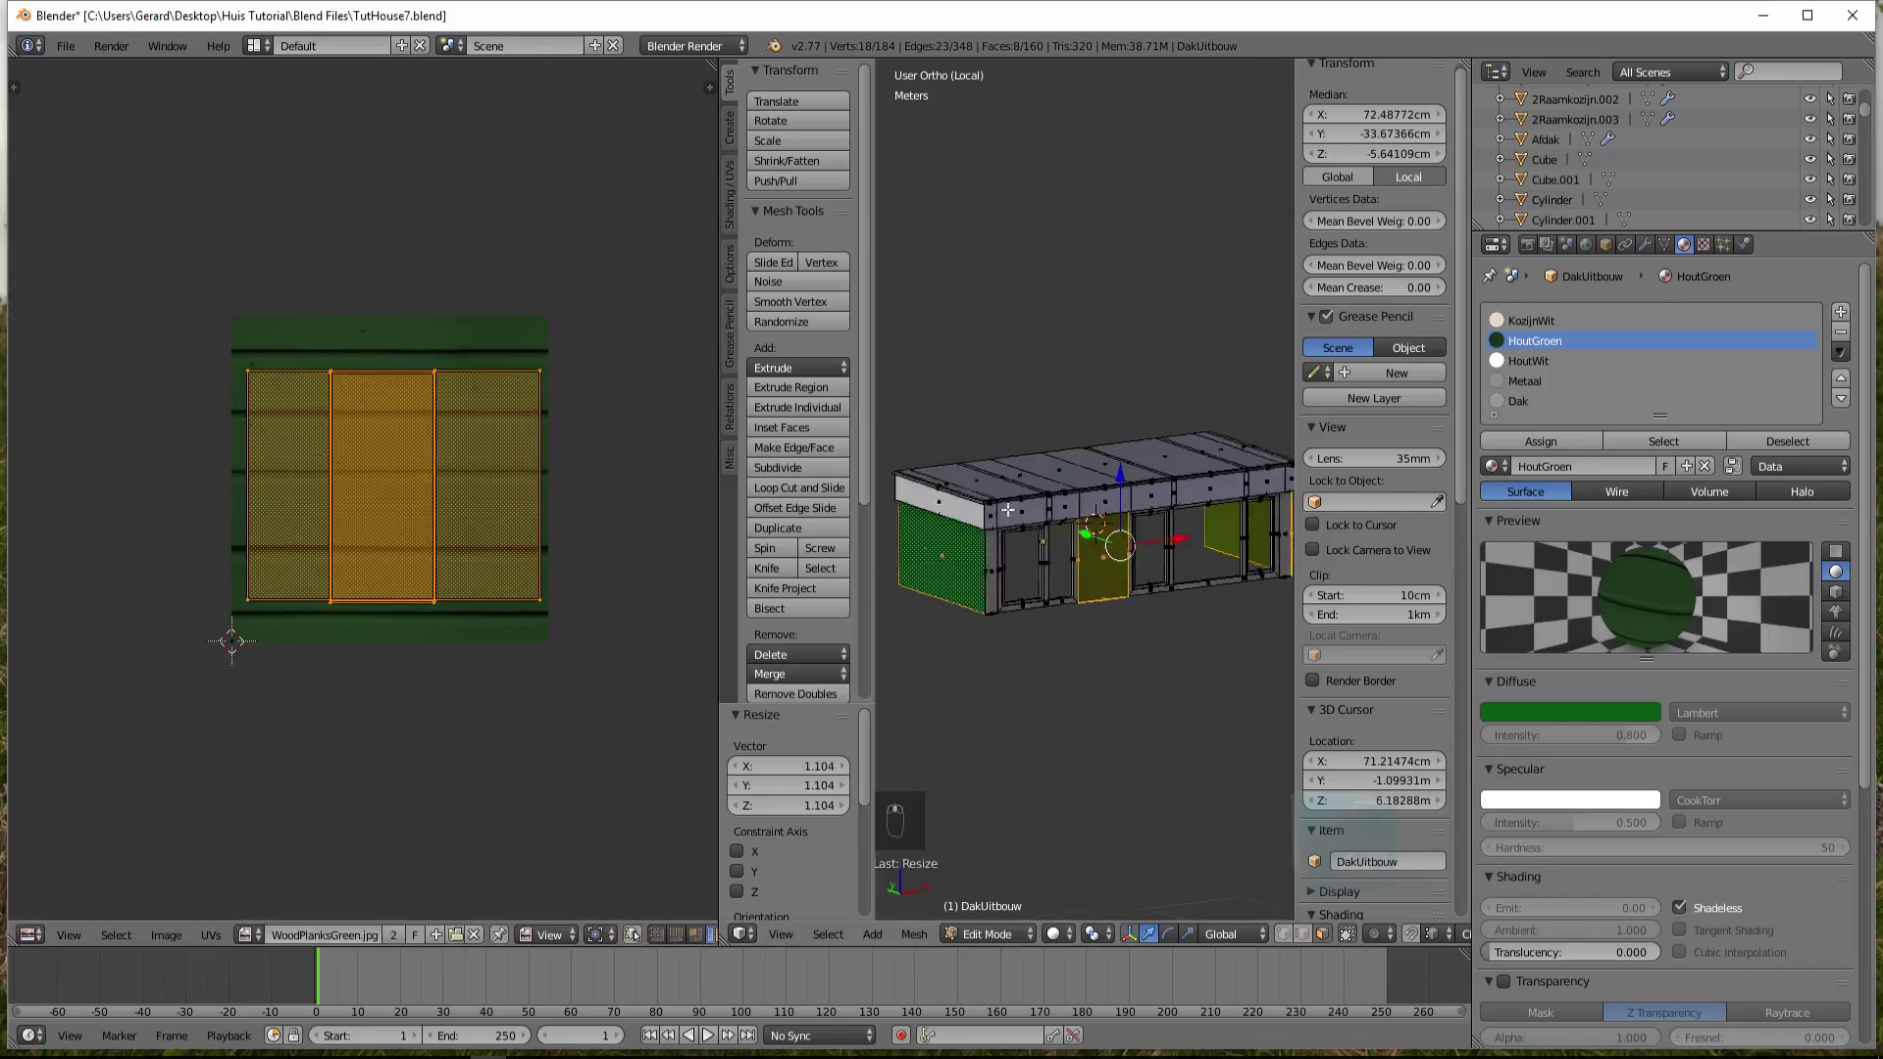
pyautogui.press('shift+z')
# Shift the UV islands across the planks while watching the rendered side wall
pyautogui.press('shift+z')
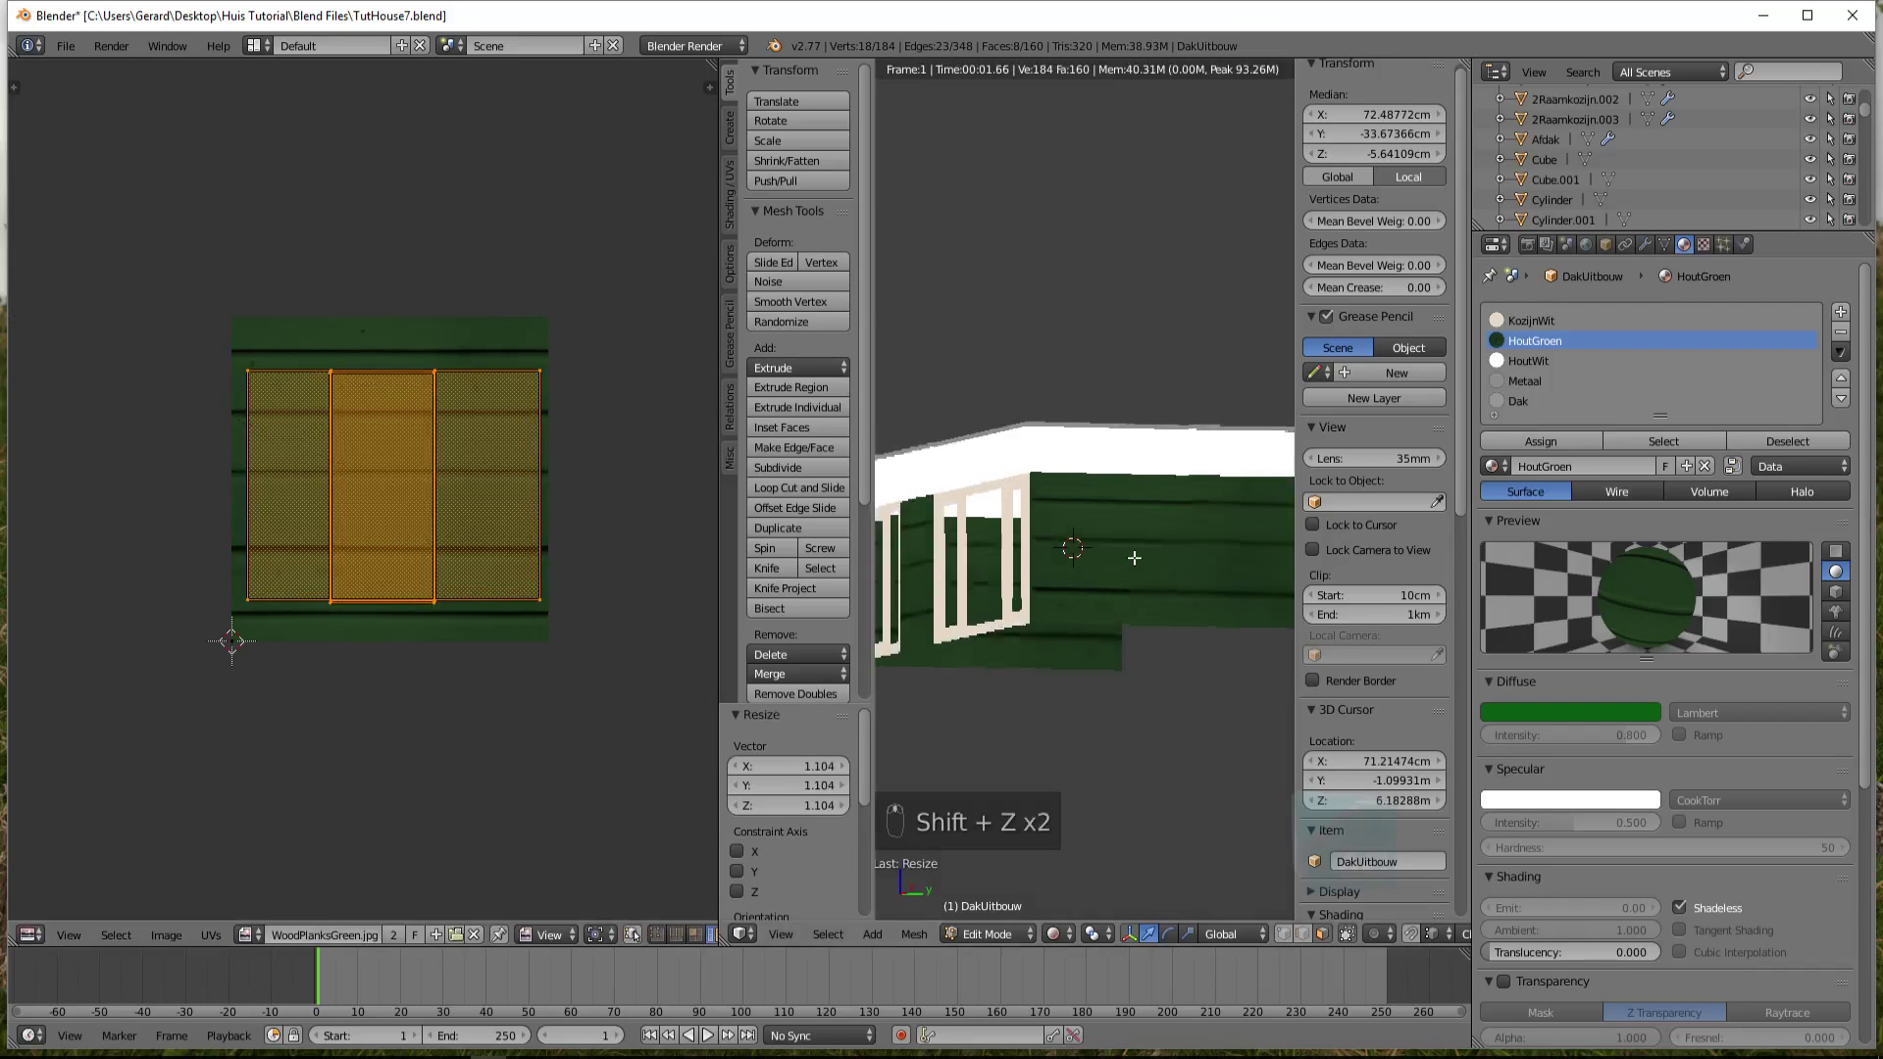
pyautogui.press('g')
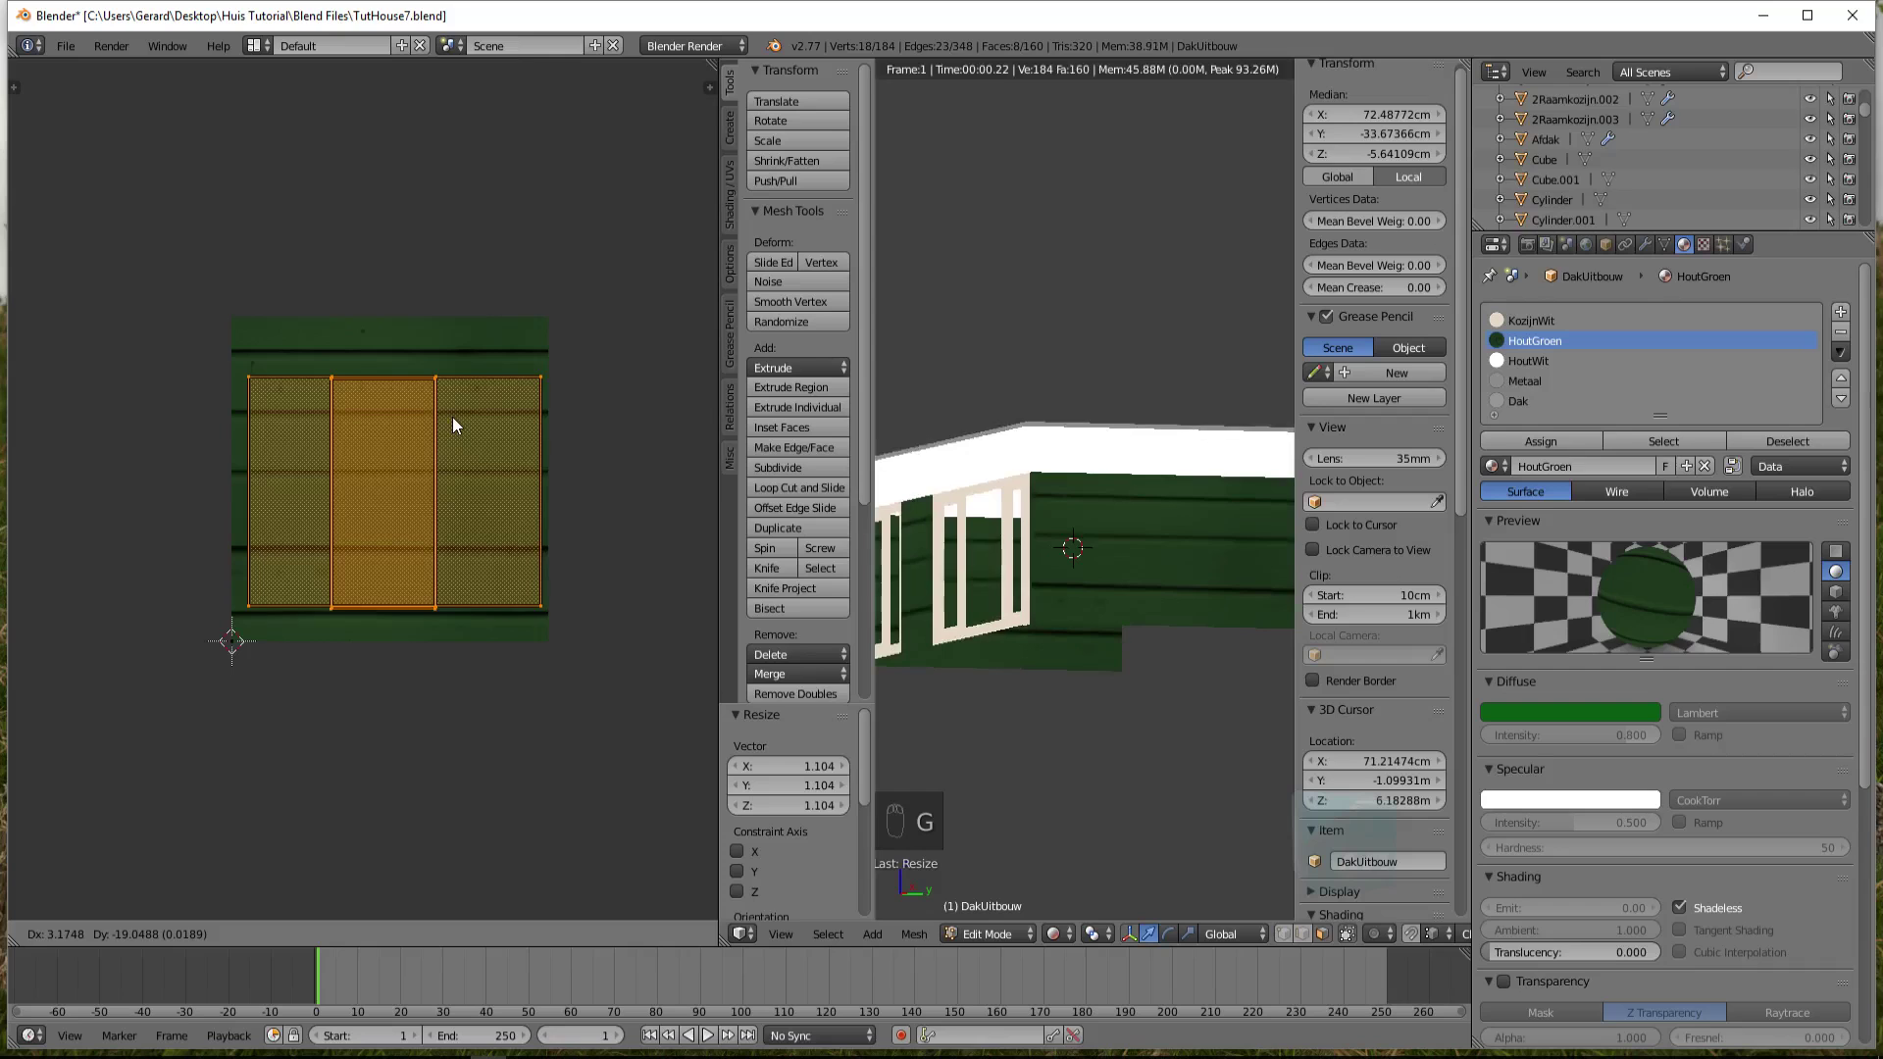
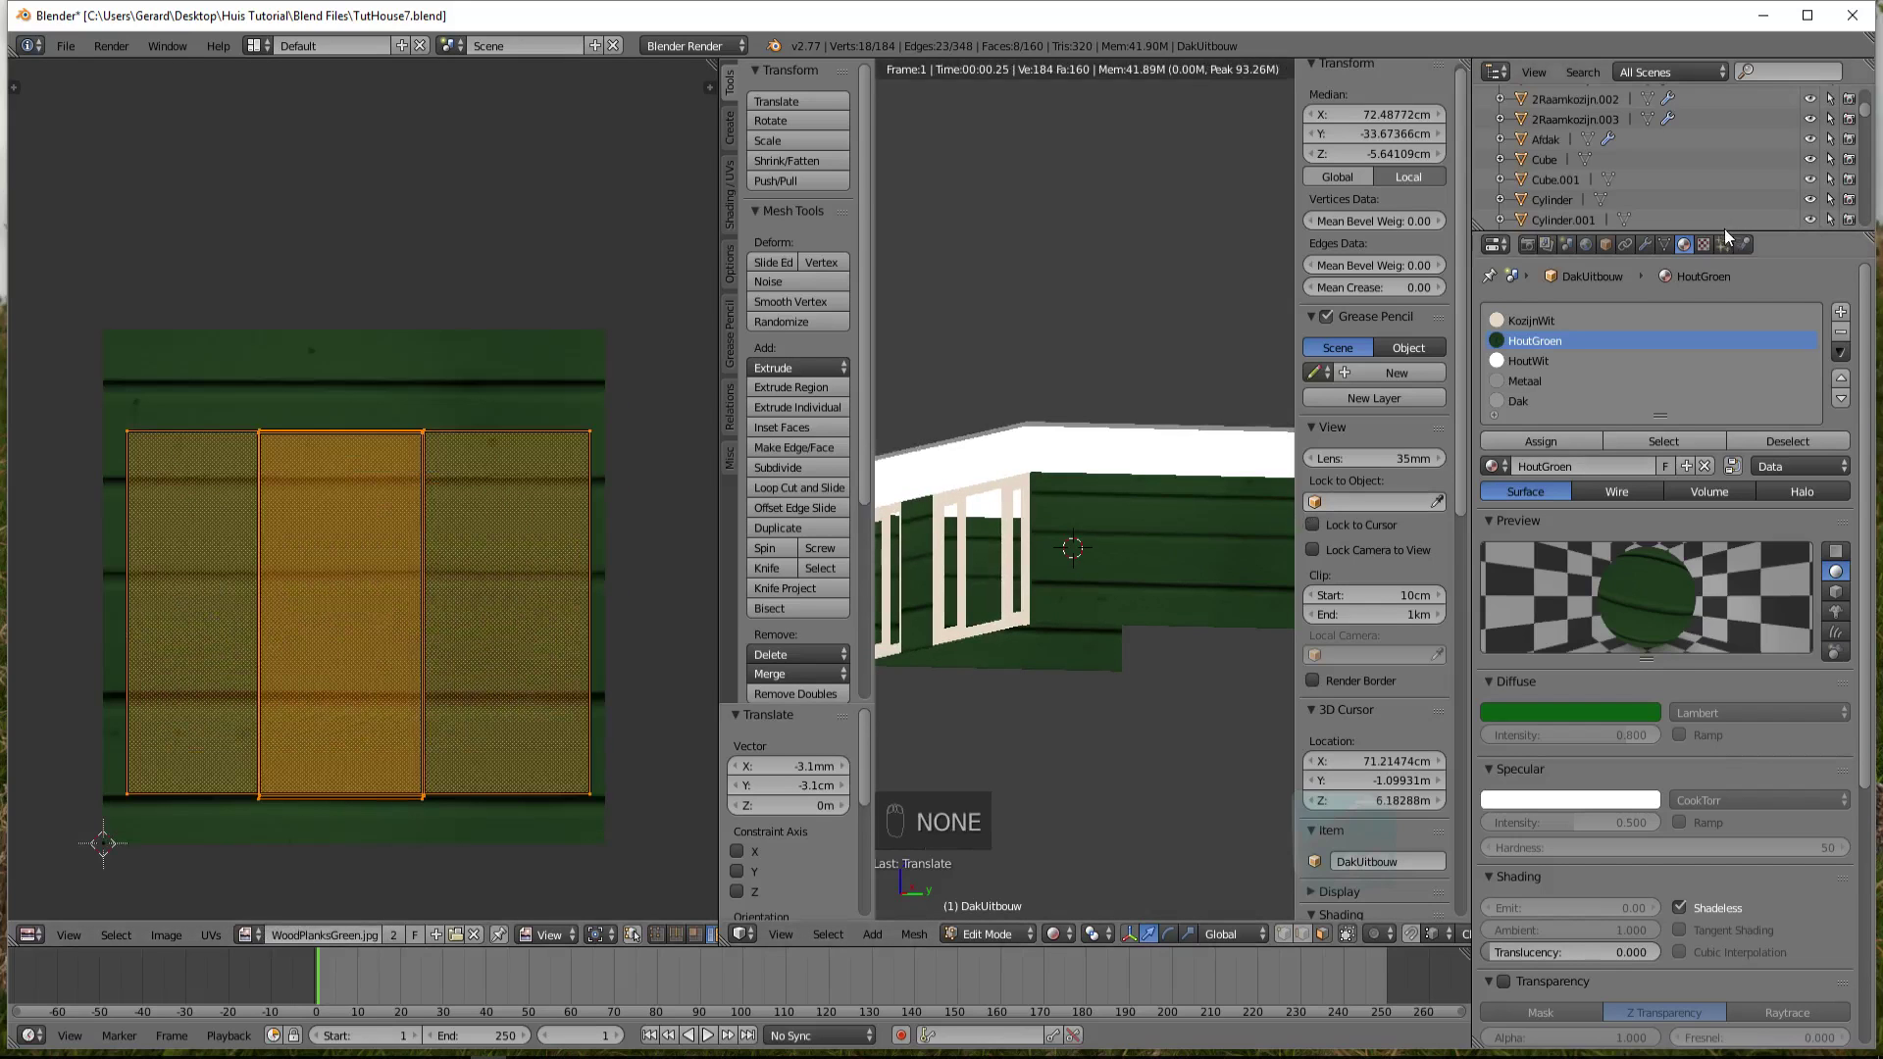
# Scroll the Texture properties down to the Mapping settings of the green wood texture
pyautogui.moveTo(1714, 250); pyautogui.dragTo(1694, 807)
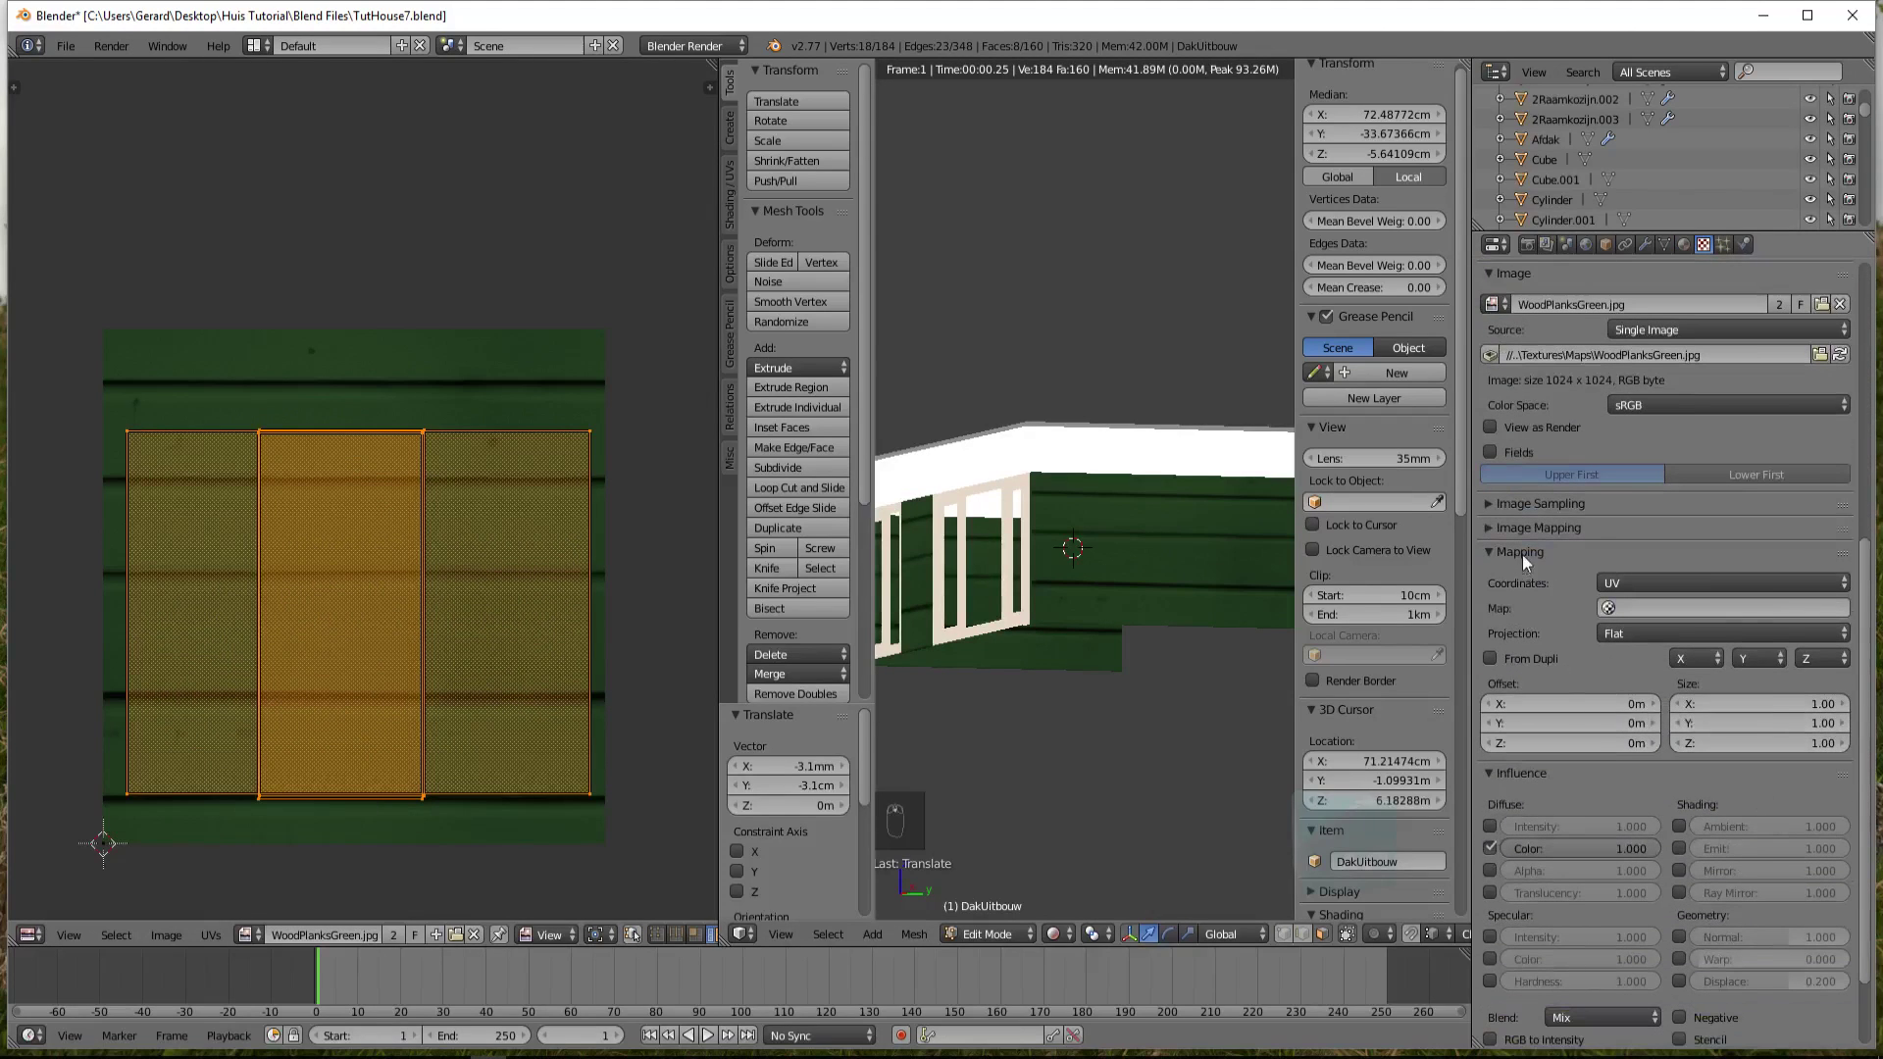
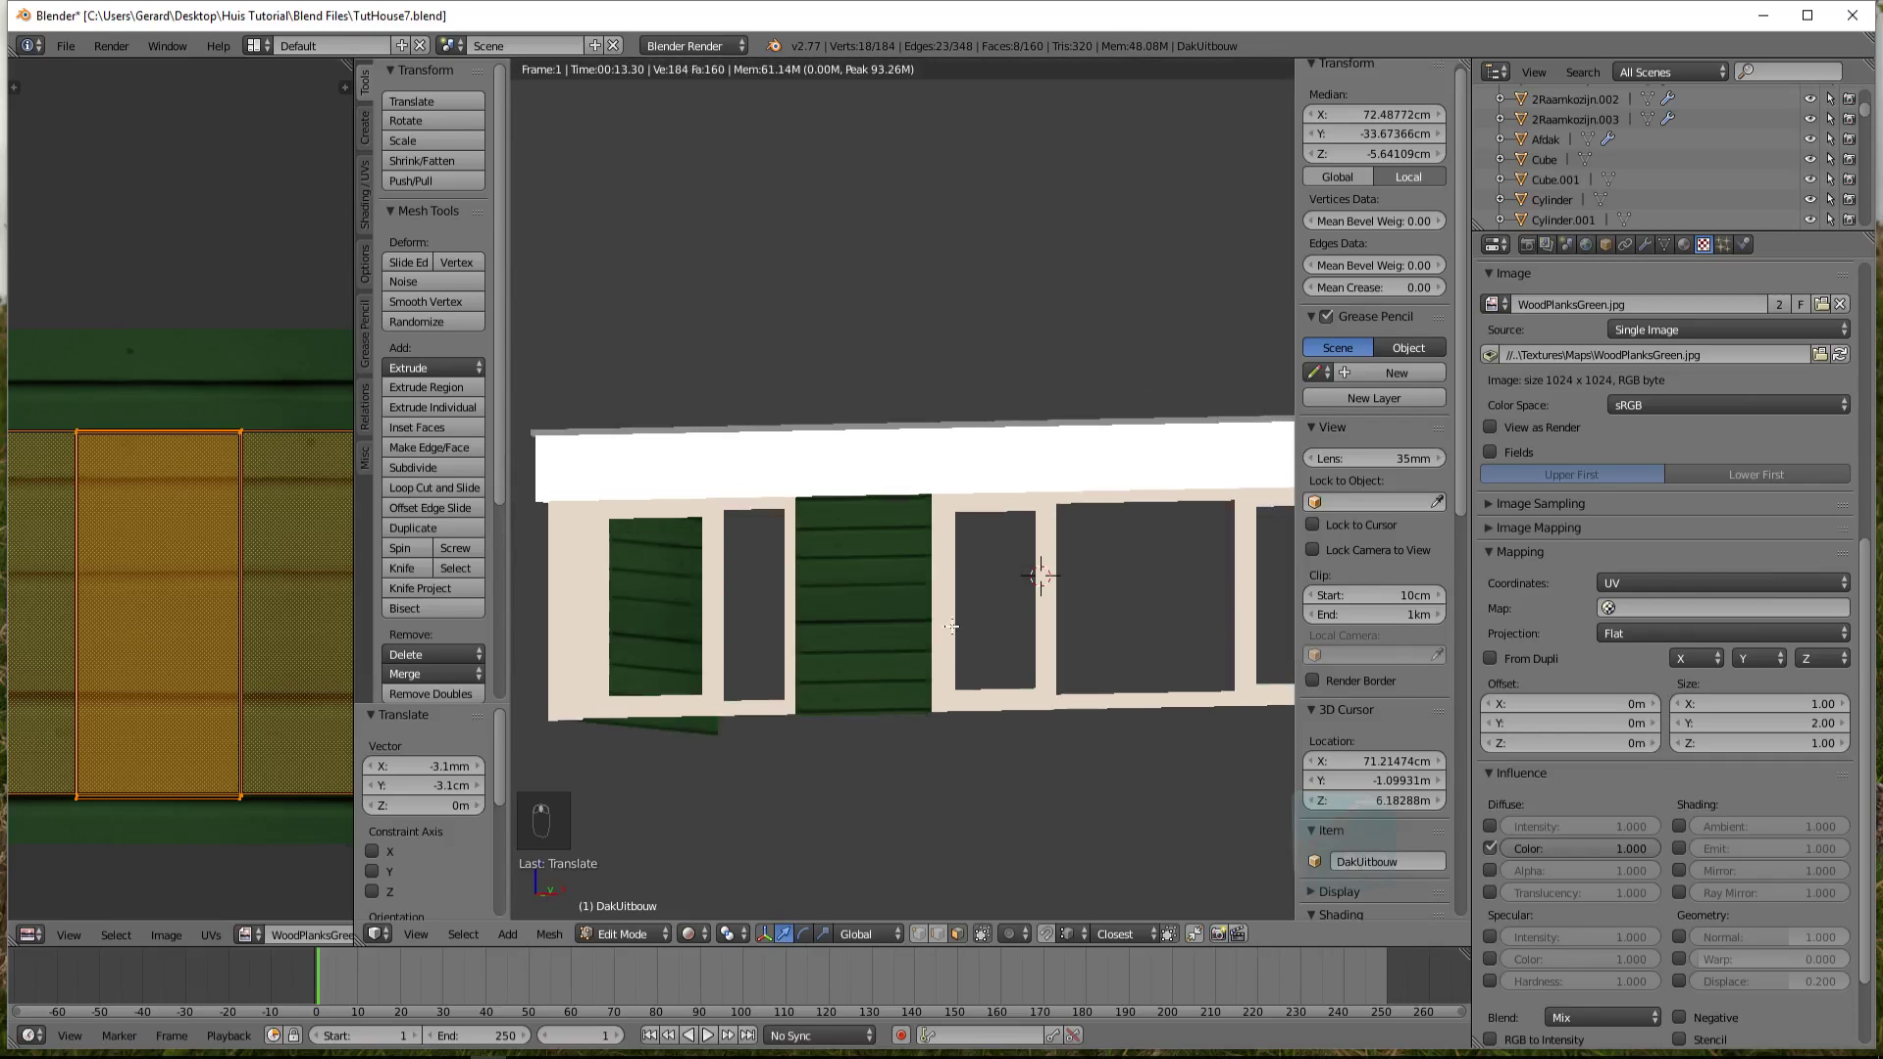
# In solid view, invert the selection to pick the roof and walls for hiding
pyautogui.press('shift+z')
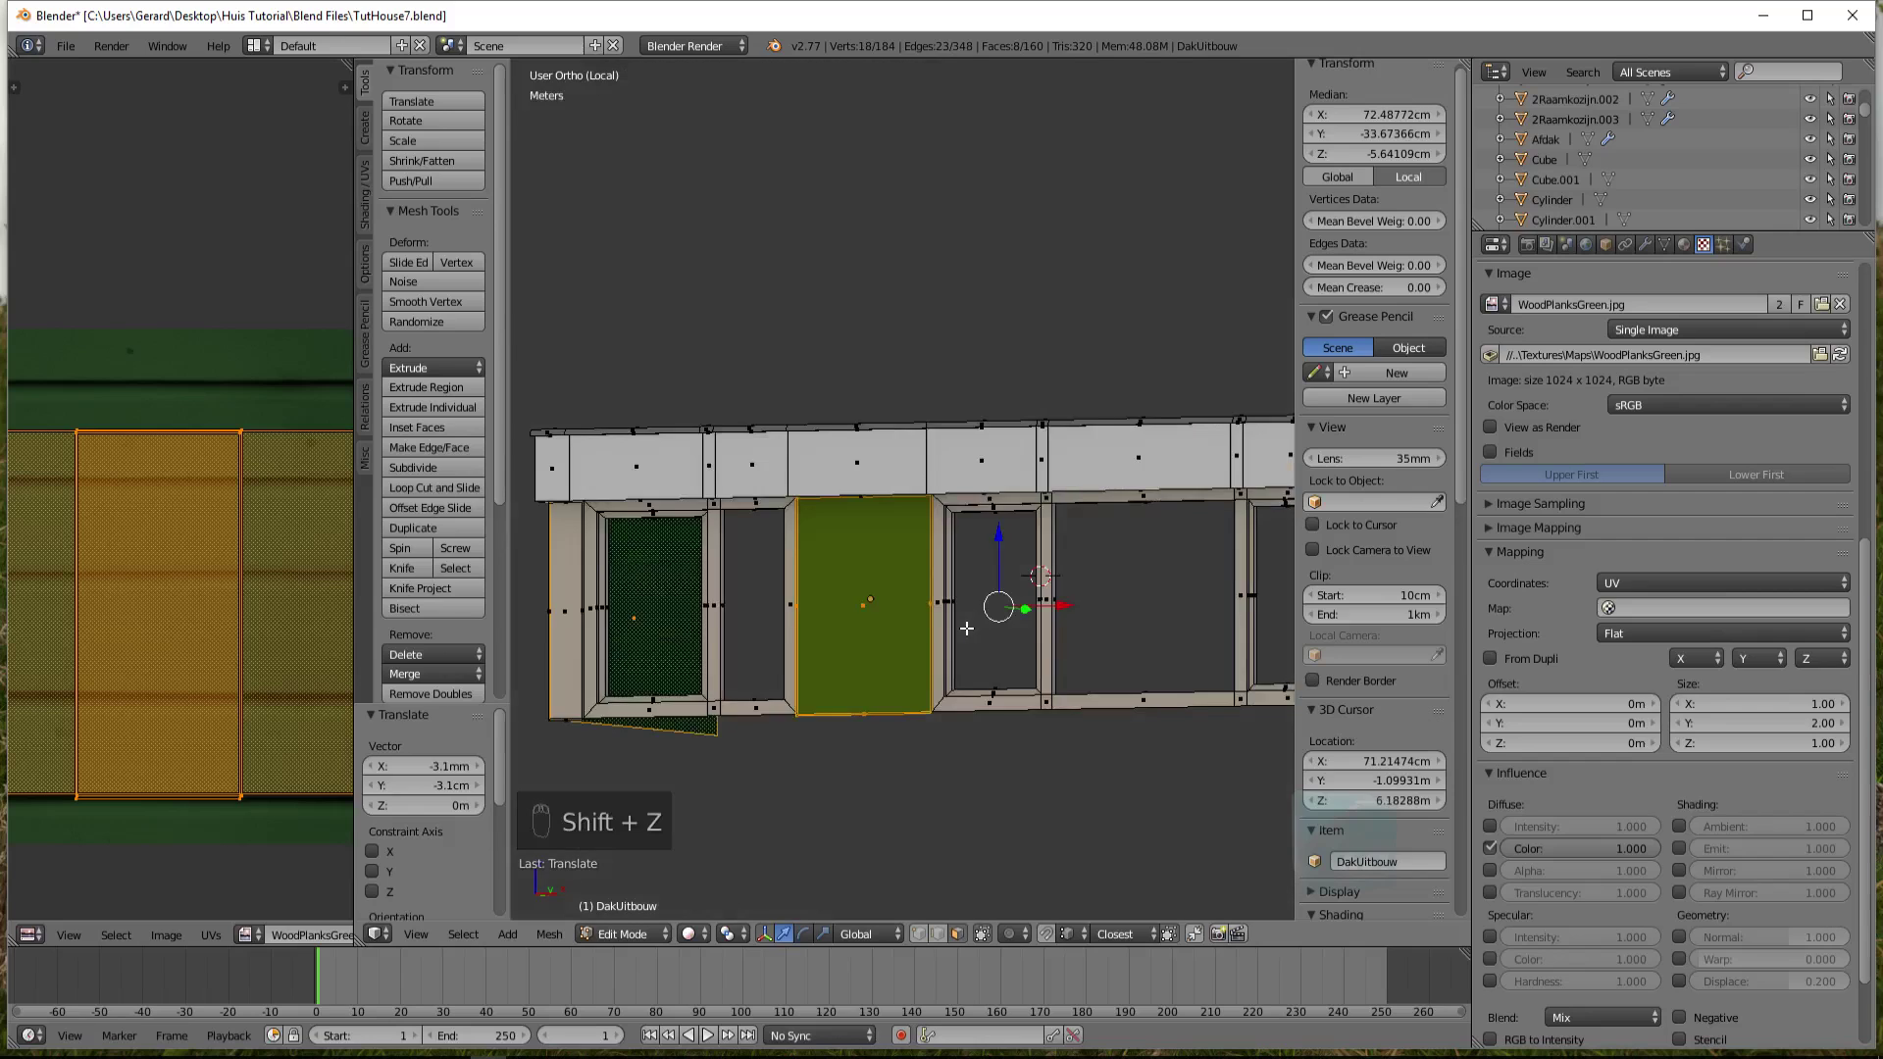
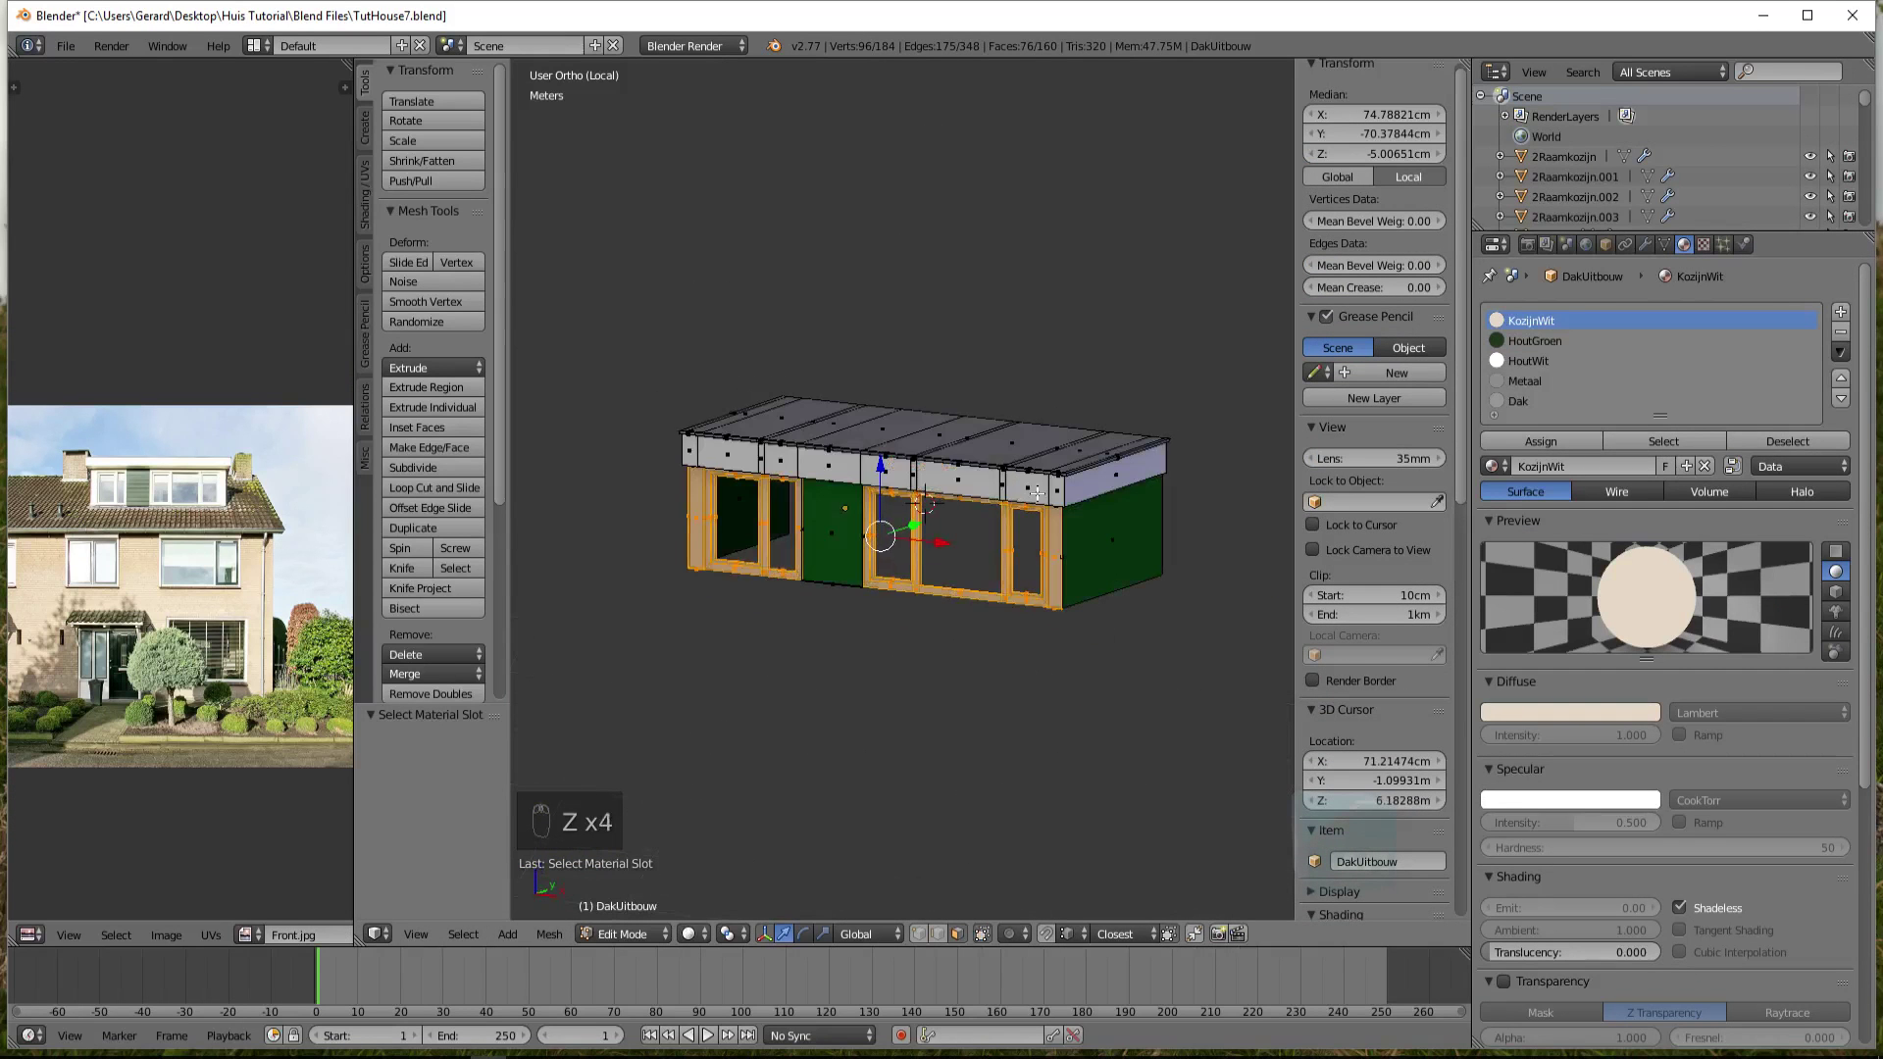
pyautogui.press('ctrl+i')
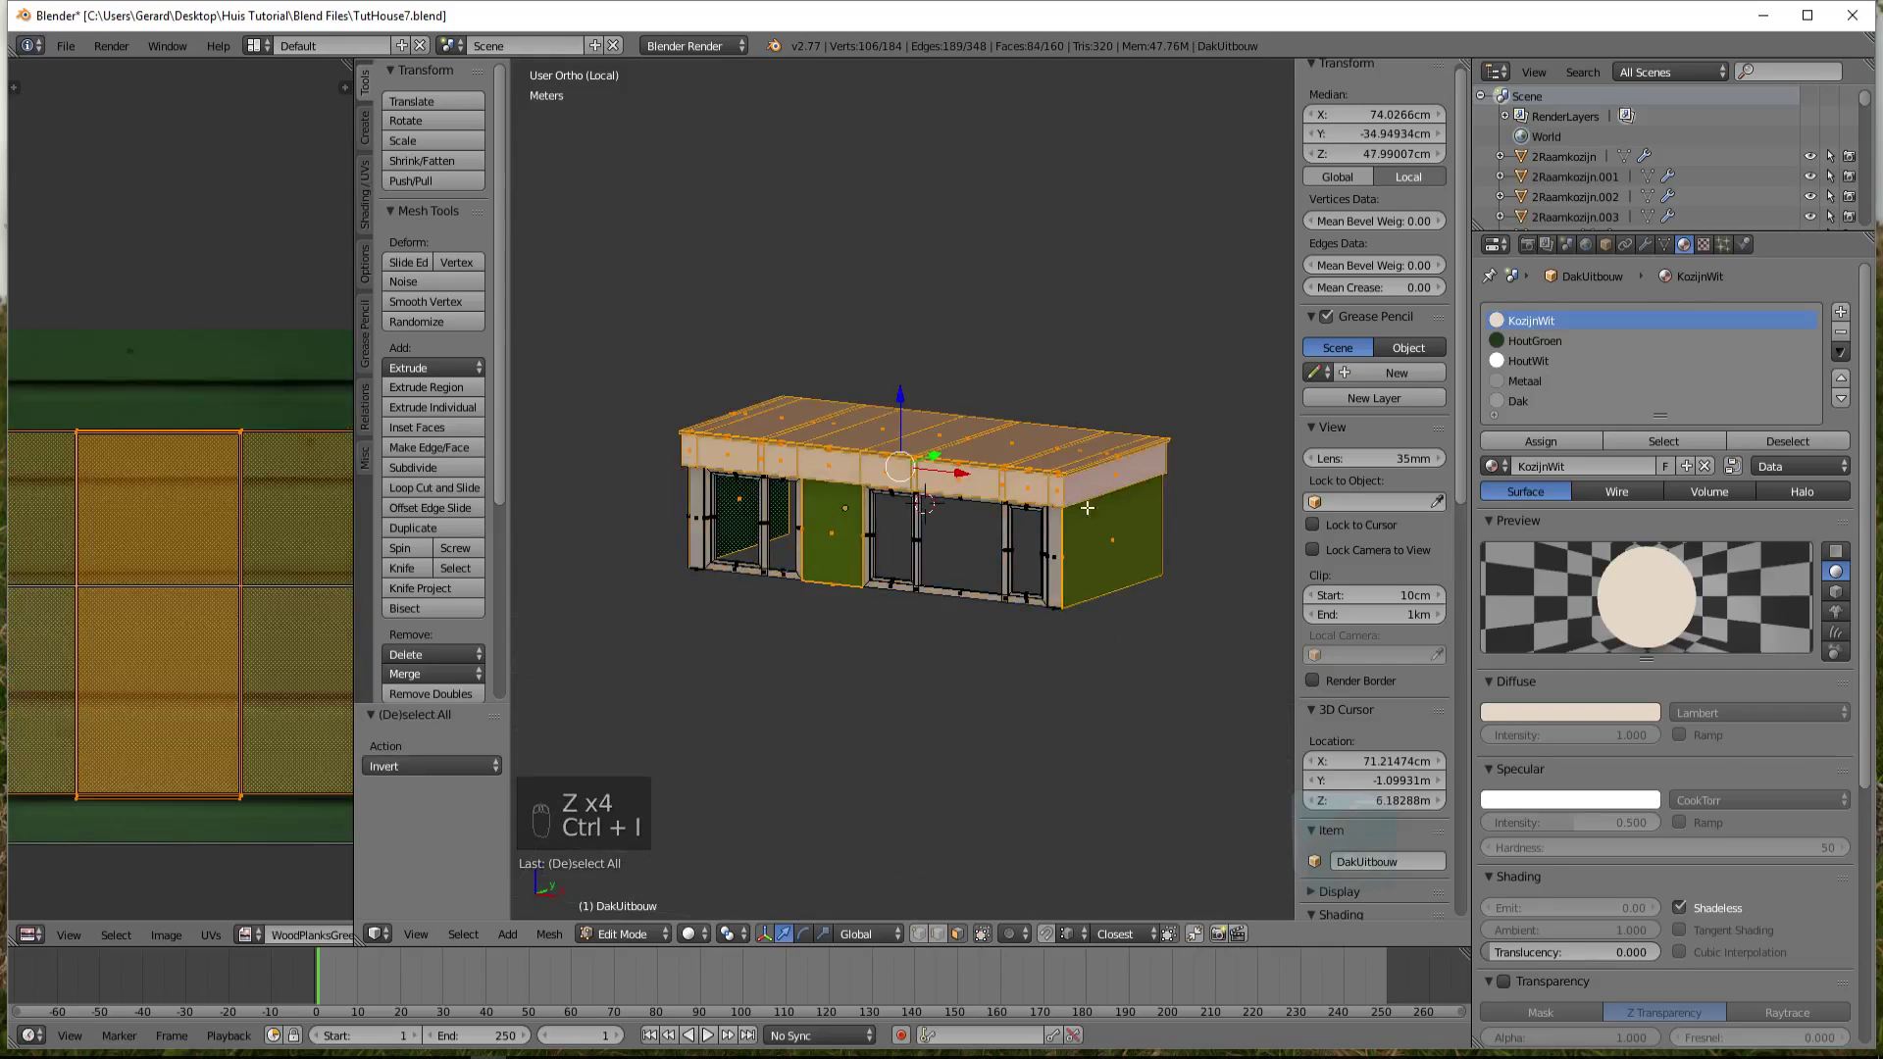